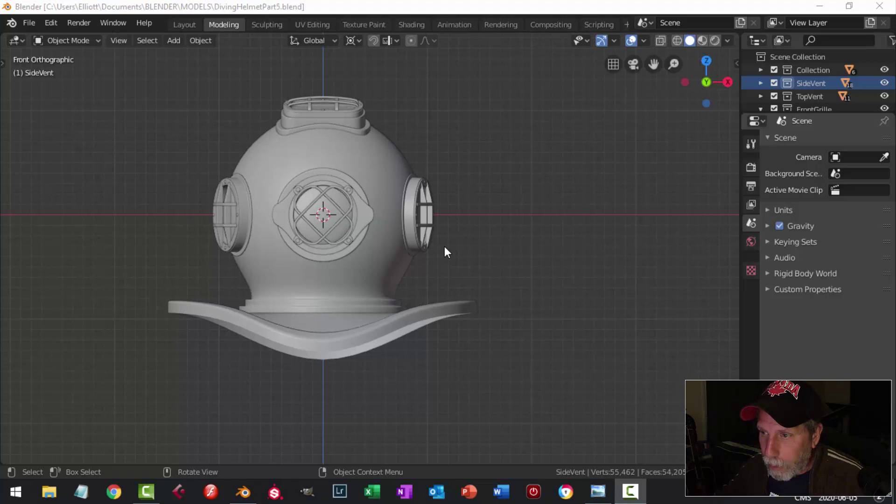
- Snap the 3D cursor to a vertex near the base flange's outer edge
middle_click(466, 251)
middle_click(503, 254)
middle_click(518, 262)
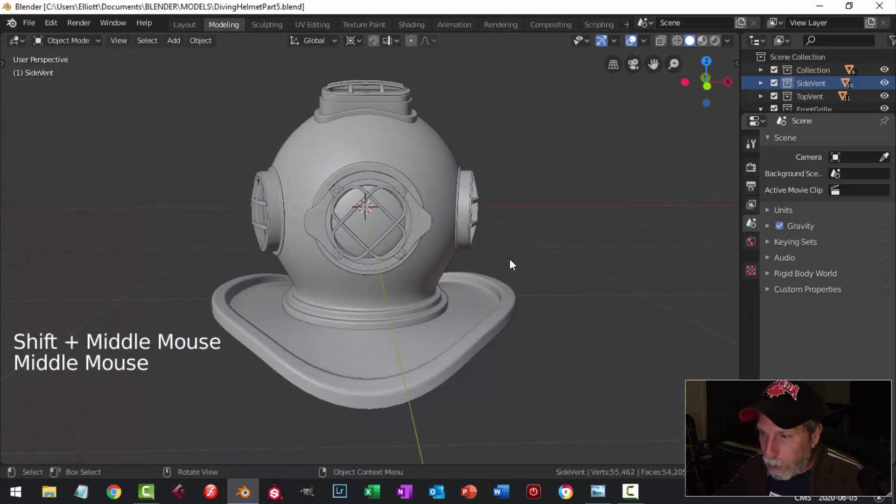
middle_click(512, 264)
middle_click(512, 262)
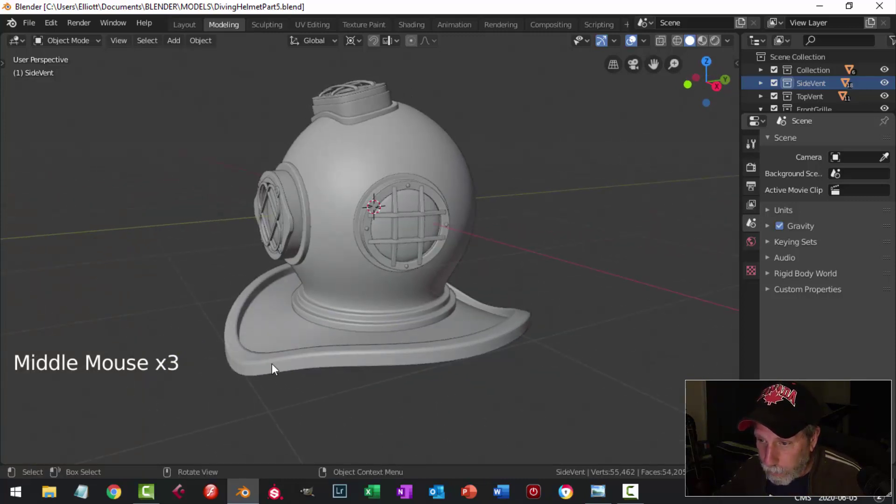
click(269, 367)
key(Tab)
middle_click(265, 373)
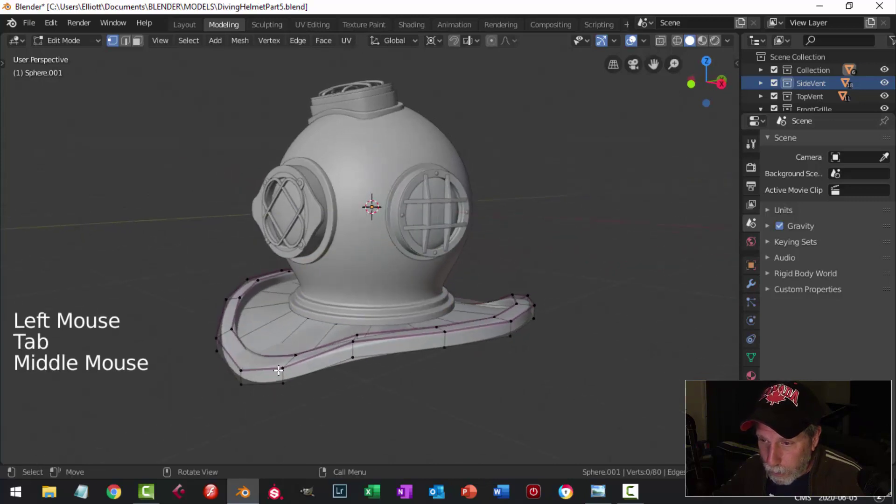
click(242, 366)
key(shift+s)
key(Tab)
middle_click(399, 358)
middle_click(435, 344)
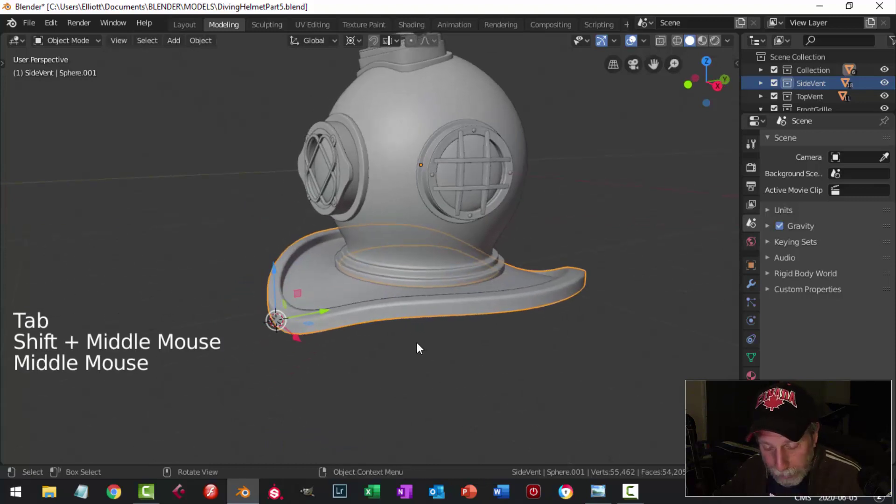
- Add a 12-vertex circle mesh at the cursor on the flange
key(shift+a)
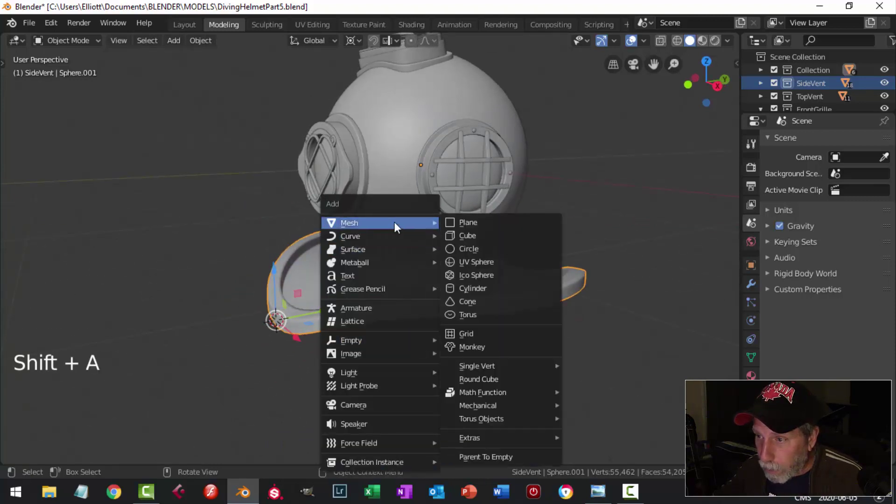
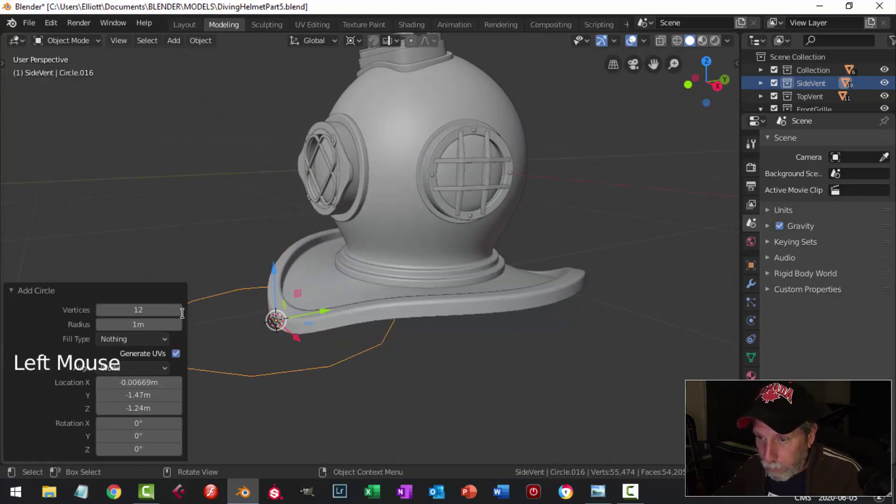
click(279, 263)
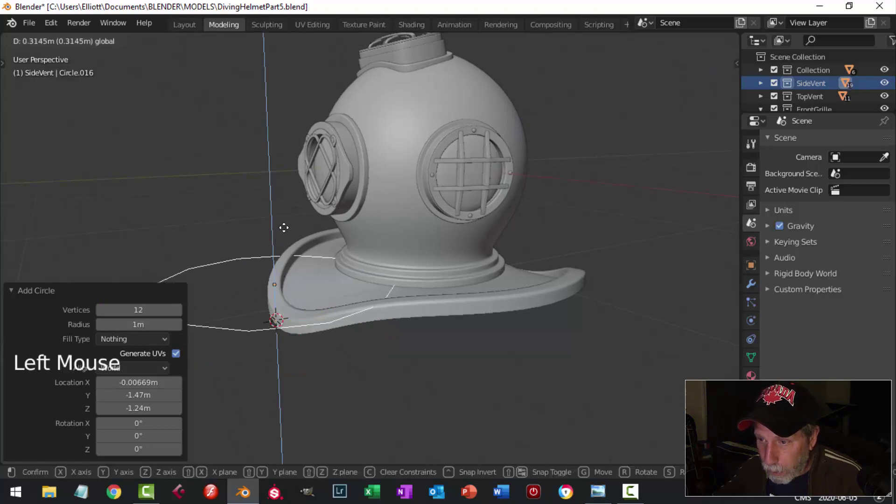
key(Tab)
key(s)
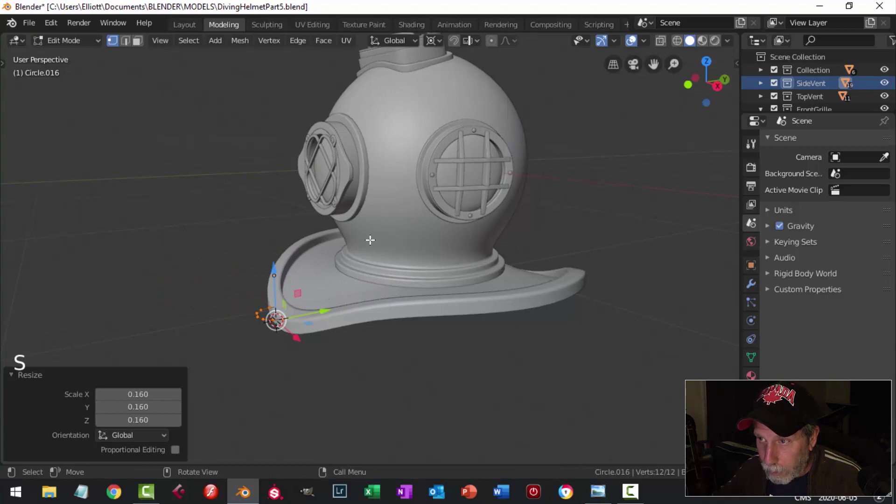
click(432, 42)
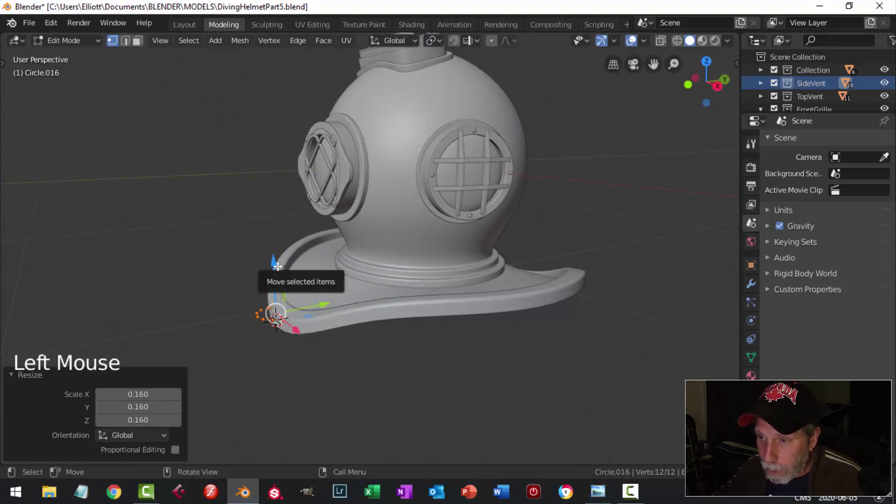
- Scale the circle down and position it on the flange from the top view
click(281, 260)
key(s)
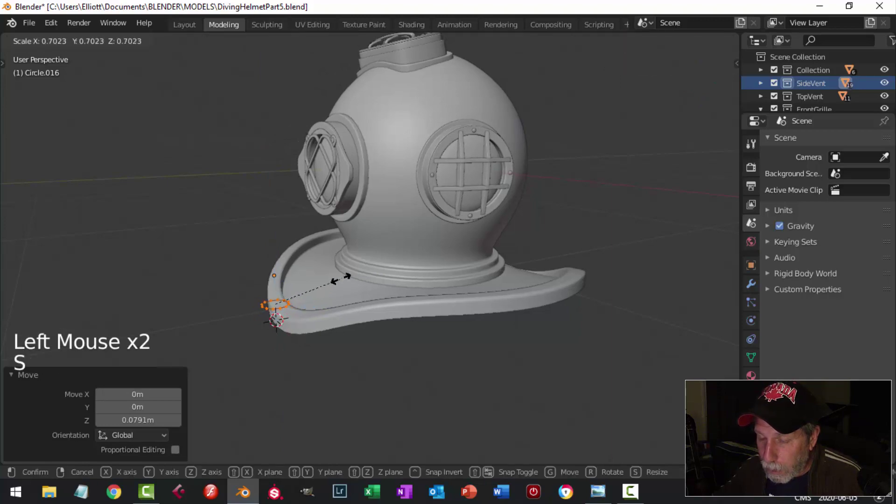
click(331, 292)
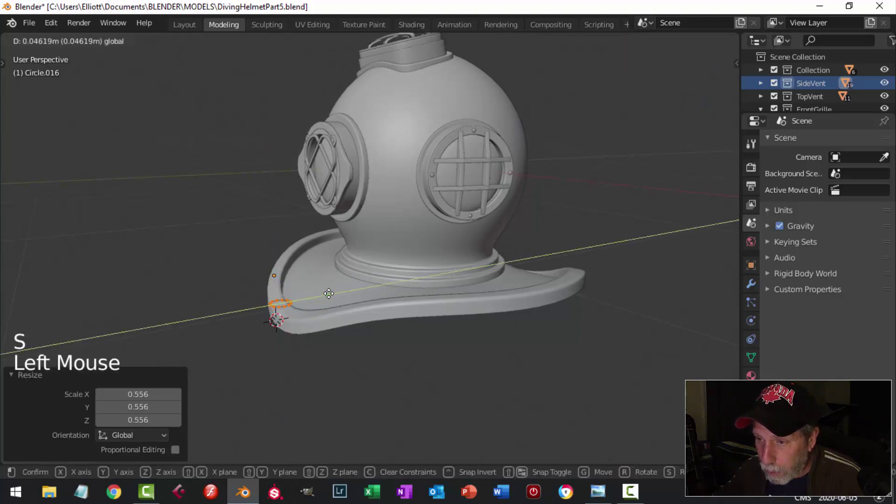
key(KP_7)
scroll(up, 3)
click(408, 342)
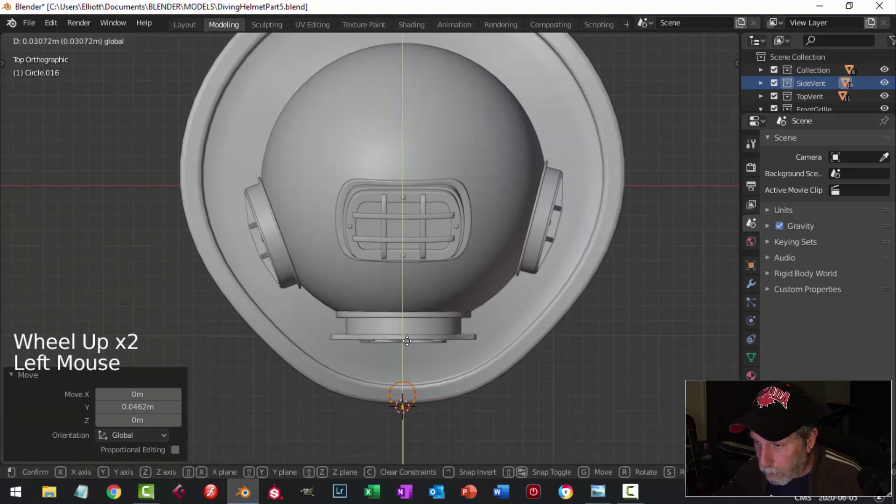
- Extrude an inward ring and shrink it to fill the circle into a flat disc
key(KP_Decimal)
scroll(down, 3)
middle_click(488, 369)
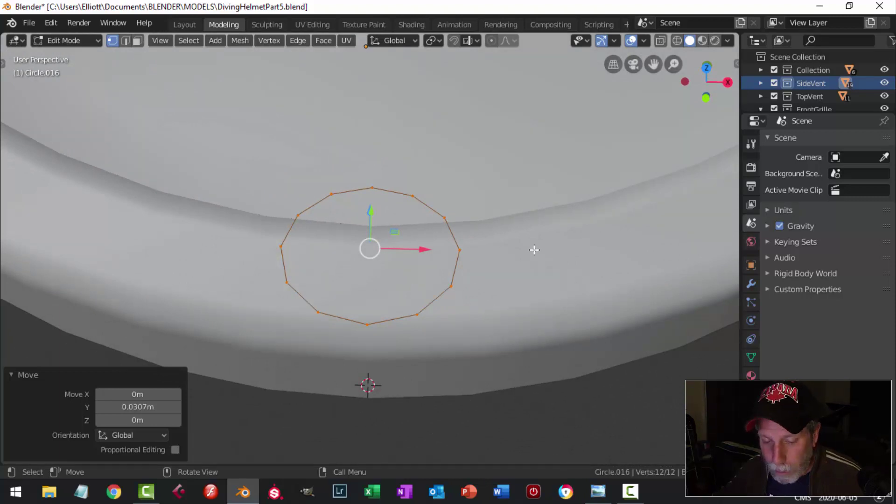
key(e)
key(s)
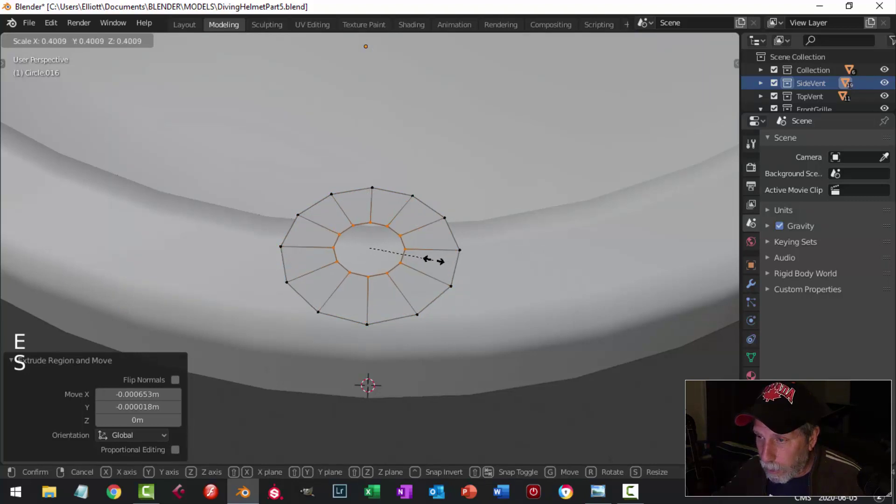
middle_click(427, 257)
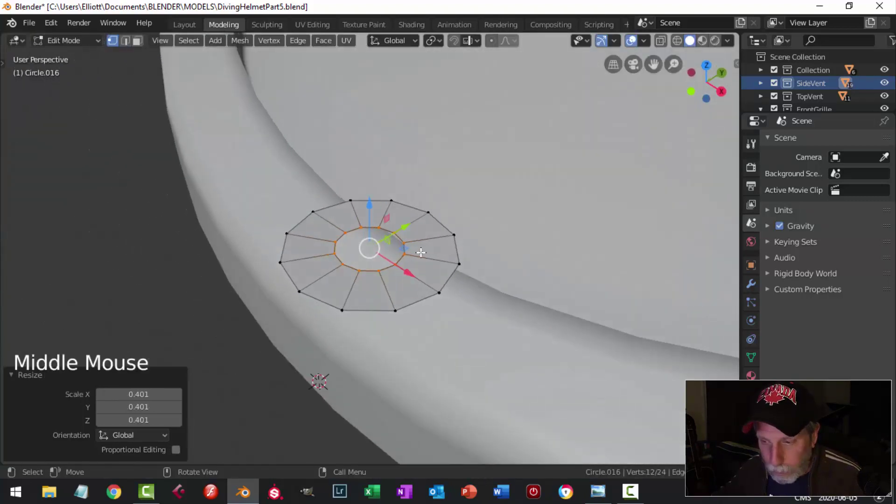
key(alt+a)
- From the top view, select the disc's outer vertices facing the flange rim
key(KP_7)
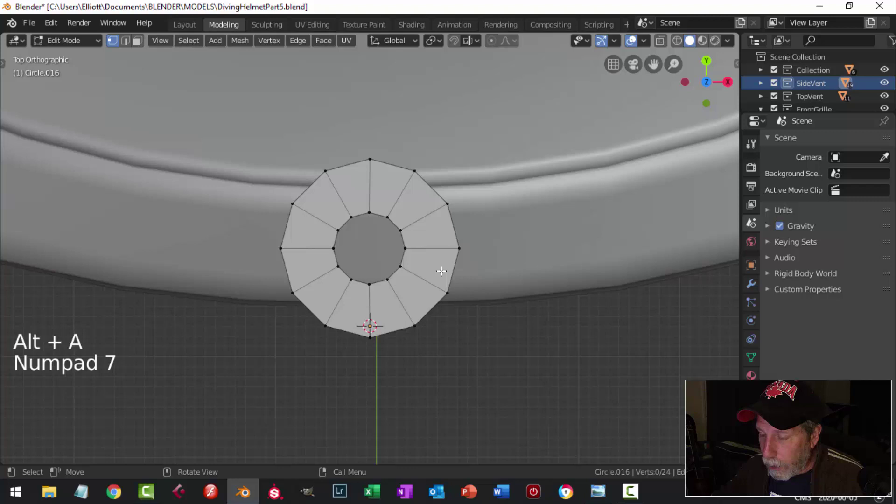
click(444, 199)
click(459, 240)
click(448, 286)
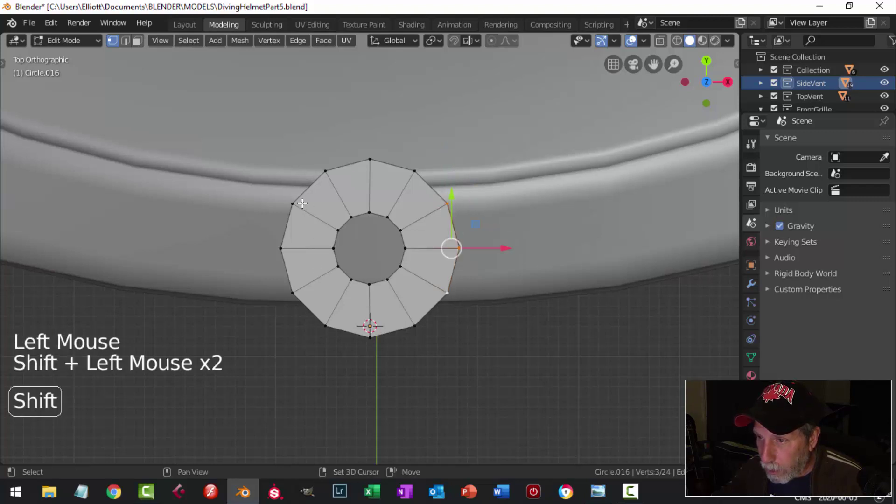
click(298, 201)
click(280, 239)
click(483, 272)
- Extrude a short tab toward the rim and flatten its end along X and Y
key(e)
key(s)
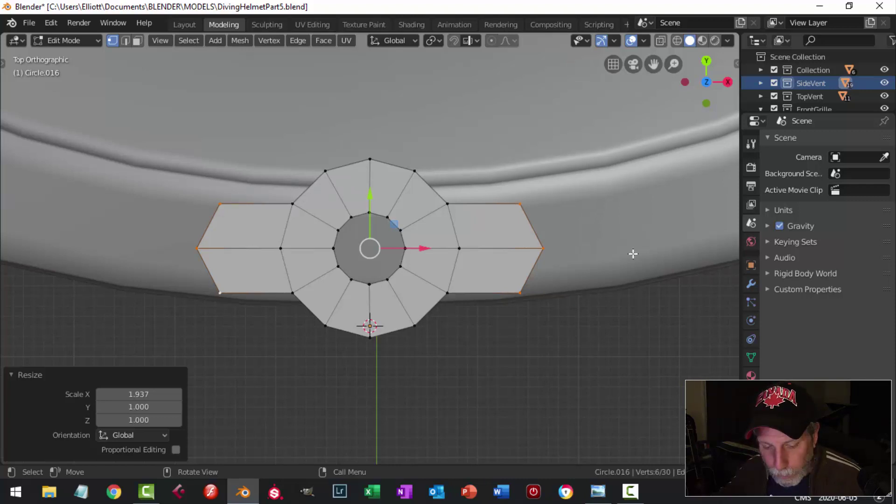
key(s)
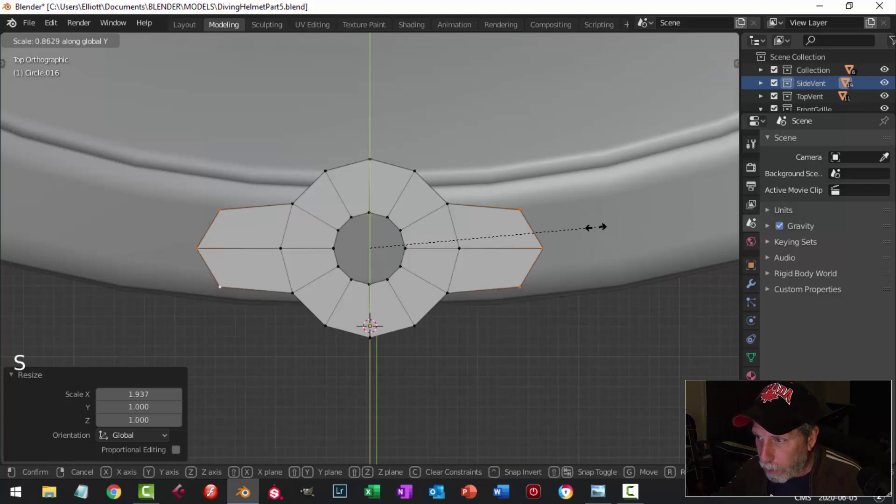
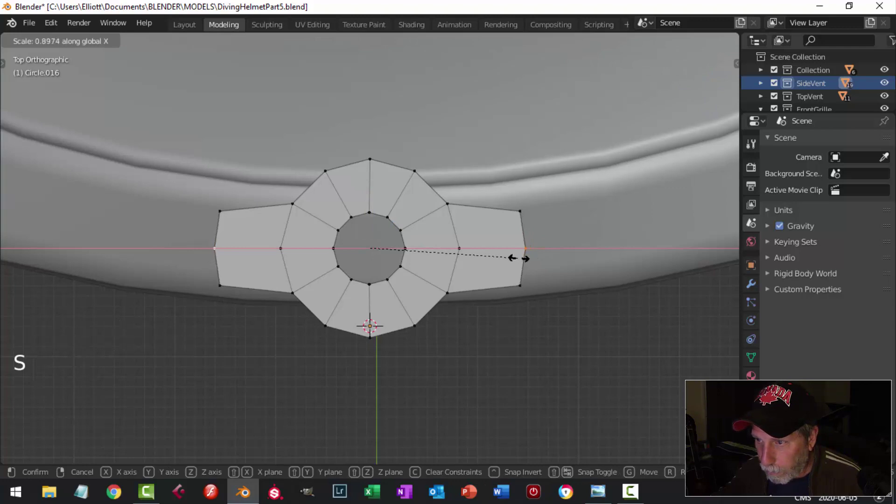
key(a)
scroll(down, 3)
- Extrude the whole disc downward into a thick block on the flange and return to Object Mode
middle_click(489, 281)
middle_click(468, 237)
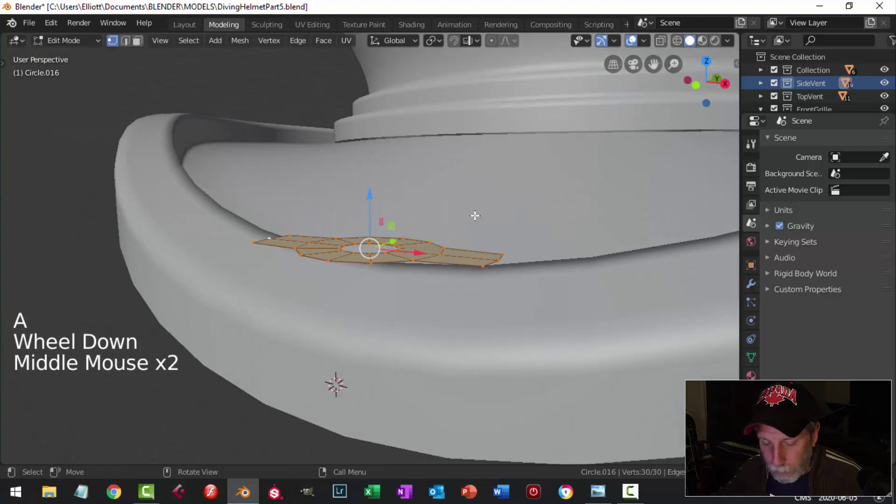
key(e)
click(377, 192)
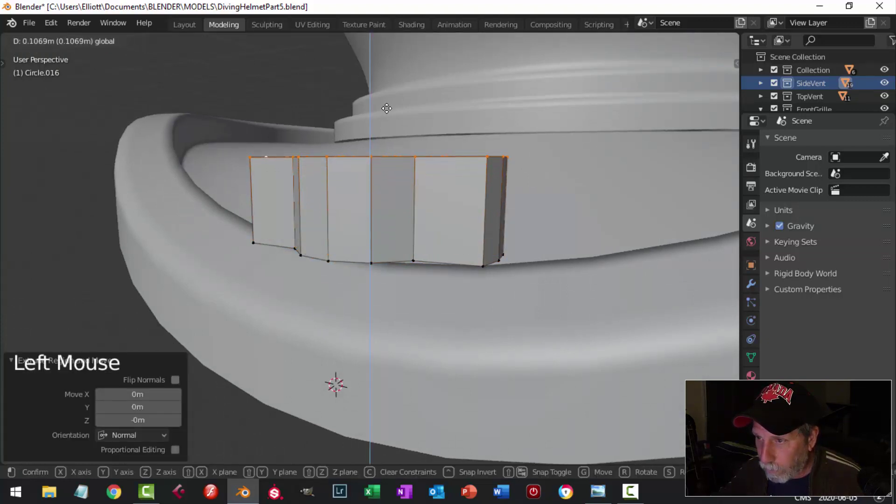
scroll(down, 3)
middle_click(476, 181)
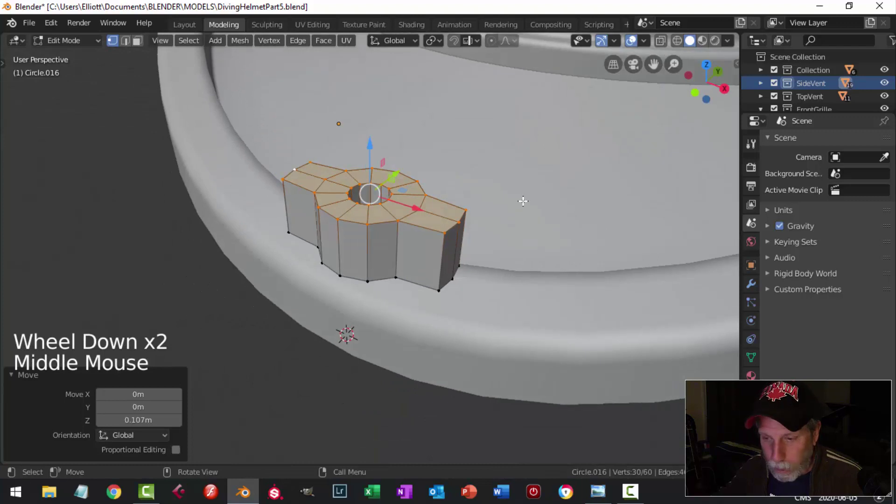
key(s)
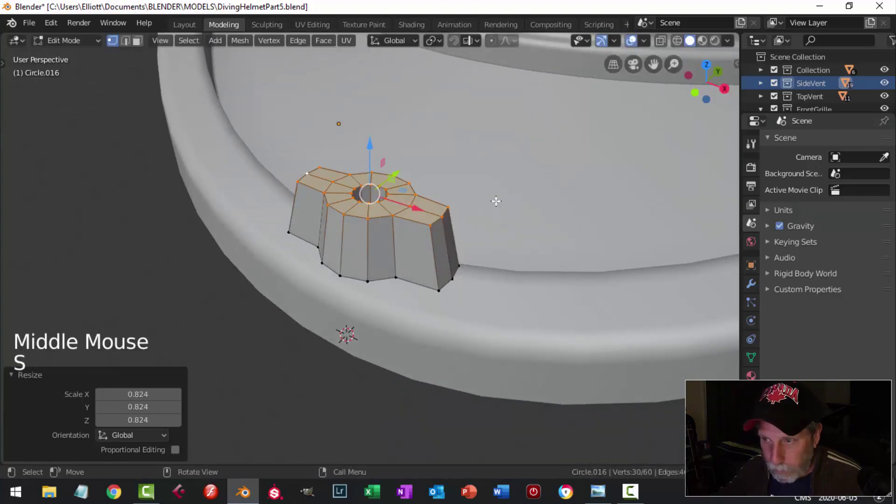
key(alt+a)
middle_click(478, 223)
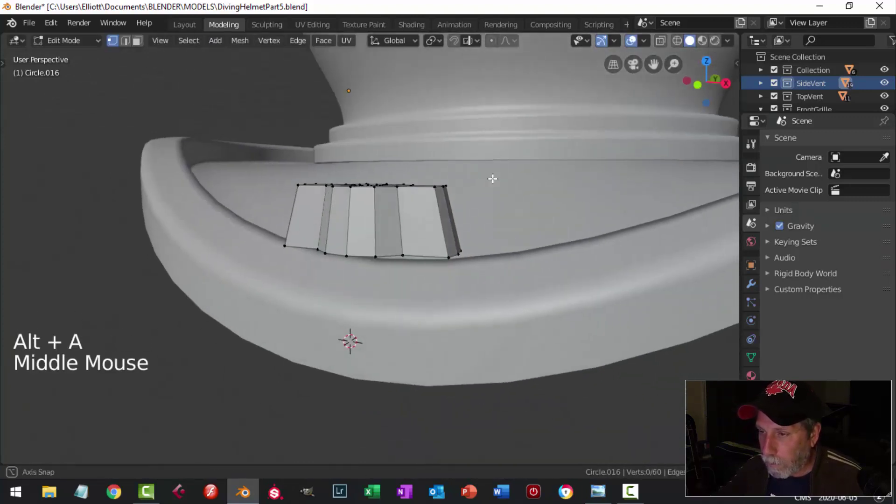
key(Tab)
middle_click(430, 231)
- Give the vent base a level-2 subdivision with smooth shading and re-enter Edit Mode
click(210, 49)
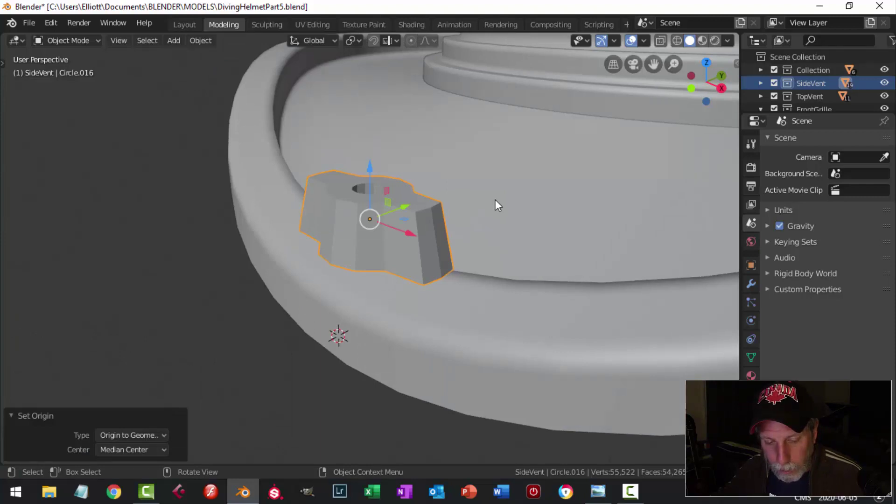
key(ctrl+2)
right_click(428, 226)
key(Tab)
middle_click(449, 217)
- Add supporting edge loops near the top, bottom and around the central hole
key(ctrl+r)
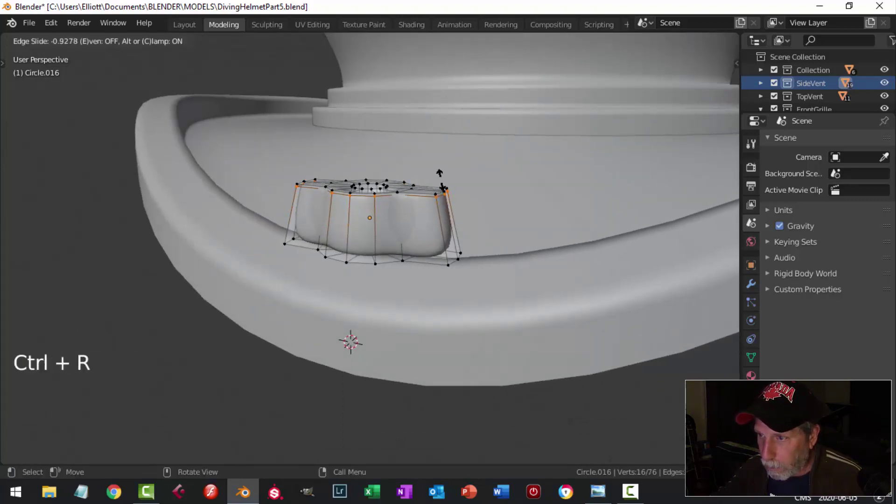
key(ctrl+r)
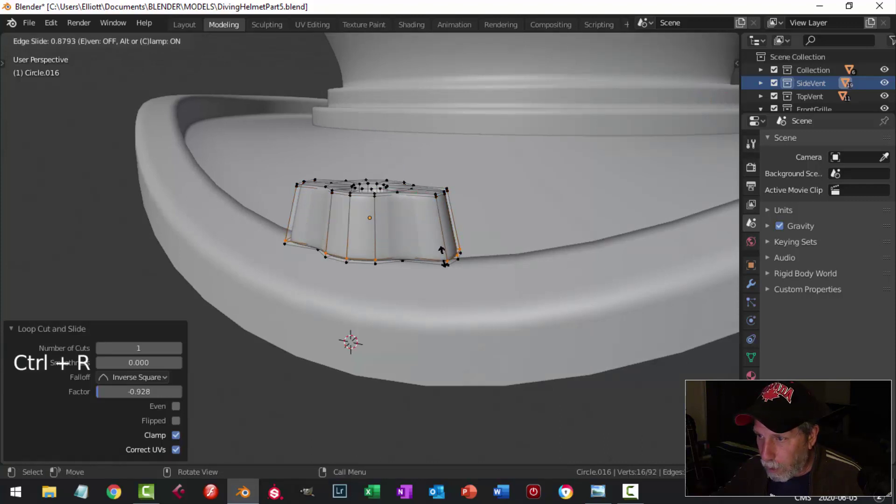
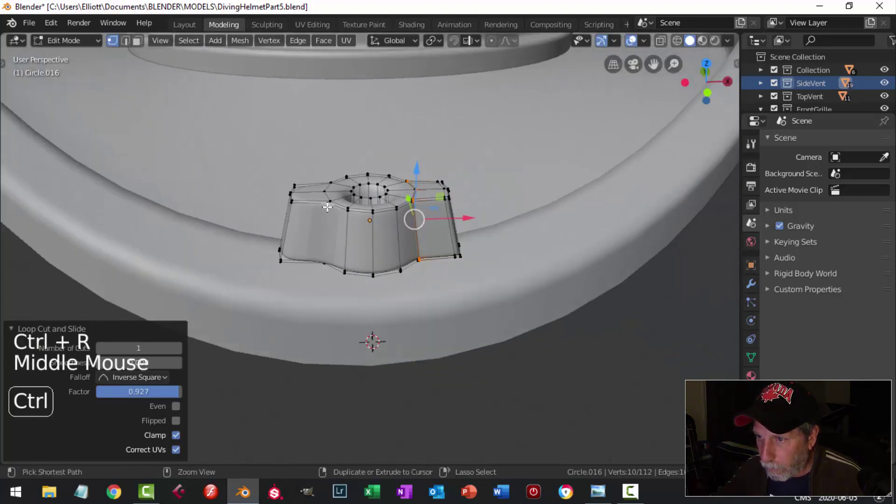
key(ctrl+r)
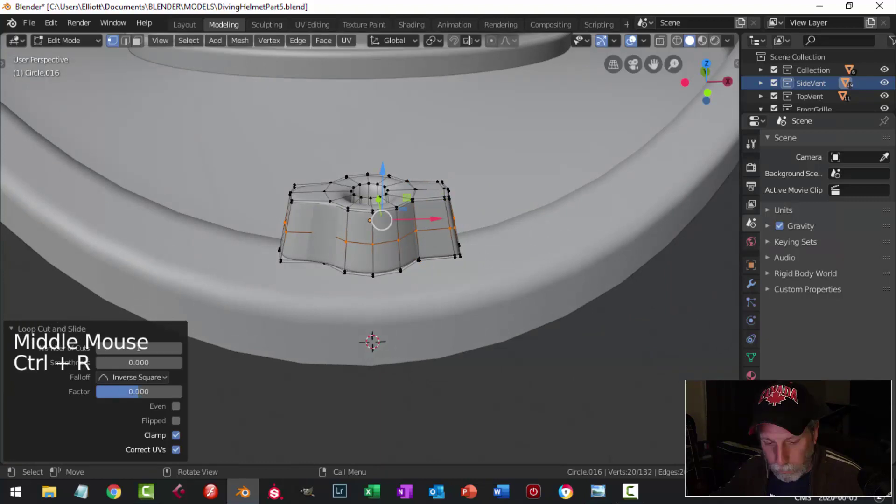
key(ctrl+z)
key(ctrl+r)
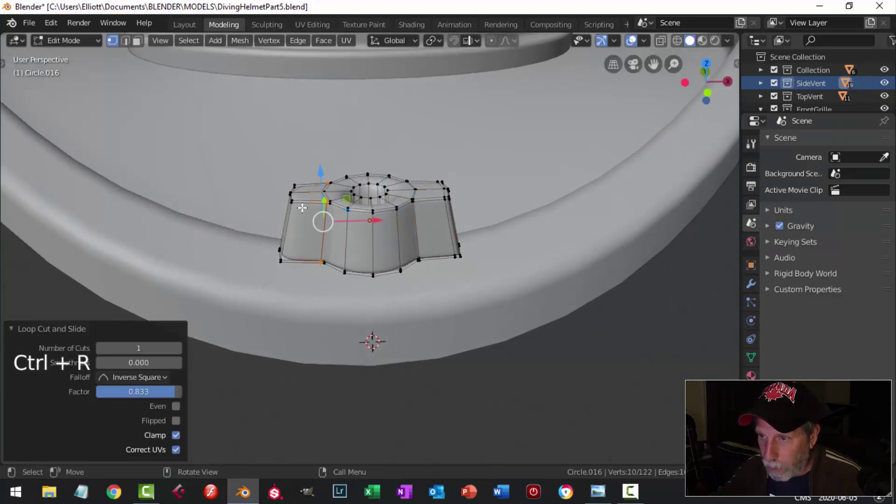
key(ctrl+r)
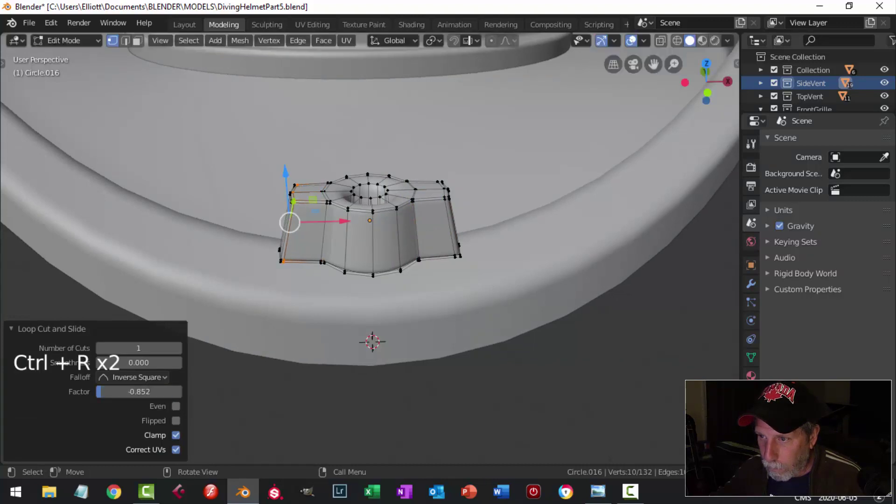
middle_click(375, 202)
scroll(up, 3)
key(ctrl+r)
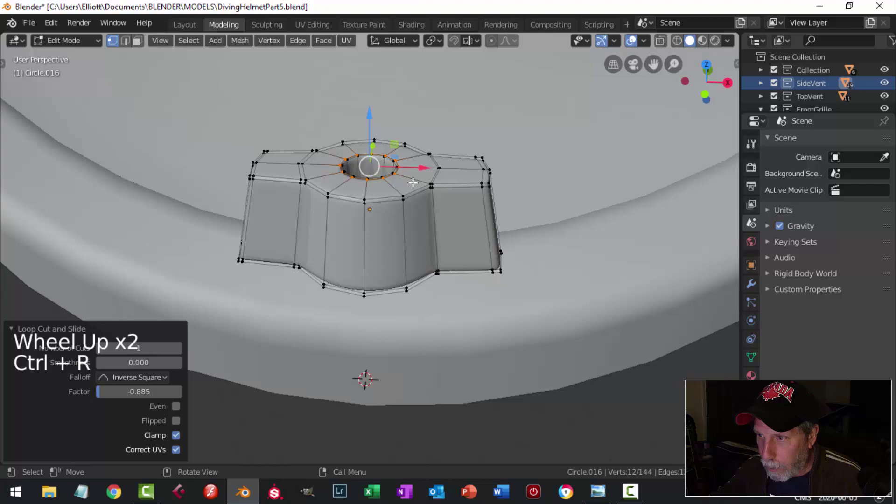
key(ctrl+r)
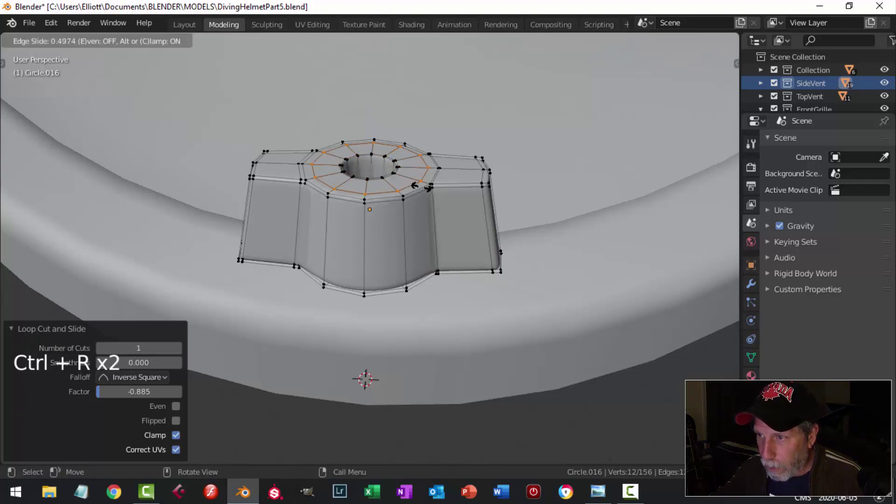
- Preview the base, add one more loop slid toward the top rim, and leave Edit Mode
key(Tab)
middle_click(407, 206)
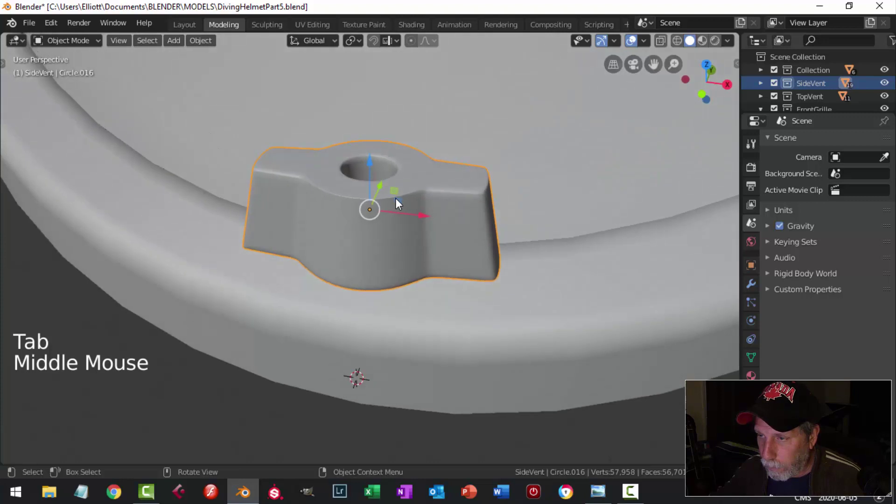
key(Tab)
scroll(up, 3)
key(ctrl+r)
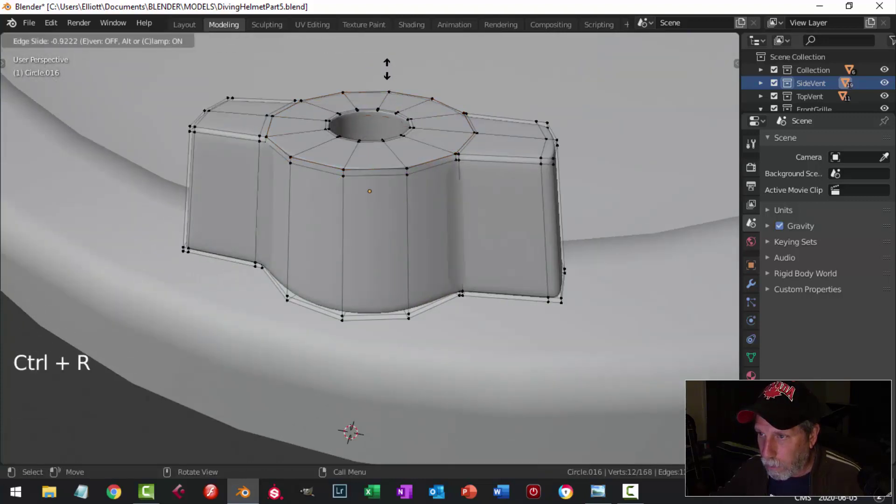
key(Tab)
middle_click(431, 171)
key(alt+a)
scroll(down, 3)
middle_click(465, 202)
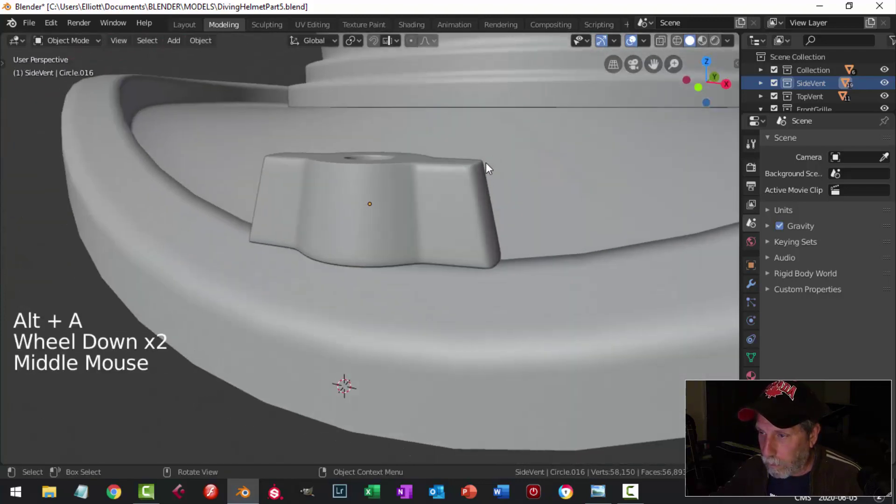
- Inspect the helmet, then select the vent base and enter Edit Mode over its top
scroll(down, 3)
middle_click(465, 205)
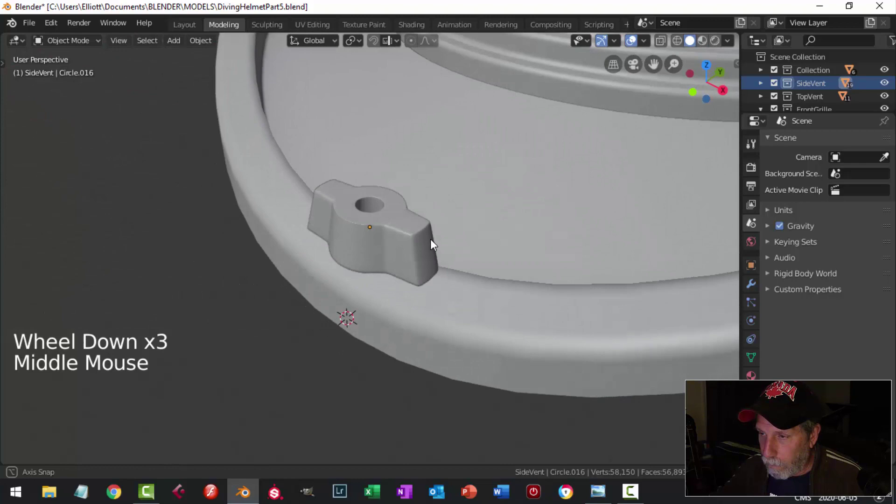
middle_click(404, 236)
middle_click(412, 241)
scroll(down, 3)
middle_click(413, 234)
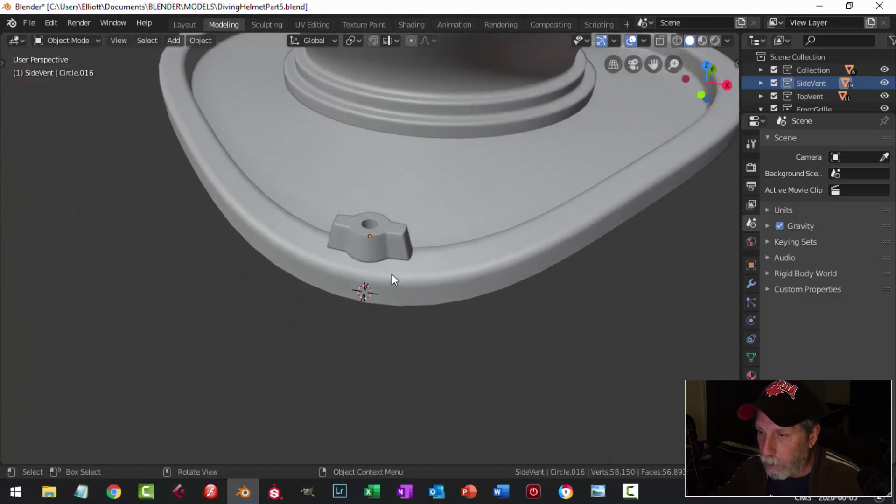
scroll(up, 3)
click(383, 235)
key(Tab)
scroll(up, 3)
key(alt+a)
middle_click(397, 197)
scroll(up, 3)
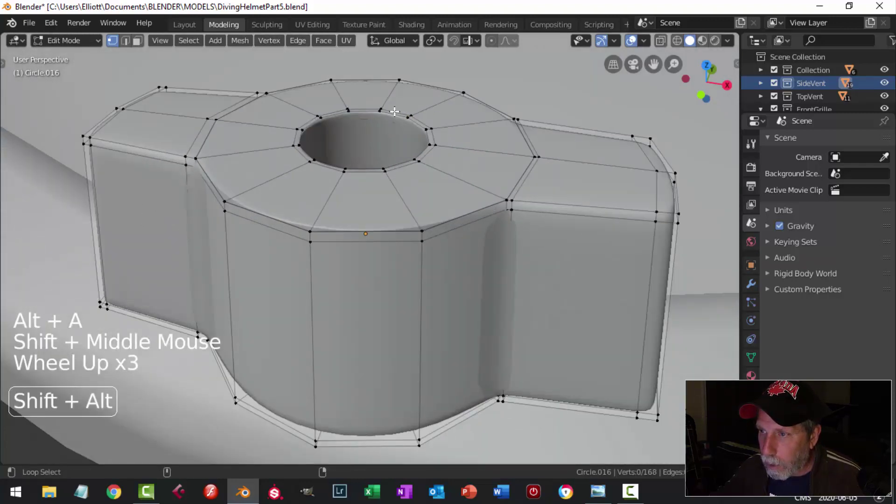
- Duplicate the hole's rim loop and separate it into its own object
click(396, 113)
middle_click(426, 169)
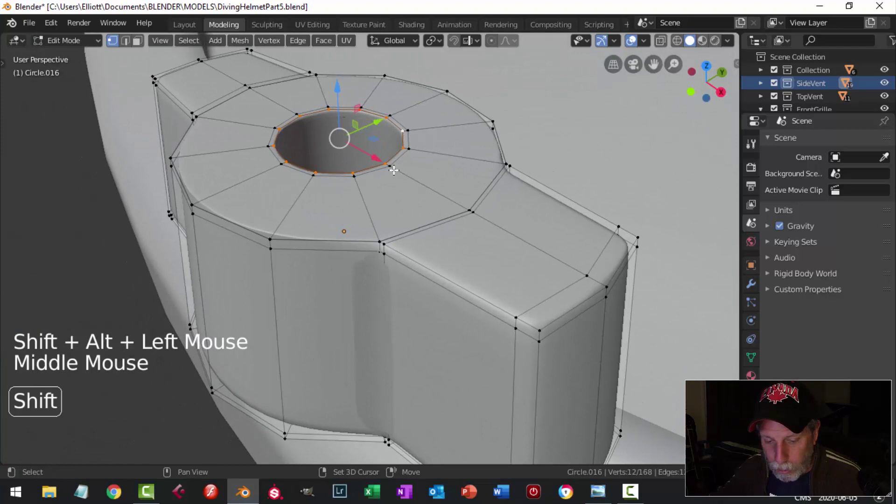
key(shift+d)
click(344, 84)
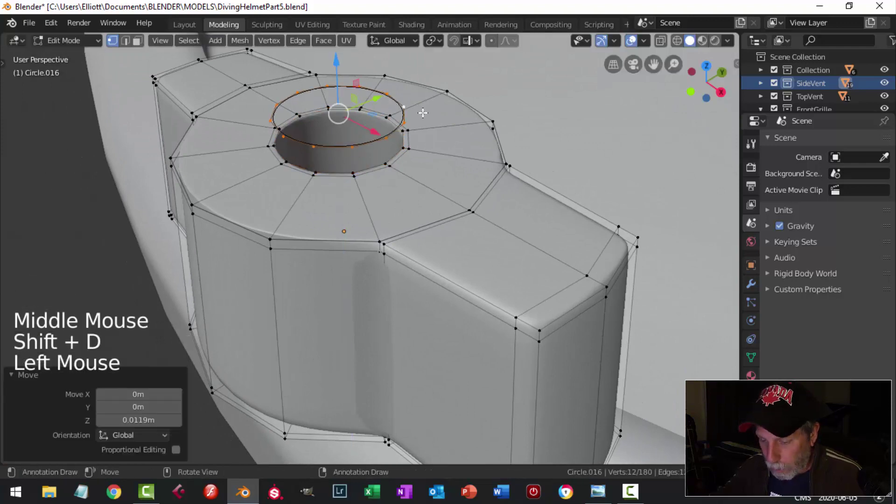
key(p)
key(Tab)
click(397, 133)
key(Tab)
- Fill and inset the ring's cap, then extrude it down into a short cylindrical plug
key(a)
middle_click(425, 143)
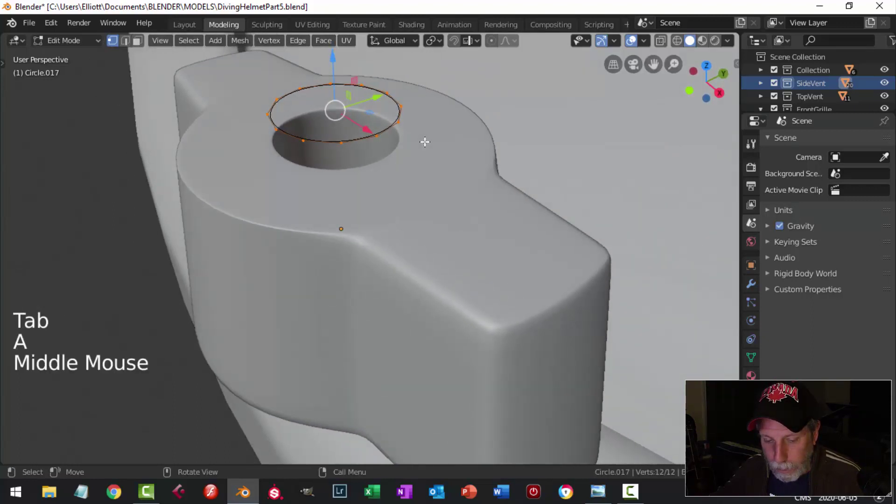
key(e)
key(s)
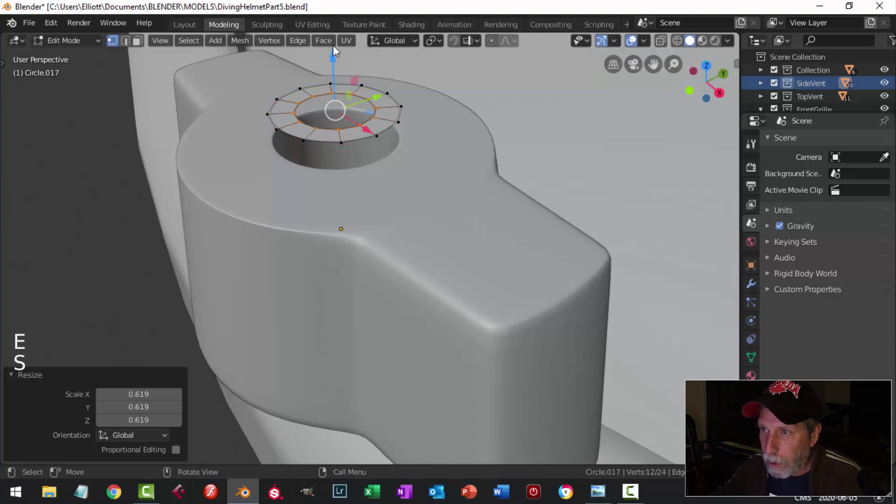
click(336, 48)
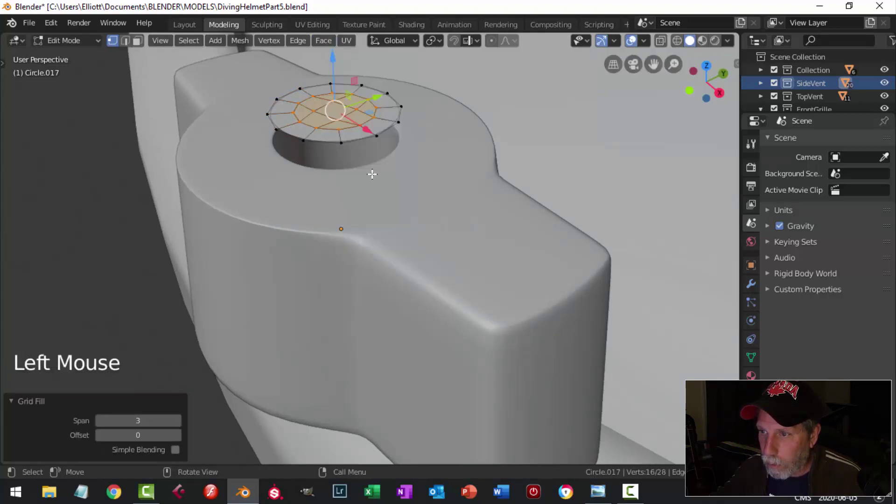
key(alt+a)
click(358, 138)
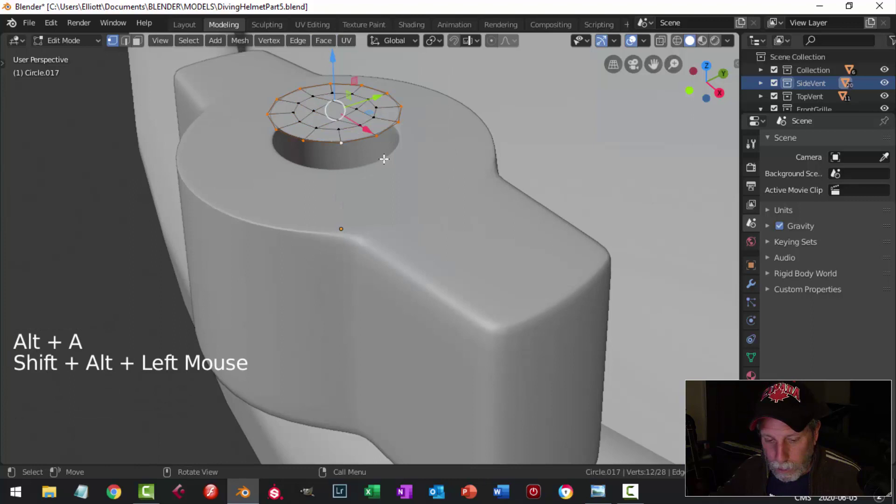
key(e)
click(338, 55)
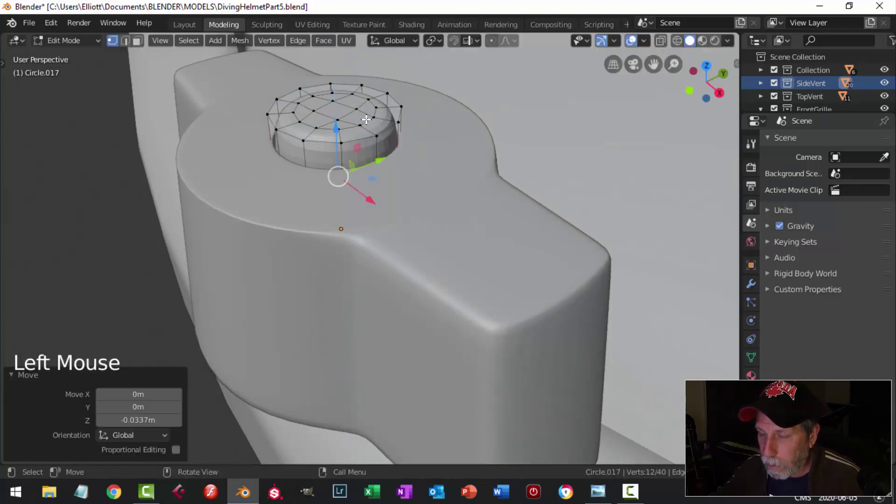
- Select the new plug and add horizontal edge loops around its sides
key(Tab)
scroll(down, 3)
click(353, 188)
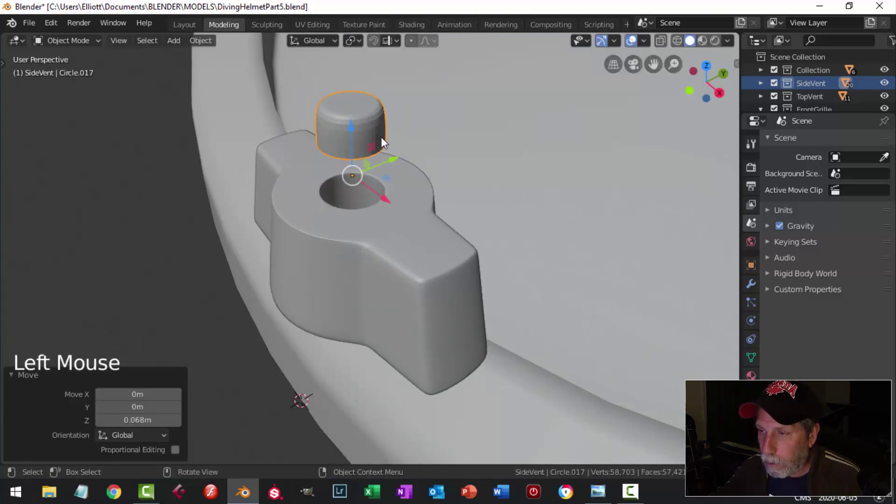
key(Tab)
middle_click(380, 130)
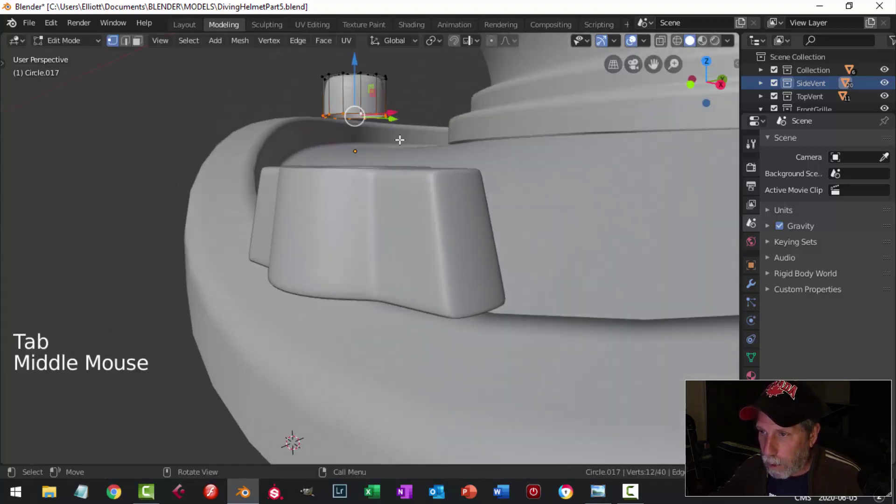
middle_click(377, 149)
scroll(up, 3)
middle_click(377, 168)
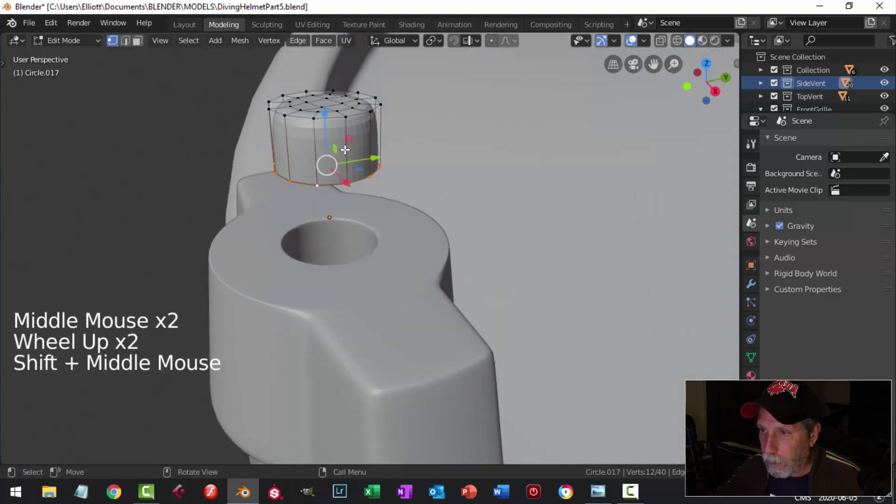
key(ctrl+r)
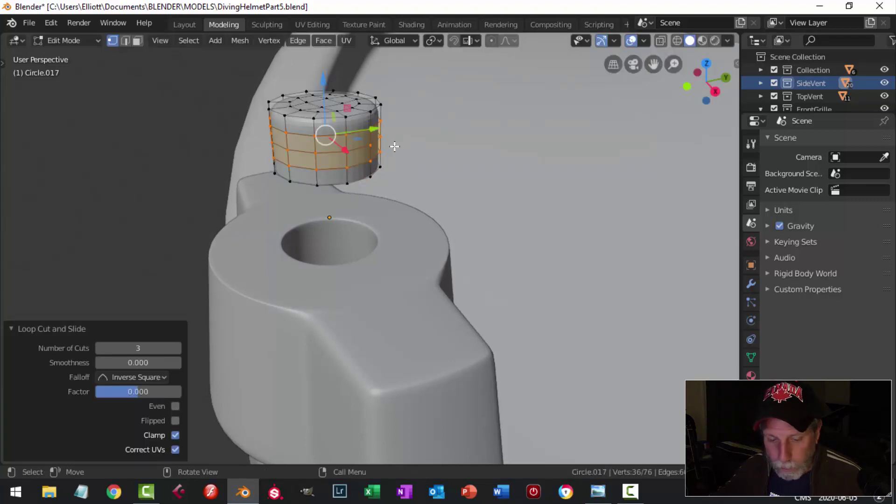
- Bevel three edge loops around the plug and shrink them inward as grooves
key(alt+a)
key(2)
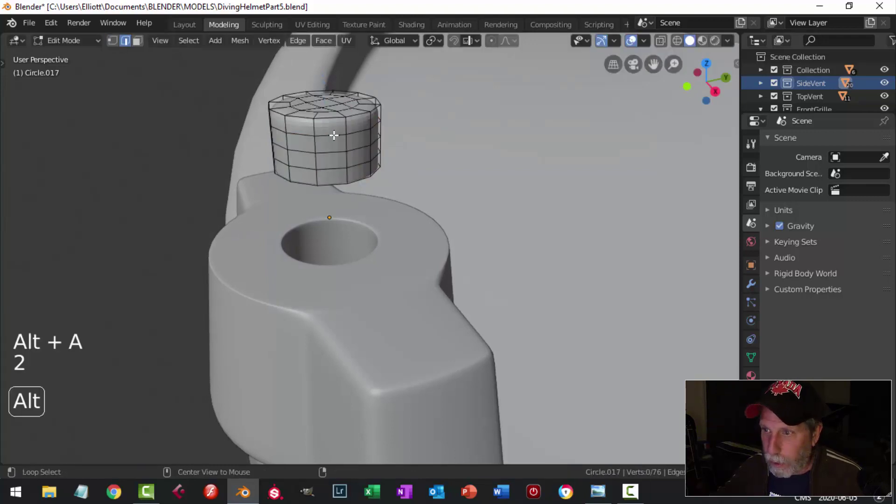
click(334, 133)
click(327, 150)
click(380, 162)
key(ctrl+b)
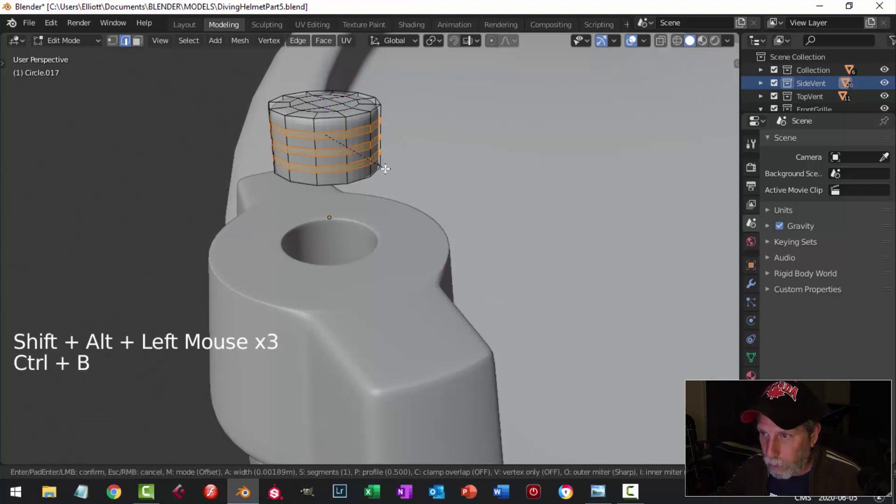
key(e)
key(alt+s)
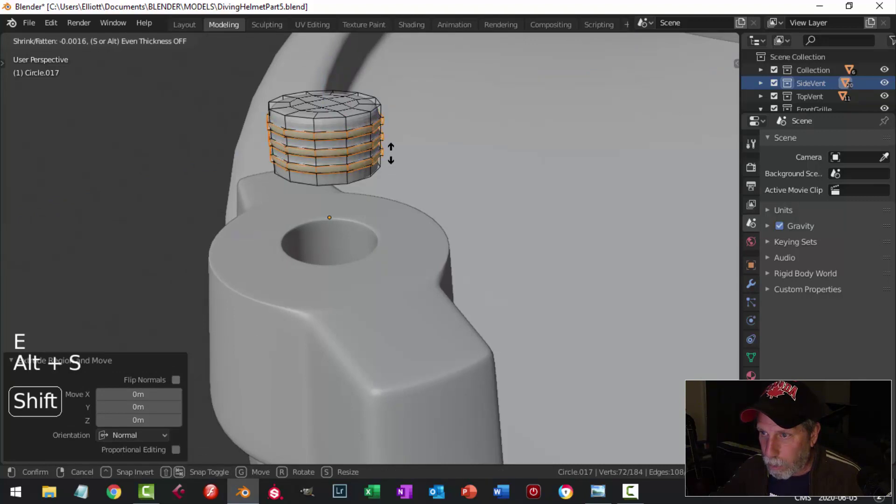
key(Tab)
- Shade the plug smooth and lower it toward the hole in the vent base
scroll(down, 3)
right_click(349, 158)
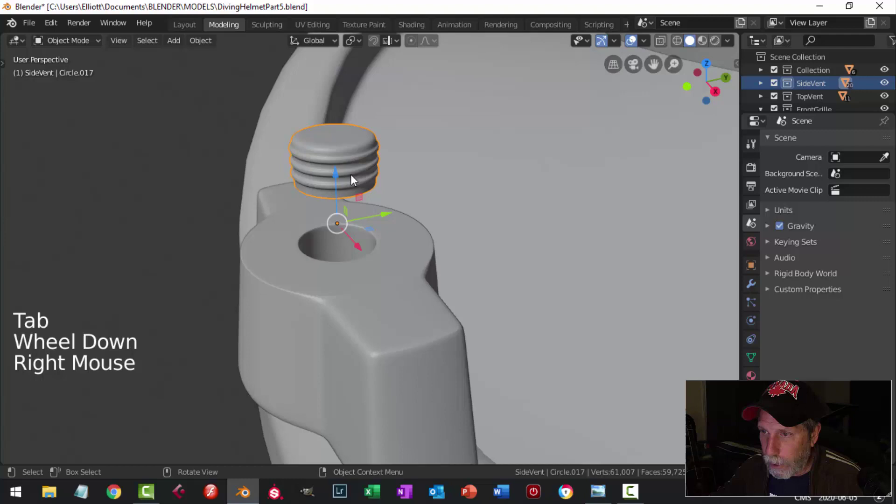
click(338, 171)
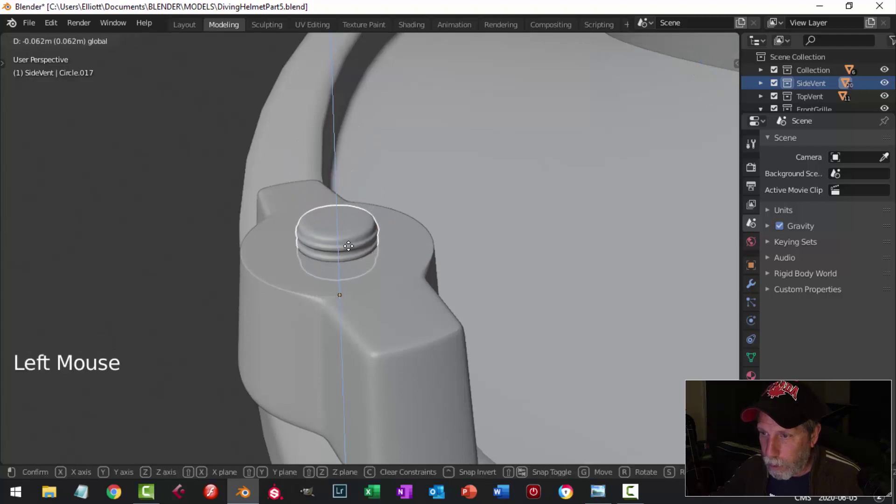
key(KP_7)
middle_click(512, 273)
key(Tab)
key(a)
scroll(up, 3)
key(s)
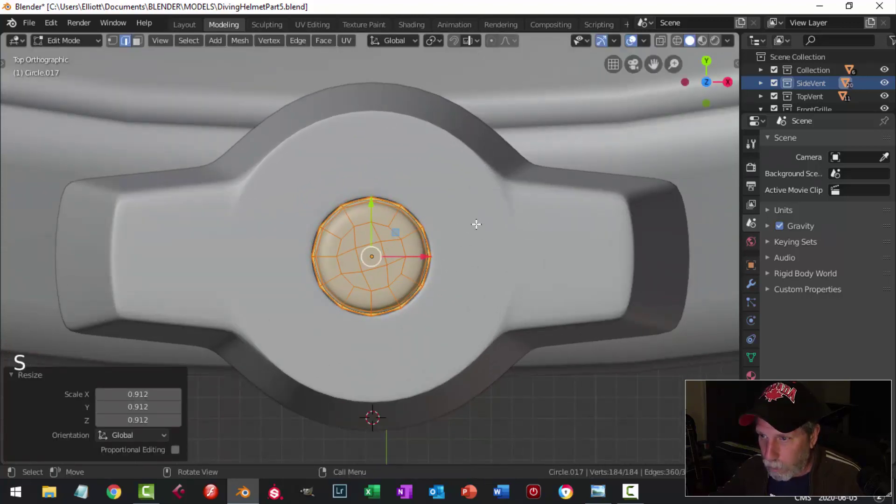
- Scale the plug down slightly so it fits the hole, checking it from several angles
key(alt+a)
scroll(down, 3)
middle_click(438, 225)
key(Tab)
middle_click(423, 234)
key(alt+a)
middle_click(426, 237)
click(378, 214)
click(371, 222)
key(alt+a)
scroll(down, 3)
middle_click(390, 262)
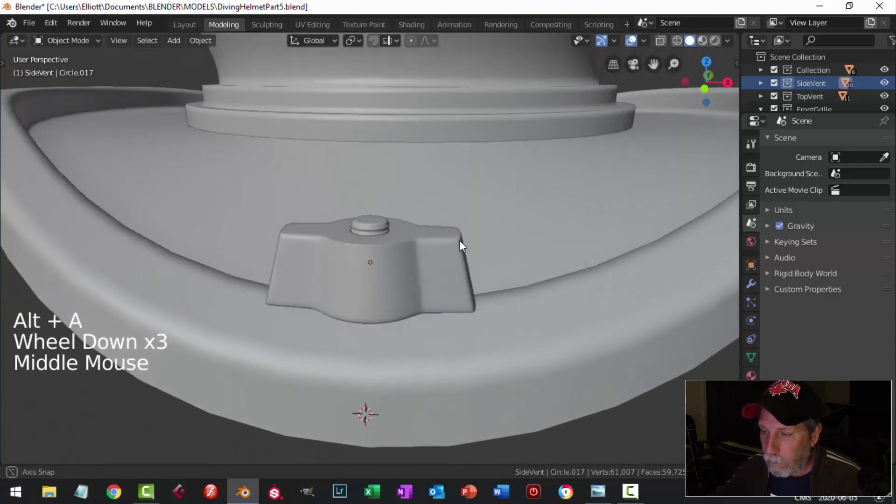
- Select the bolt and drag it down along Z onto the helmet's base flange
scroll(down, 3)
middle_click(431, 246)
middle_click(415, 227)
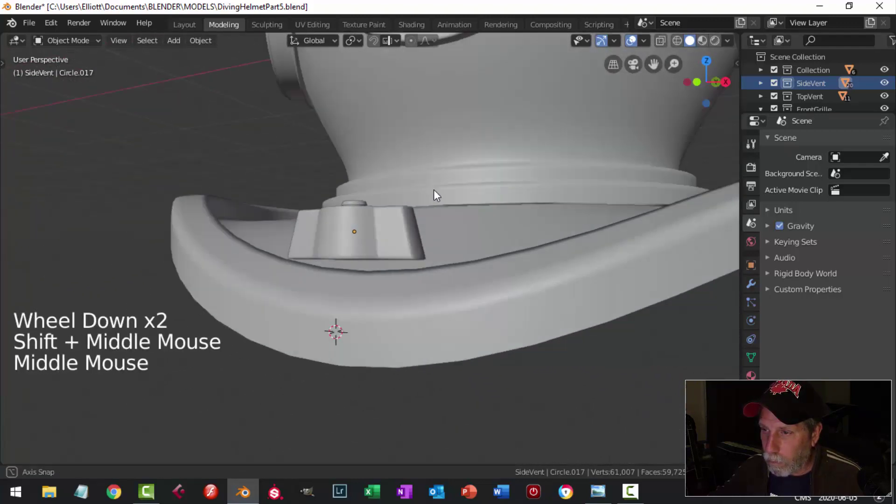
scroll(up, 3)
click(359, 189)
click(415, 215)
right_click(415, 215)
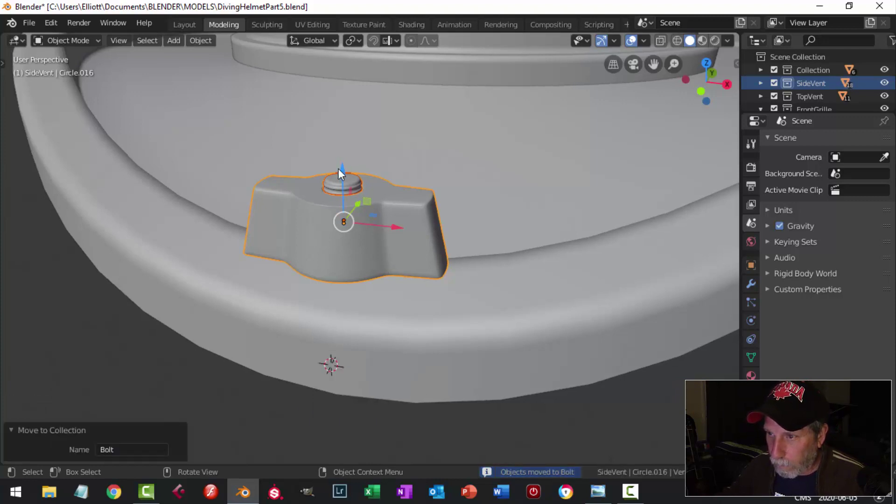
click(344, 171)
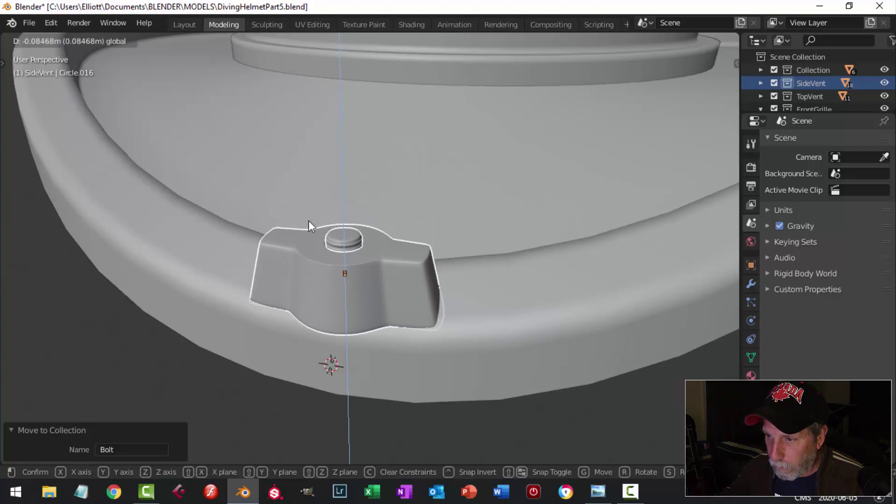
- Slide the bolt out to the flange rim and tilt it to match the sloping surface
middle_click(365, 254)
middle_click(443, 262)
key(s)
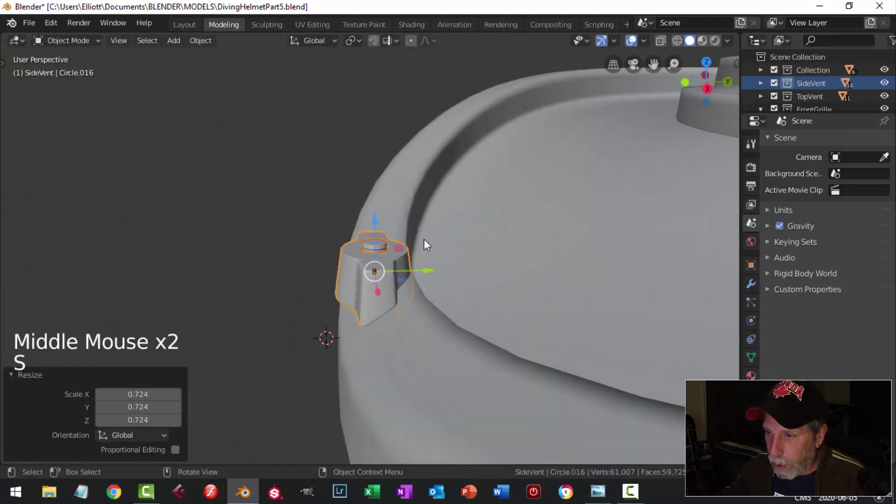
key(KP_3)
scroll(up, 3)
key(r)
middle_click(443, 259)
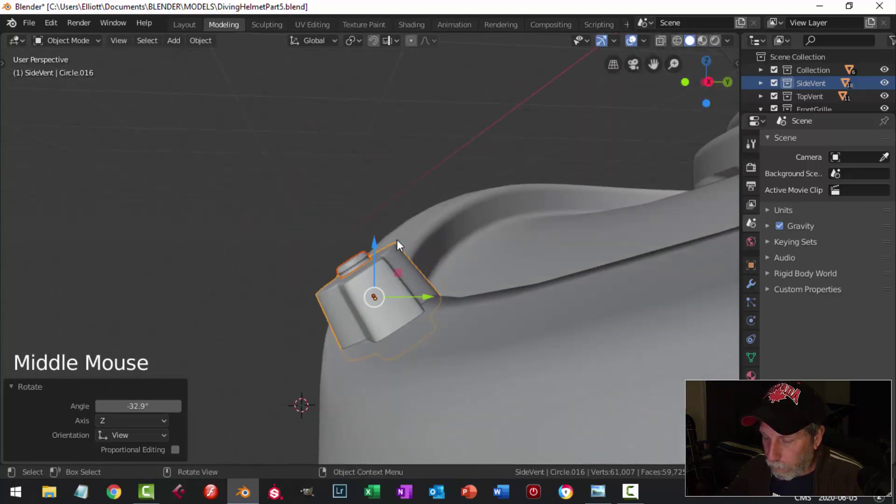
key(Tab)
key(a)
middle_click(420, 252)
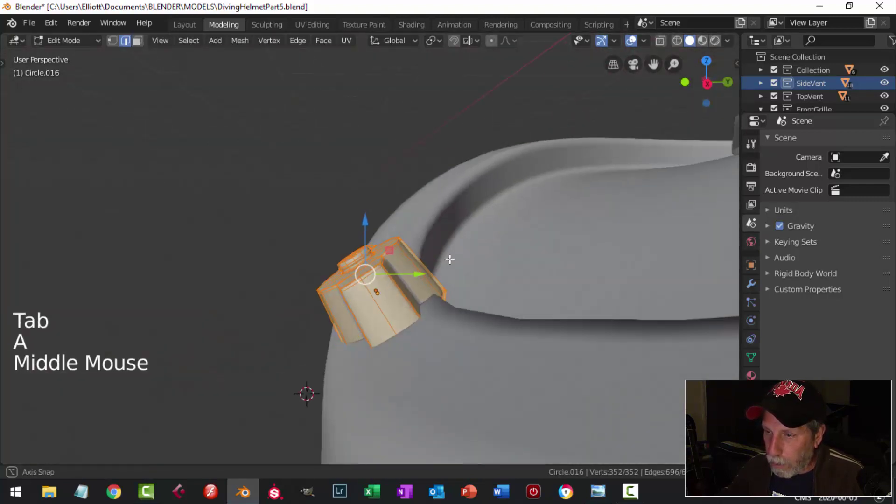
- With Local orientation, rotate the bolt about 14 degrees on its own Z axis
click(405, 48)
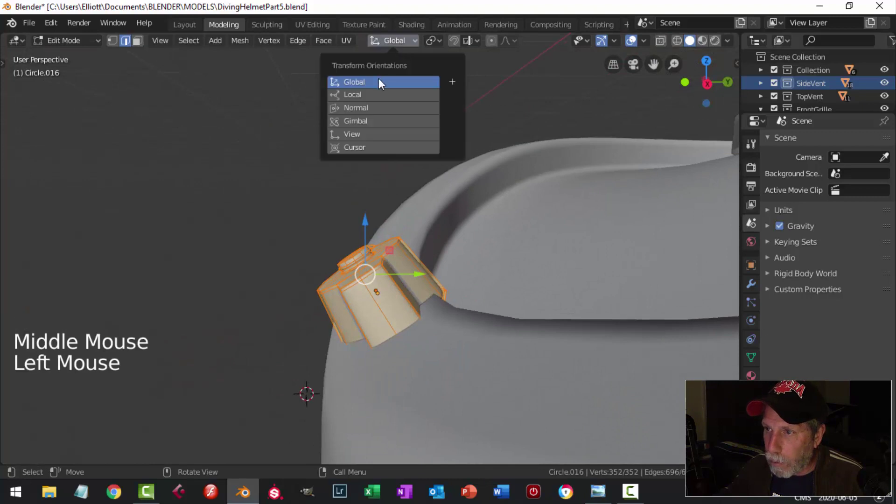
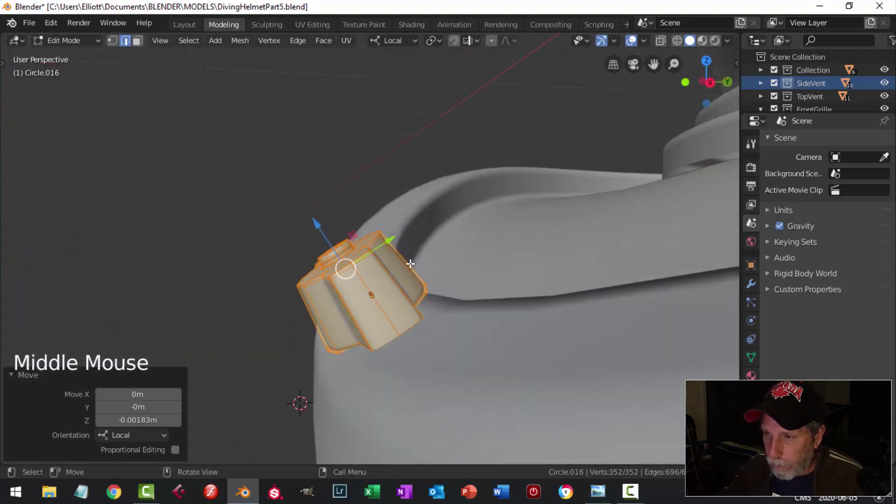
click(393, 235)
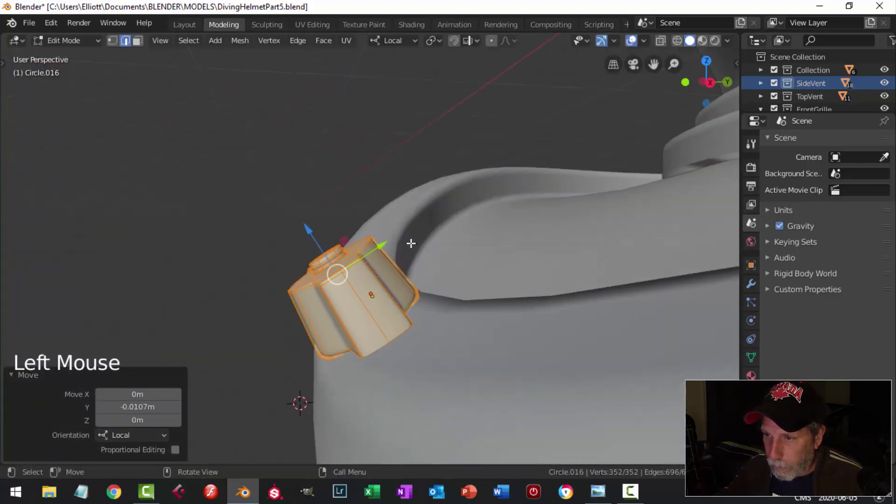
key(r)
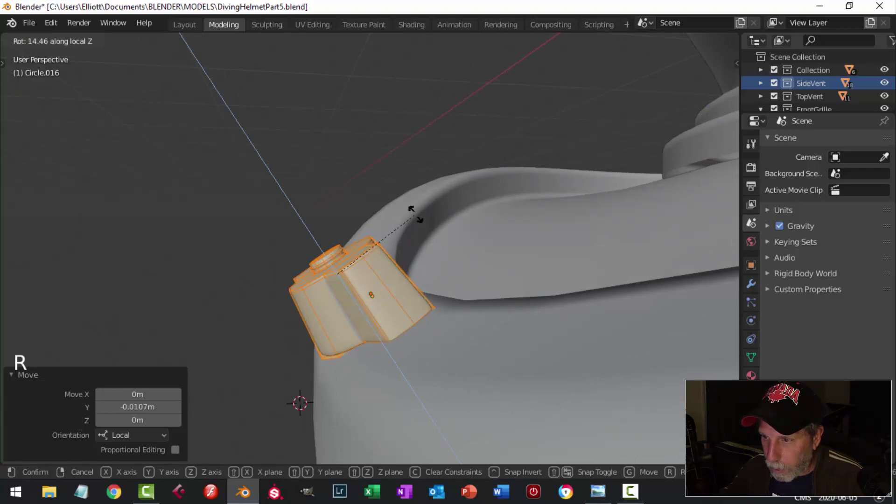
key(alt+a)
scroll(down, 3)
key(Tab)
key(alt+a)
- Orbit out to view the whole helmet with the aligned bolt
scroll(down, 3)
middle_click(378, 272)
scroll(down, 3)
middle_click(367, 270)
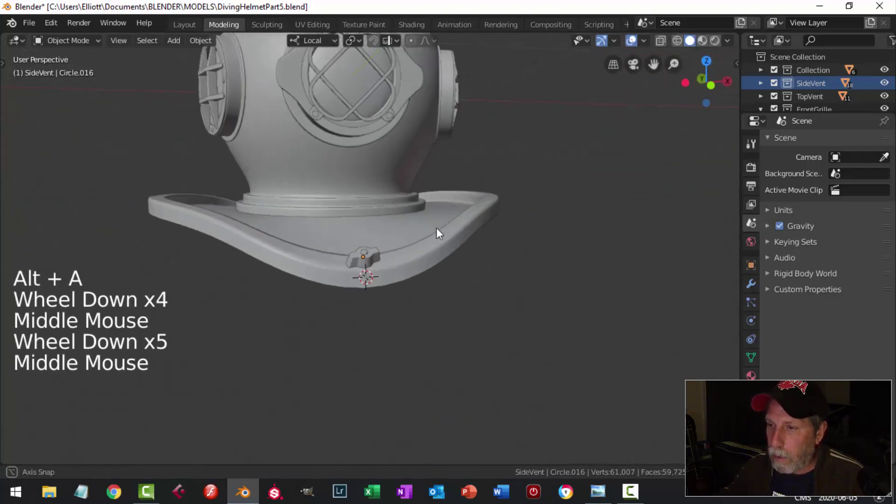
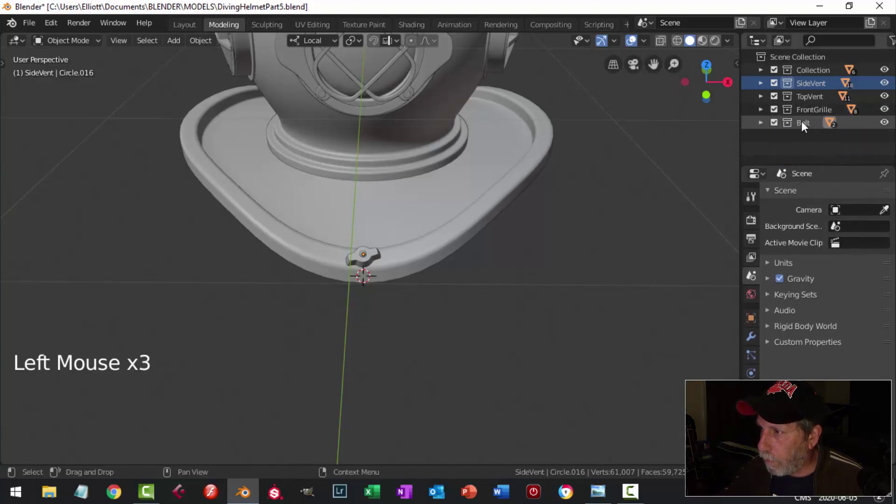
- Select the Bolt collection's objects and duplicate the bolt to another spot on the flange in top view
right_click(807, 126)
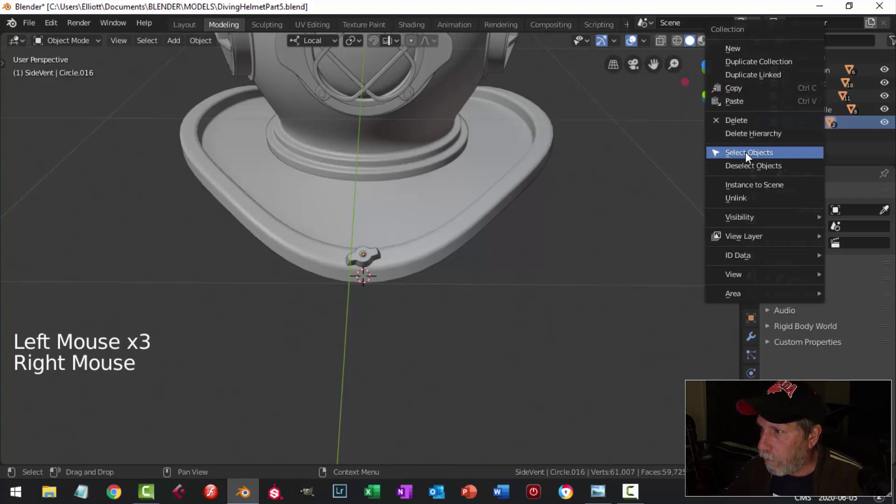
scroll(up, 3)
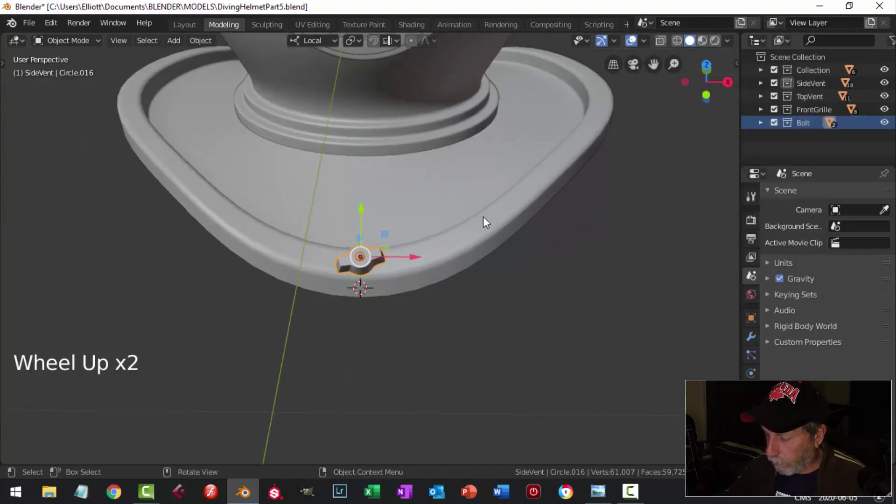
key(KP_1)
key(KP_7)
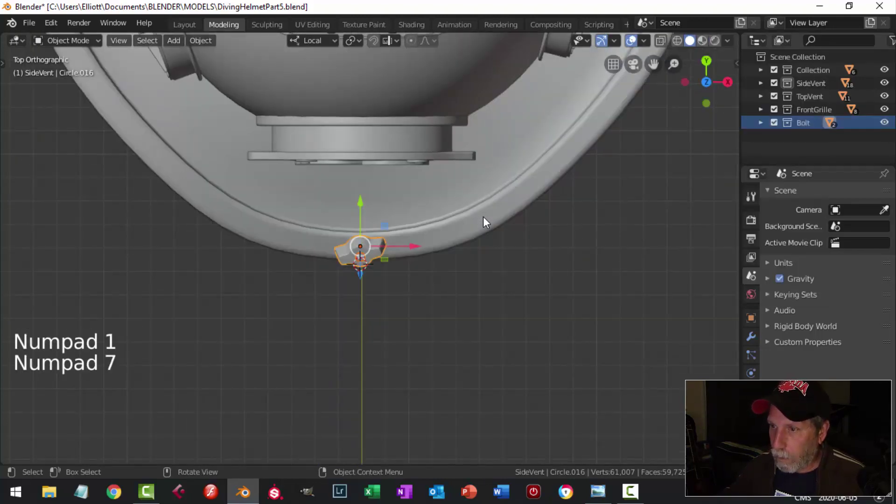
scroll(down, 3)
middle_click(488, 200)
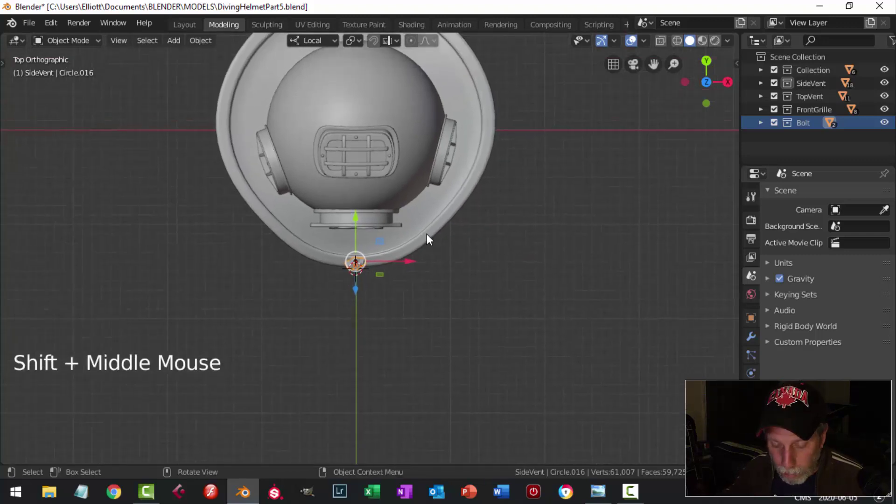
key(shift+d)
key(g)
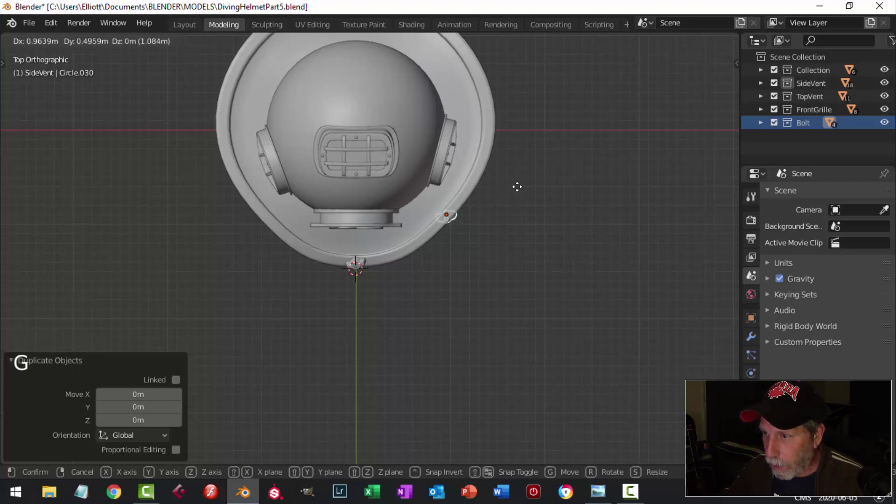
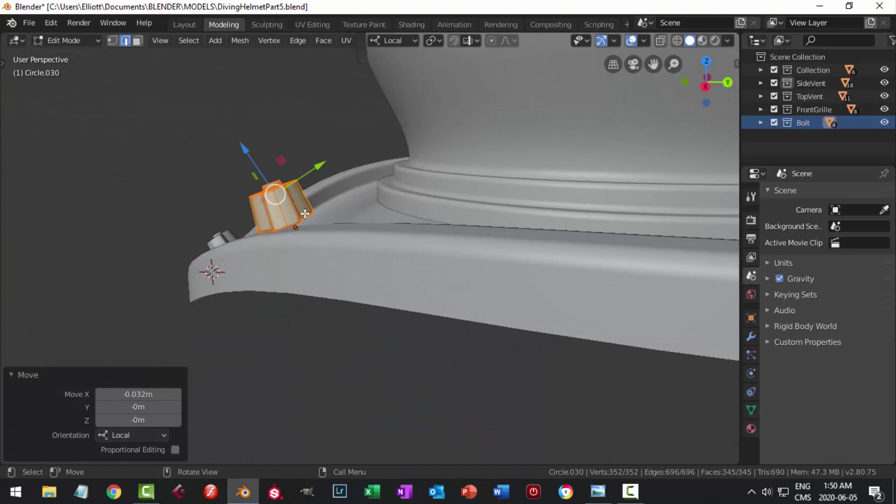
- Undo the misplaced moves and rotate the copied bolt to follow the rim
key(ctrl+z)
key(ctrl+z)
key(ctrl+z)
key(ctrl+z)
key(ctrl+z)
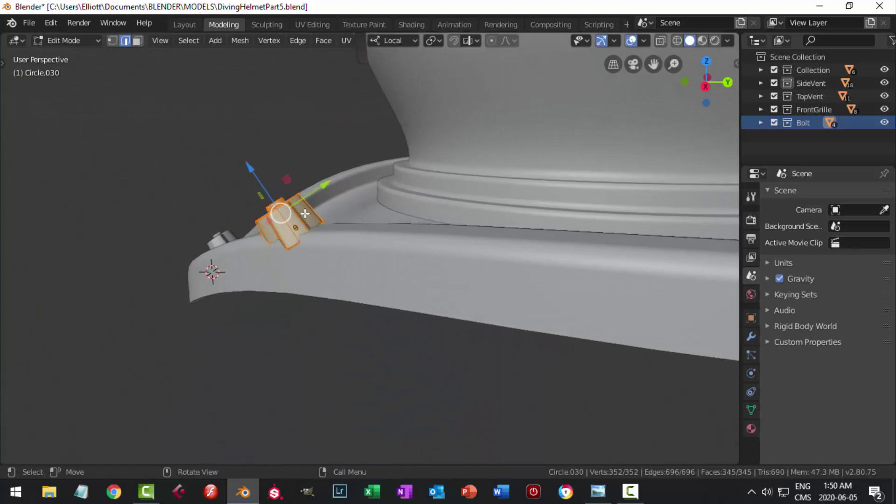
key(r)
middle_click(336, 194)
middle_click(444, 183)
key(Tab)
middle_click(536, 184)
- Place and rotate further bolt copies at points around the flange rim
click(566, 134)
key(KP_3)
scroll(up, 3)
key(r)
middle_click(410, 198)
click(622, 183)
middle_click(609, 193)
key(r)
key(alt+a)
- Tilt a bolt about 4 degrees more to sit snugly on the flange slope and enter its mesh editing
scroll(down, 3)
middle_click(528, 201)
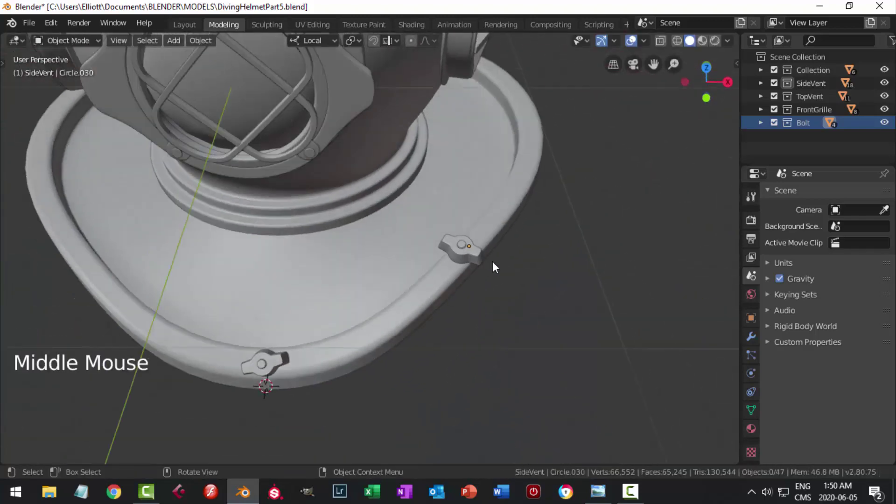
scroll(up, 3)
click(513, 244)
click(555, 262)
key(alt+a)
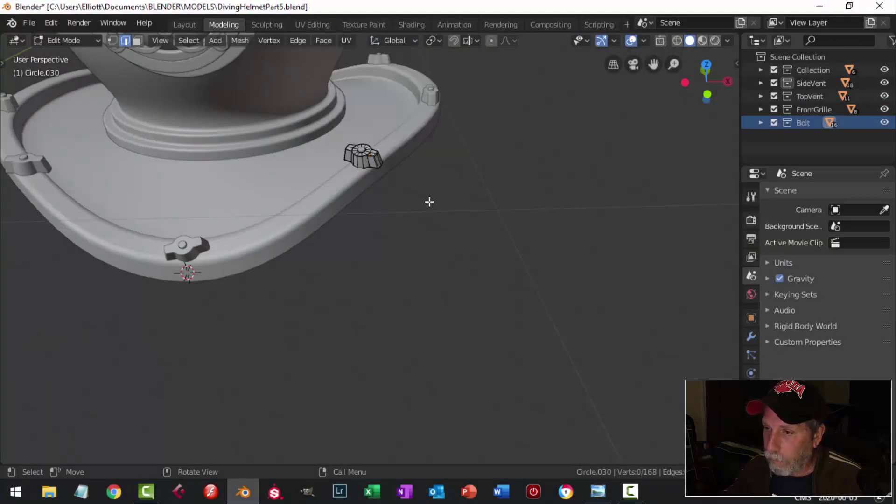
- Edit all the Bolt collection's meshes together with Individual Origins as pivot
key(Tab)
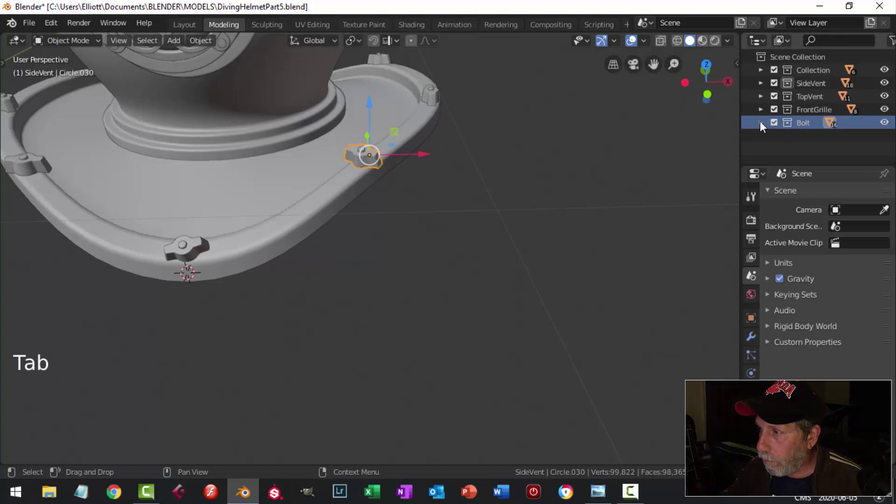
right_click(808, 130)
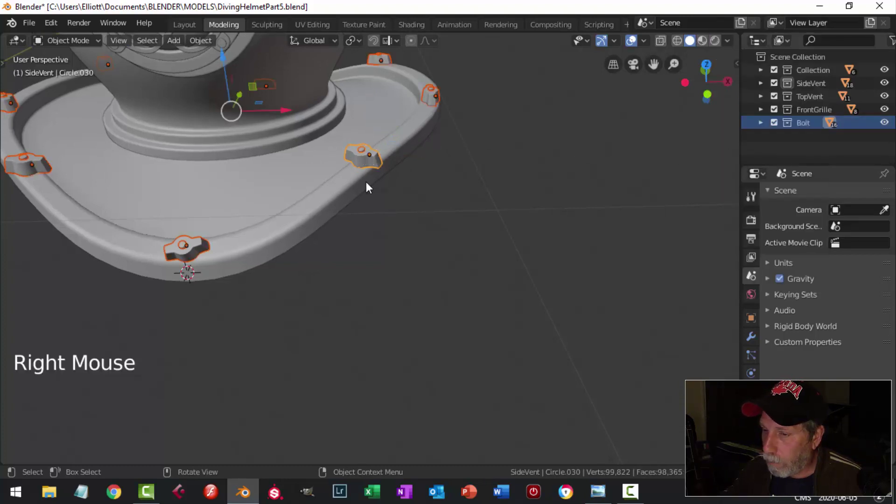
key(Tab)
key(a)
scroll(down, 3)
middle_click(477, 189)
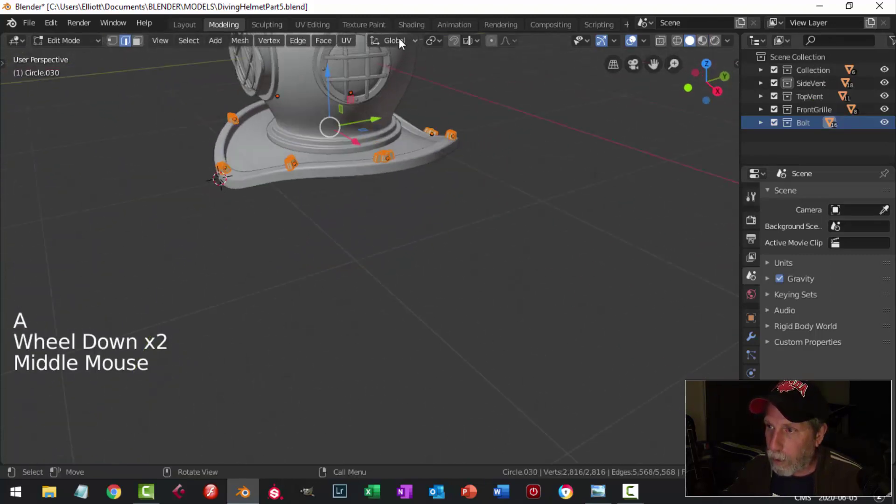
click(432, 43)
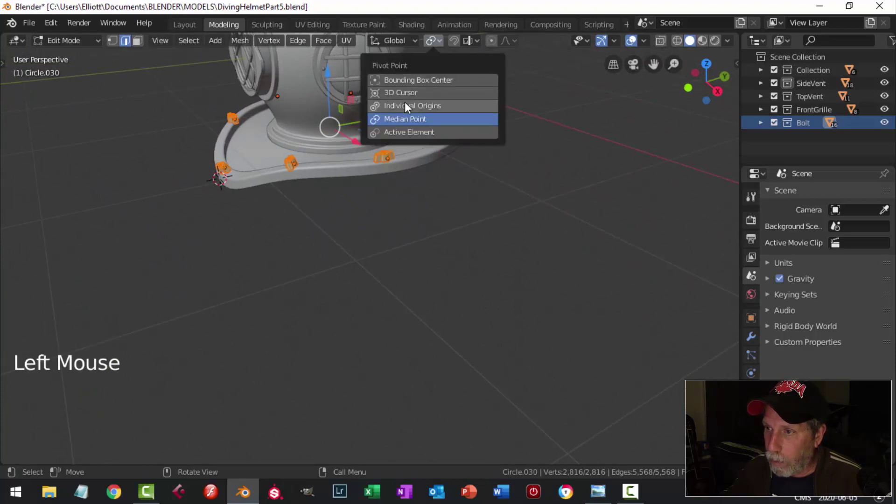
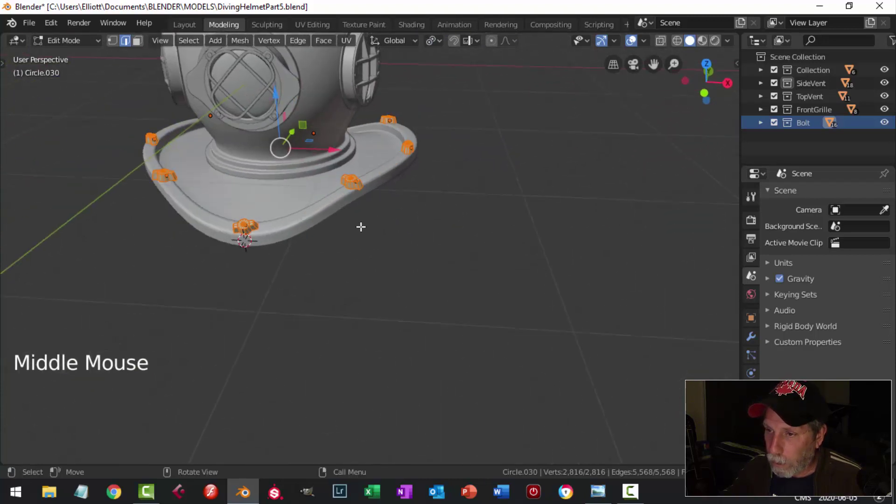
- Scale every bolt up about 15 percent in place and return to Object Mode
scroll(up, 3)
key(s)
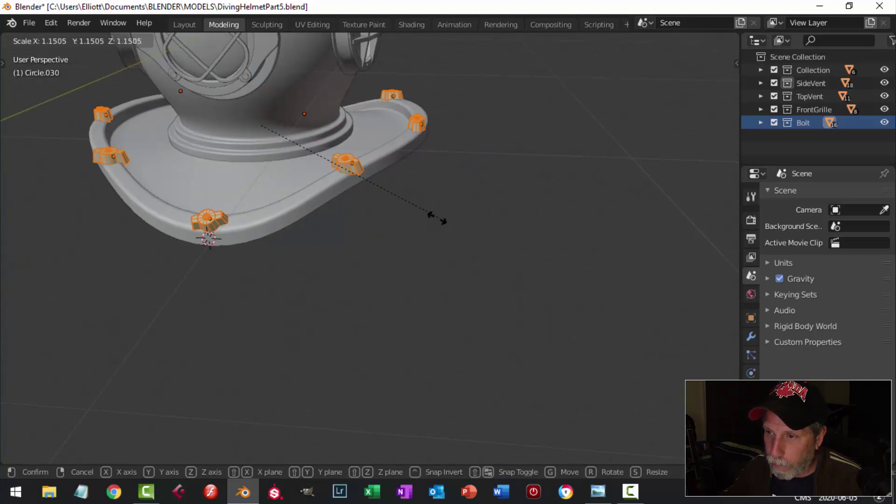
key(alt+a)
key(Tab)
key(alt+a)
scroll(down, 3)
middle_click(419, 193)
scroll(up, 3)
middle_click(390, 188)
middle_click(407, 183)
- Save the file as DivingHelmetPart5 and orbit around the finished helmet
key(ctrl+s)
scroll(down, 3)
middle_click(454, 206)
middle_click(453, 226)
middle_click(372, 231)
middle_click(395, 240)
middle_click(390, 249)
middle_click(396, 233)
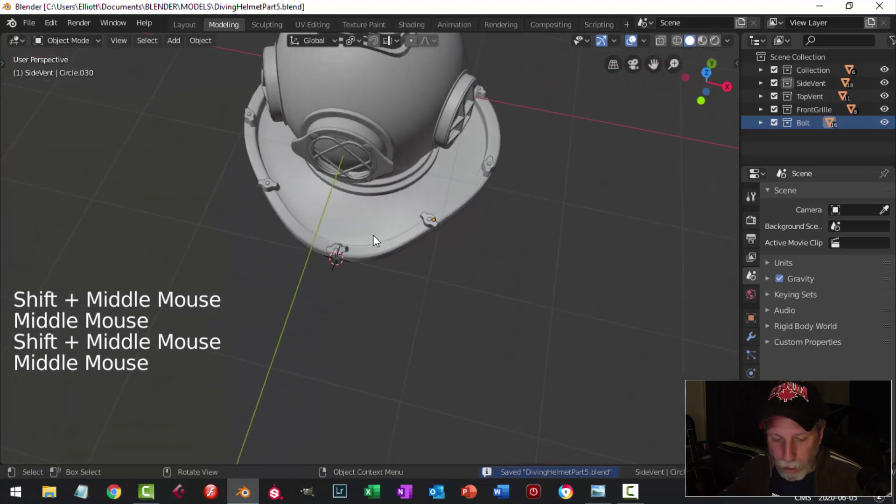
- Add a UV sphere for the side vent and scale it down onto the helmet's base flange in top view
key(shift+a)
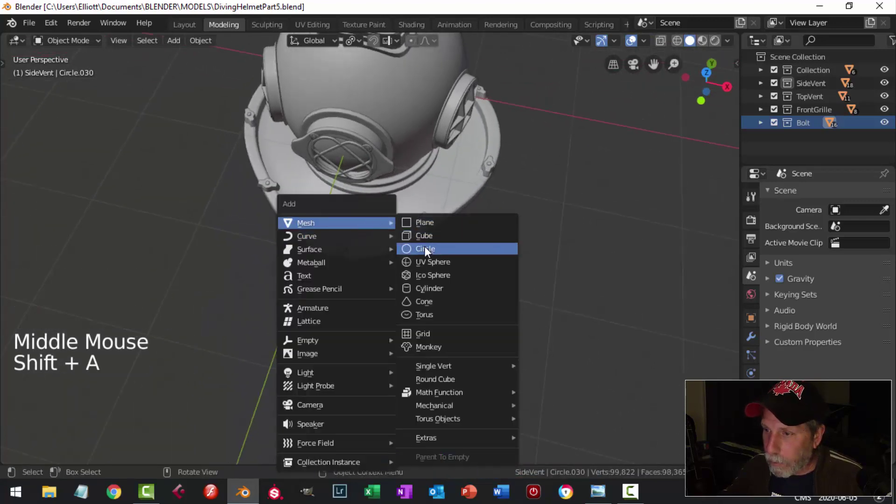
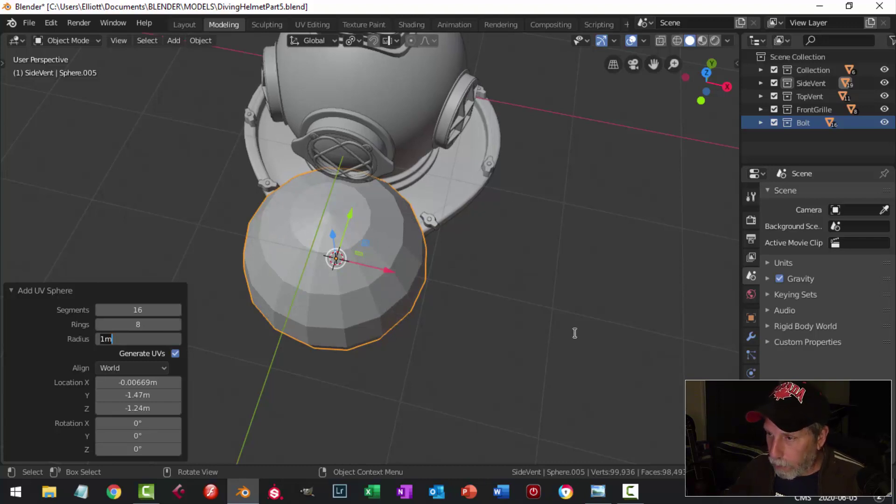
middle_click(555, 340)
scroll(up, 3)
key(Tab)
scroll(down, 3)
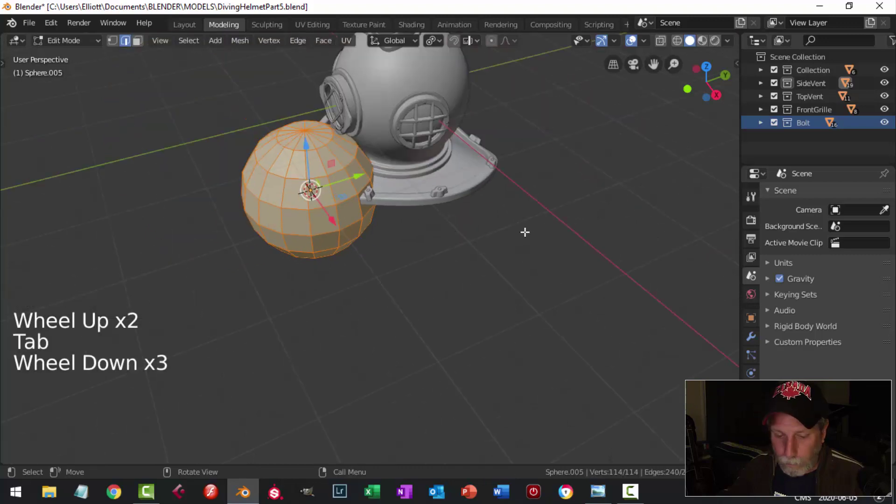
key(s)
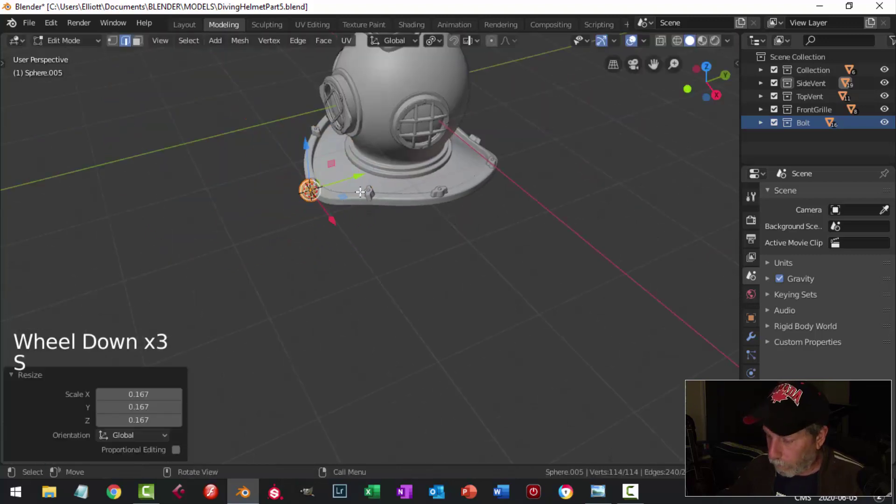
key(KP_7)
scroll(up, 3)
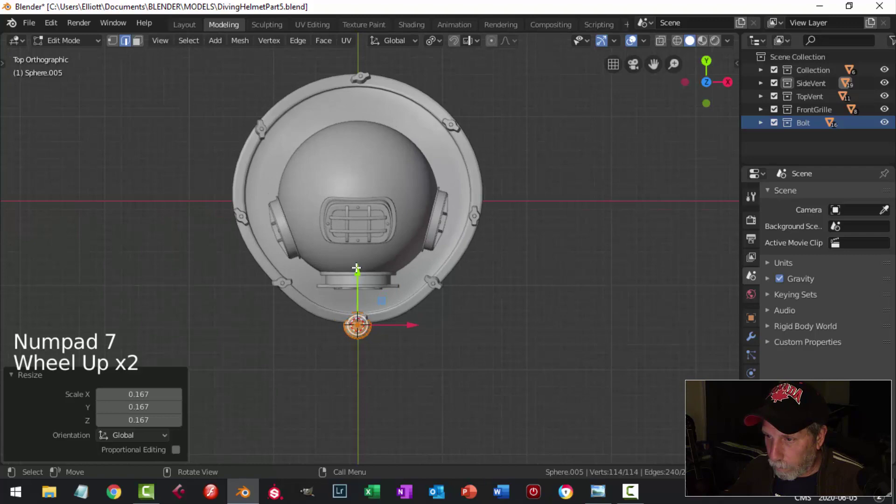
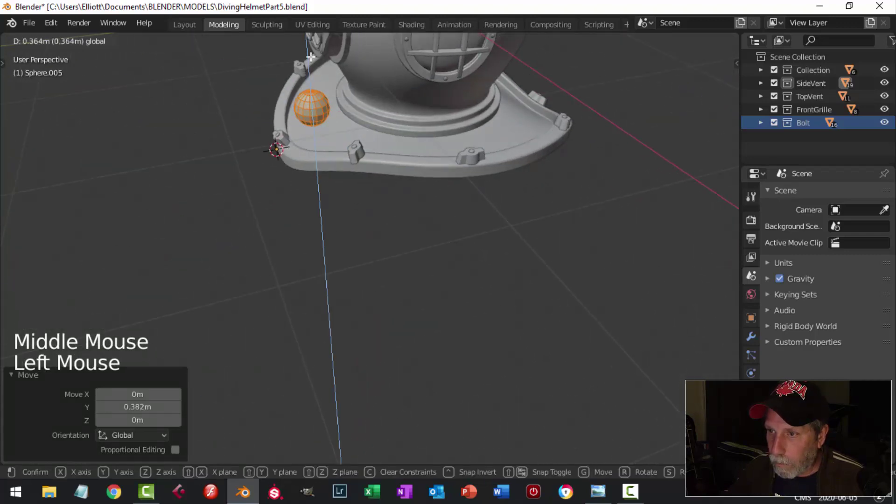
key(s)
middle_click(387, 131)
key(r)
scroll(up, 3)
key(KP_Decimal)
scroll(down, 3)
key(s)
- Select the sphere's lower vertices in Edit Mode and delete them, leaving an open dome
click(429, 251)
key(alt+a)
middle_click(451, 243)
key(1)
click(406, 270)
key(ctrl+KP_Add)
key(x)
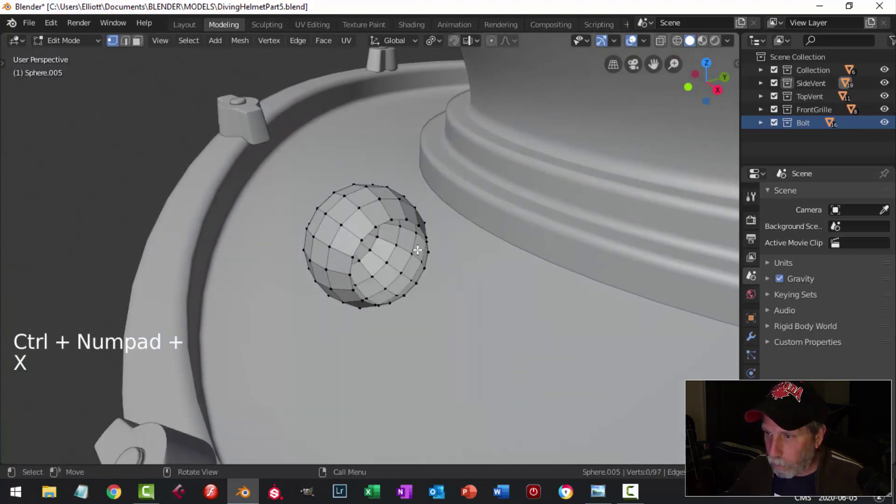
key(ctrl+z)
key(Tab)
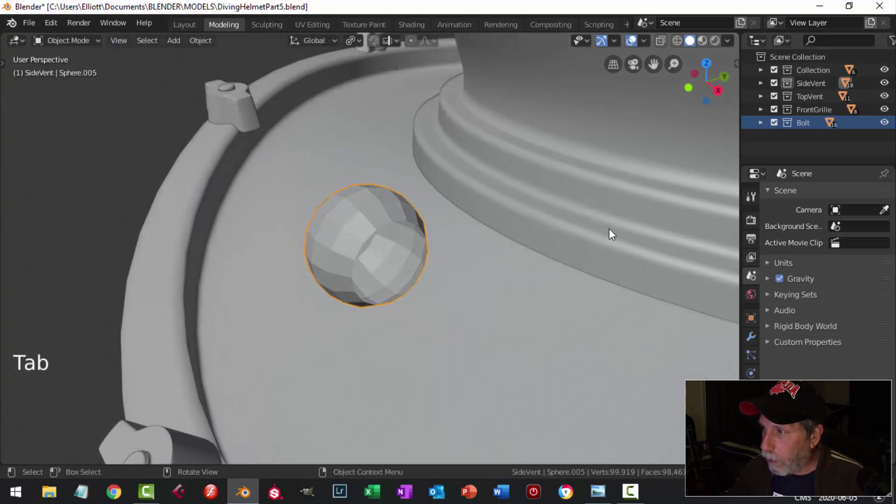
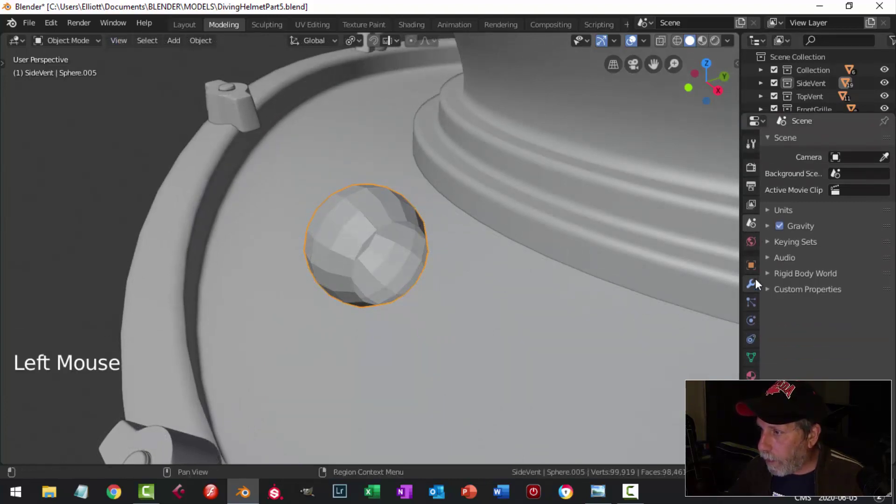
- Give the vent shell a Solidify modifier of about 0.012 m and apply it
click(760, 284)
click(805, 145)
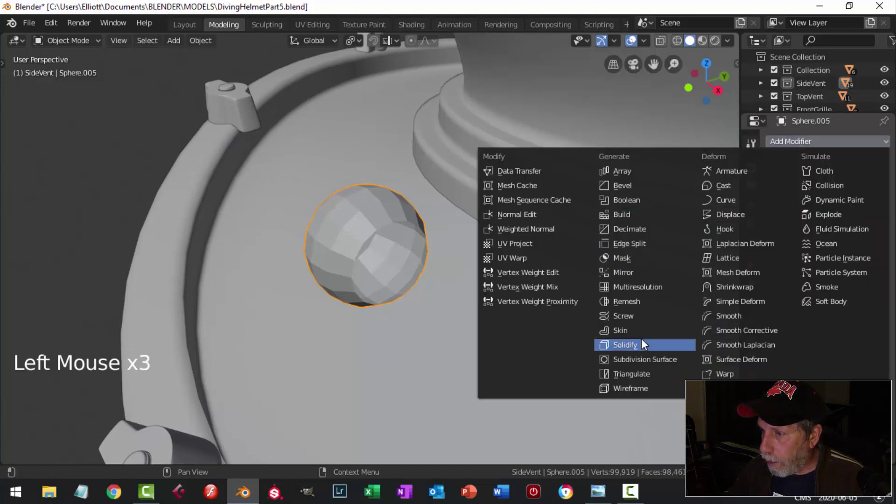
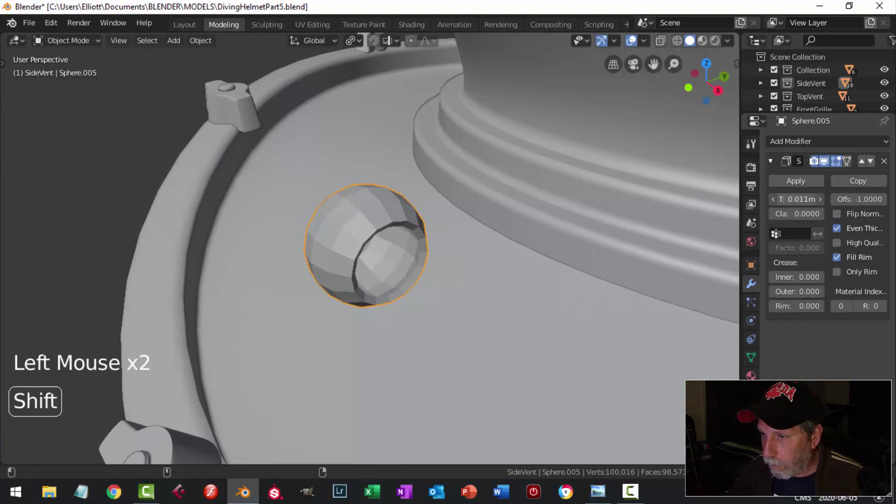
middle_click(490, 284)
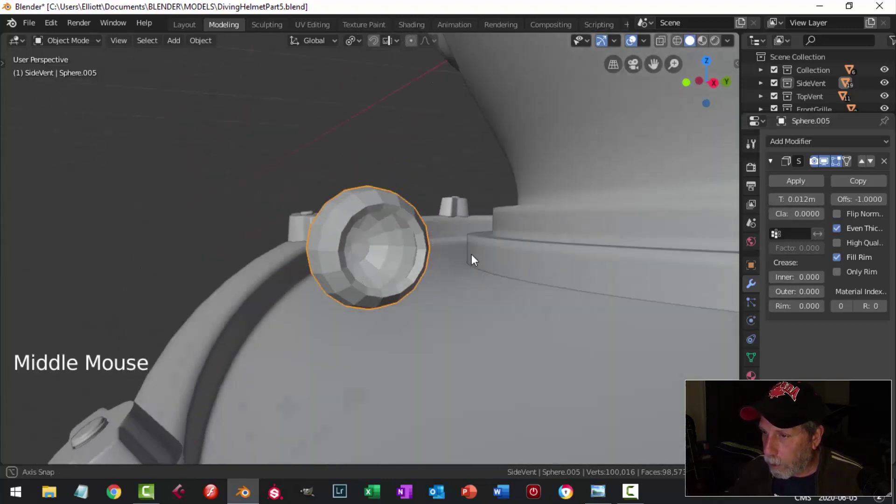
click(798, 186)
- Nudge a few of the vent's edge vertices slightly in Edit Mode
key(Tab)
middle_click(484, 264)
key(alt+a)
key(2)
click(406, 223)
middle_click(435, 263)
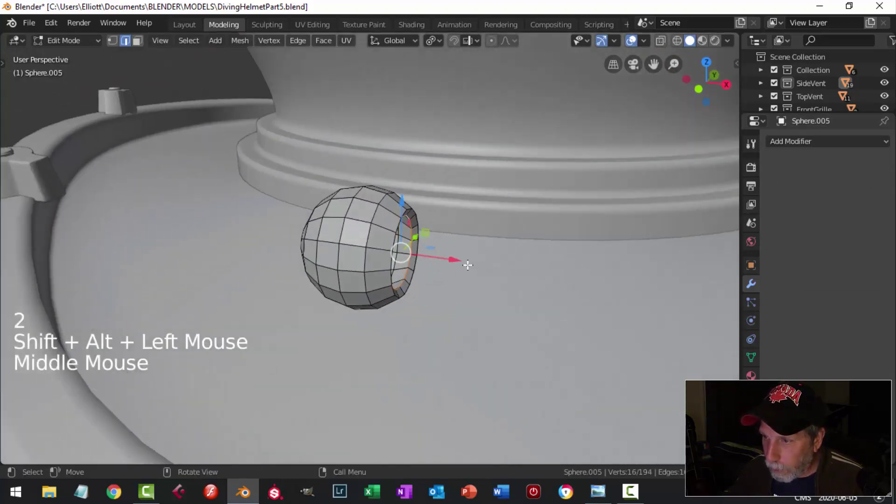
click(454, 258)
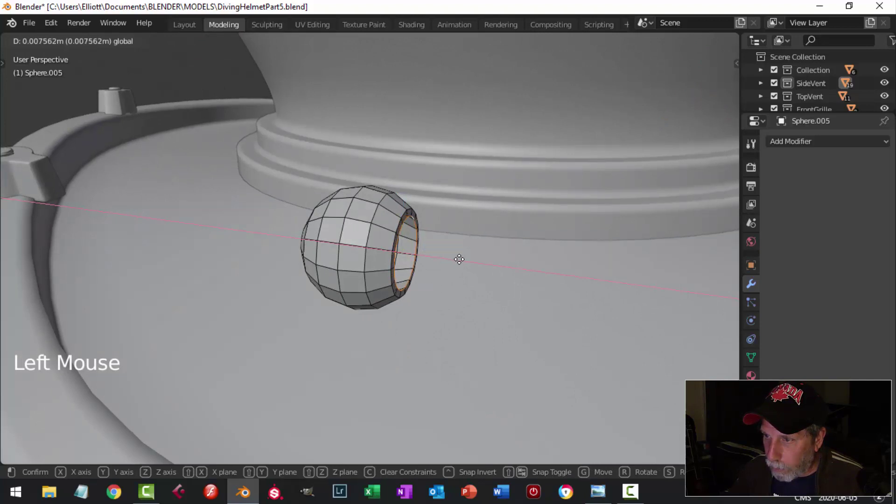
key(Tab)
- Add a level-2 Subdivision Surface modifier to the vent sphere
middle_click(429, 296)
key(ctrl+2)
right_click(335, 219)
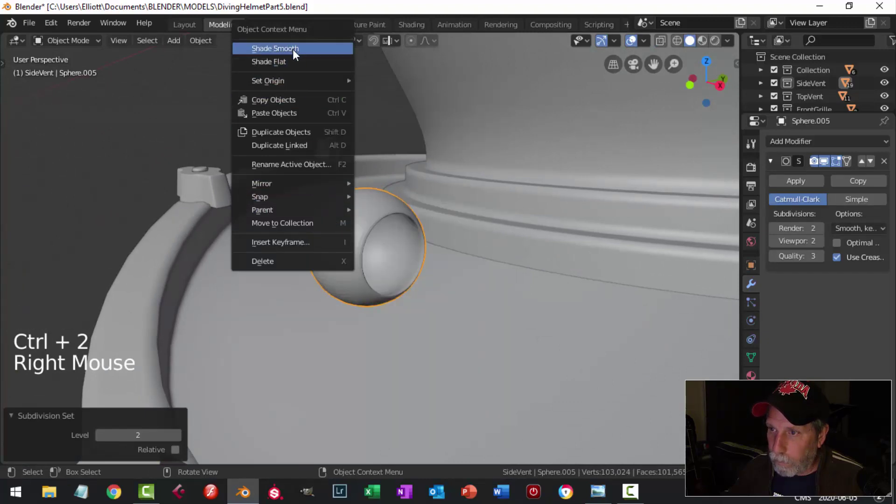
- Cut two extra edge loops near the vent's opening with edge slide
middle_click(467, 285)
key(Tab)
middle_click(415, 285)
scroll(up, 3)
middle_click(361, 218)
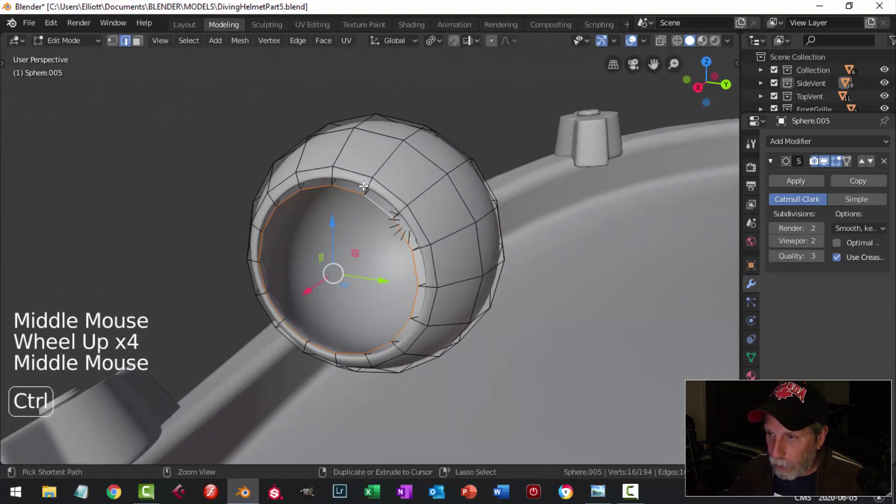
key(ctrl+r)
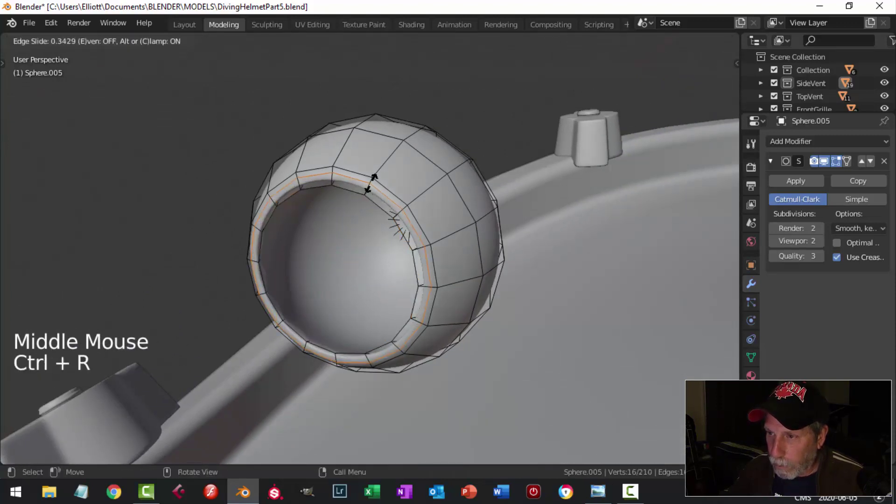
key(ctrl+r)
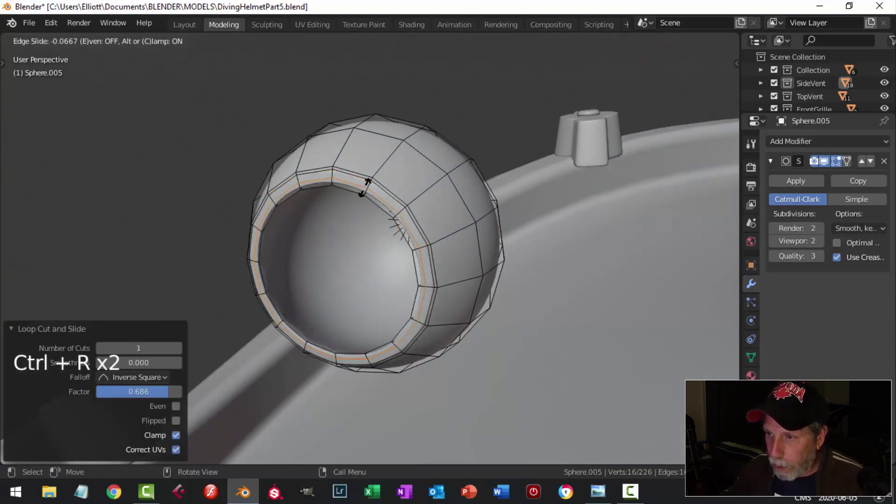
key(Tab)
key(alt+a)
scroll(down, 3)
- Select the ring of vertices around the vent's open rim in vertex mode
middle_click(359, 270)
middle_click(290, 291)
scroll(up, 3)
middle_click(378, 281)
click(366, 268)
key(Tab)
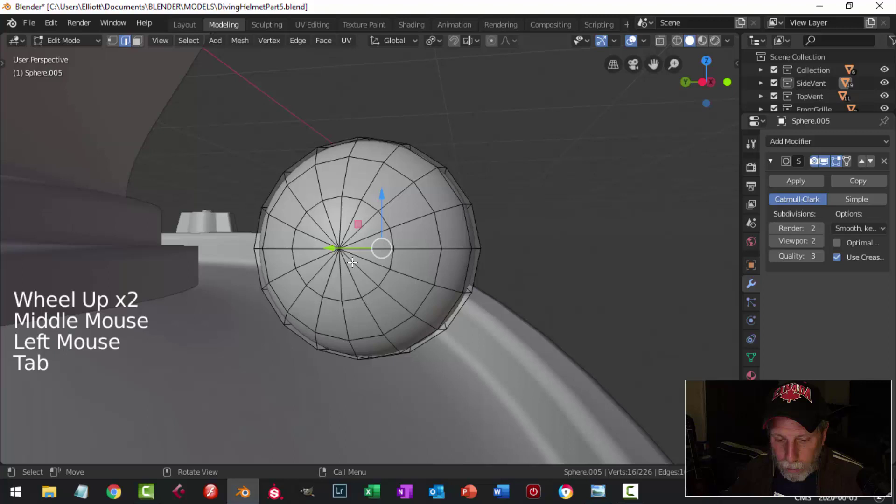
key(1)
click(339, 246)
key(alt+a)
click(338, 241)
key(shift+s)
key(x)
click(371, 200)
- Extrude the rim loop and scale it inward to about 0.56, tightening the opening
middle_click(446, 248)
key(e)
key(s)
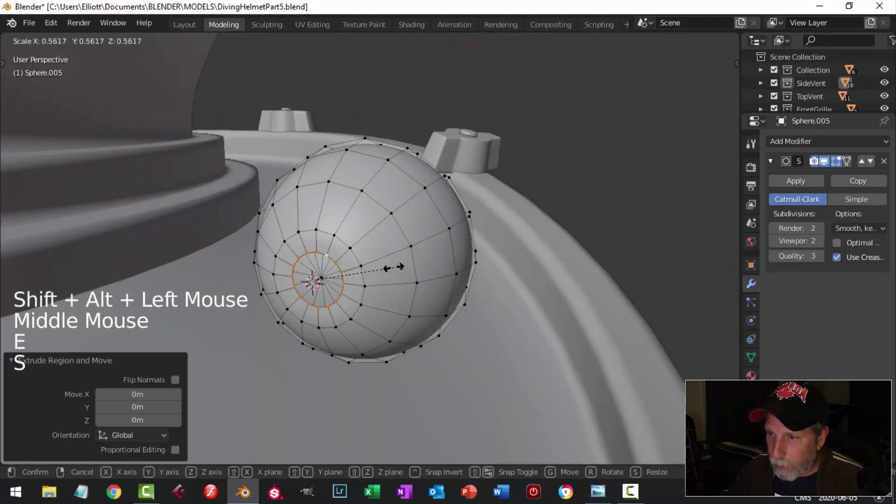
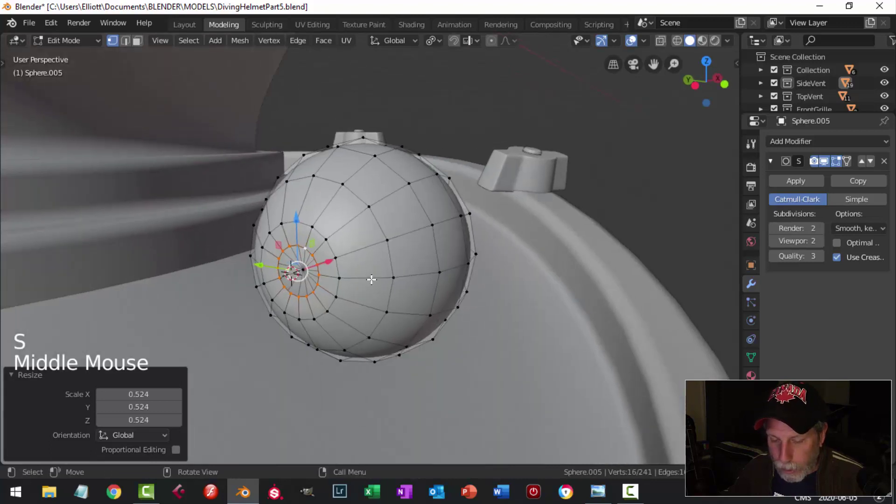
key(e)
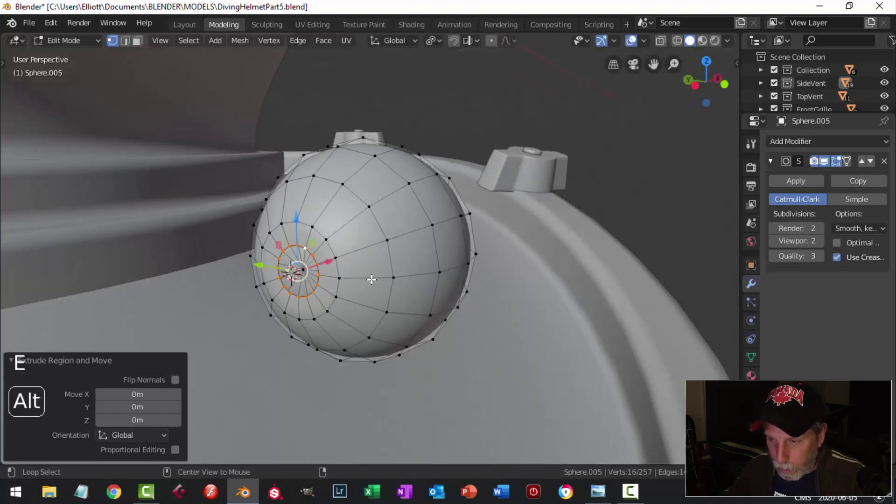
key(alt+m)
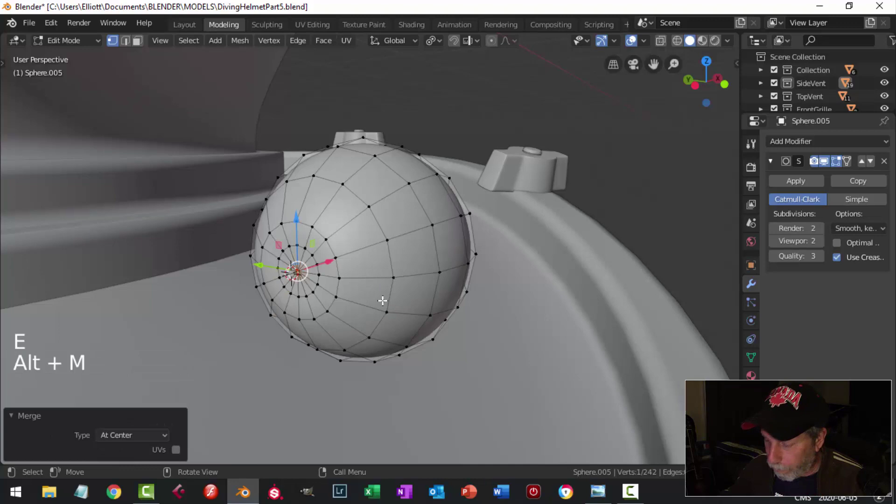
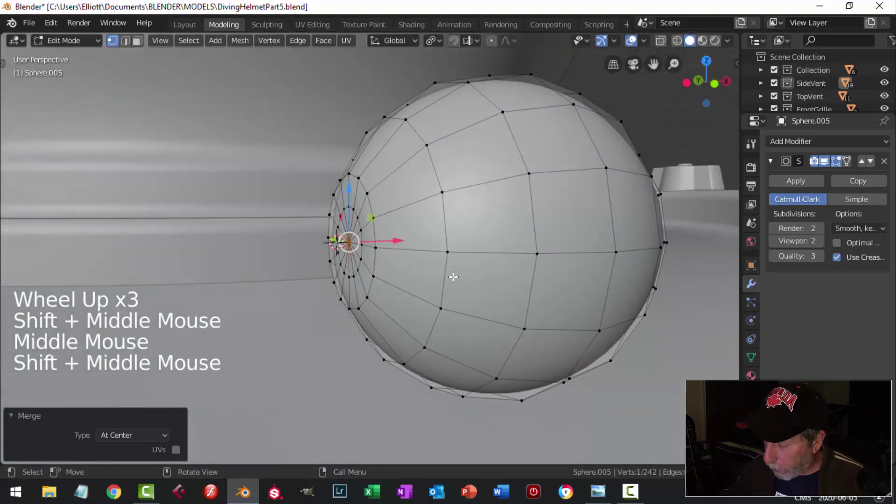
- Enable Proportional Editing with Inverse Square falloff and flatten one side of the vent in front view
key(KP_1)
click(494, 47)
click(511, 49)
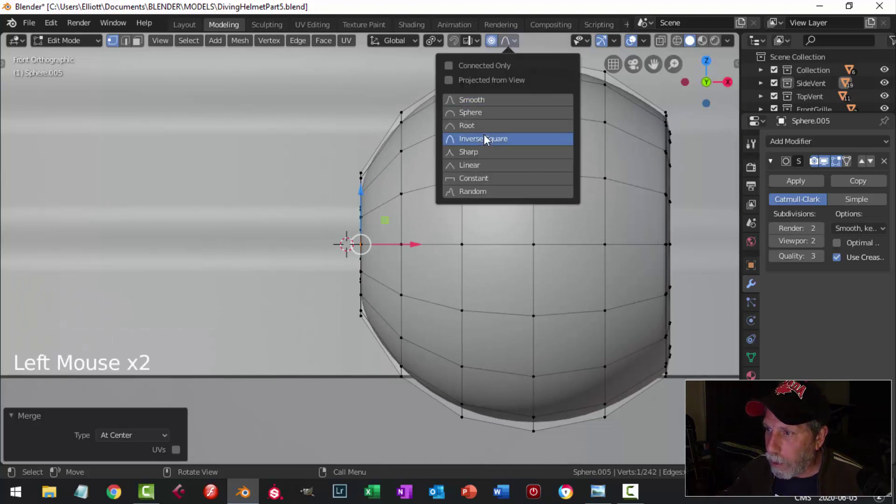
scroll(down, 3)
scroll(down, 3)
click(420, 245)
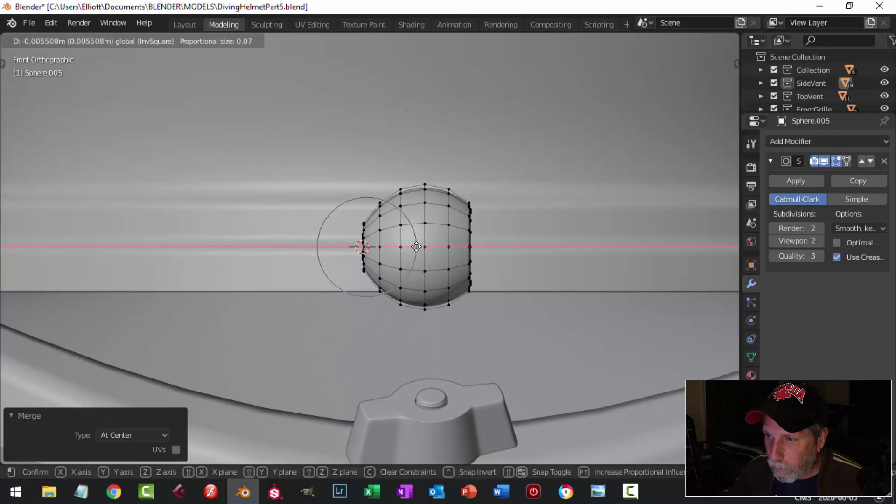
scroll(up, 3)
click(396, 241)
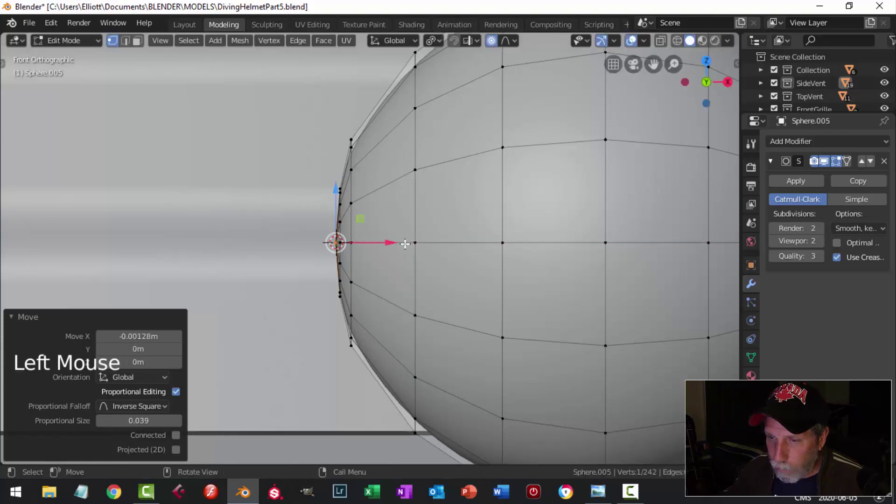
- Check the flattened dome from several angles and tweak the selection
key(alt+a)
key(Tab)
scroll(down, 3)
key(alt+a)
middle_click(415, 262)
scroll(down, 3)
middle_click(402, 278)
middle_click(431, 281)
click(421, 246)
middle_click(507, 280)
key(Tab)
- Select all the vent's vertices and reposition the whole vent against the flange
key(a)
middle_click(509, 268)
key(s)
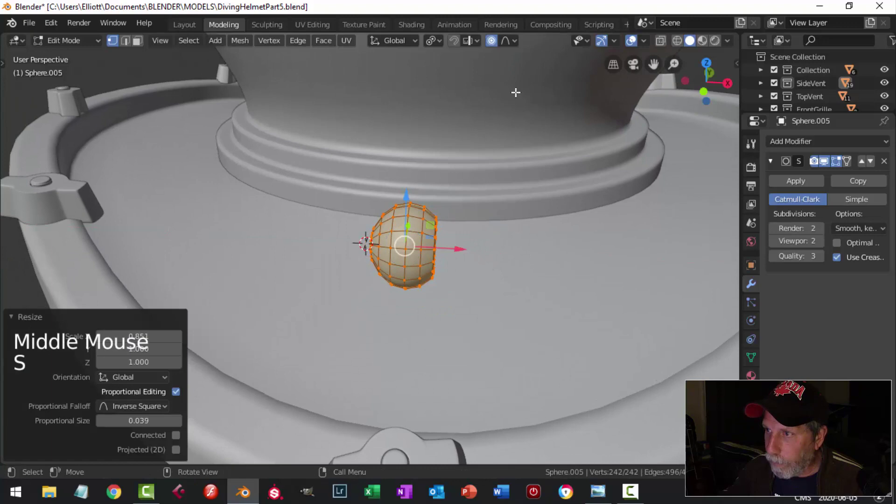
click(498, 46)
key(alt+a)
key(Tab)
key(alt+a)
middle_click(503, 232)
scroll(down, 3)
middle_click(406, 263)
middle_click(415, 261)
click(380, 239)
middle_click(384, 262)
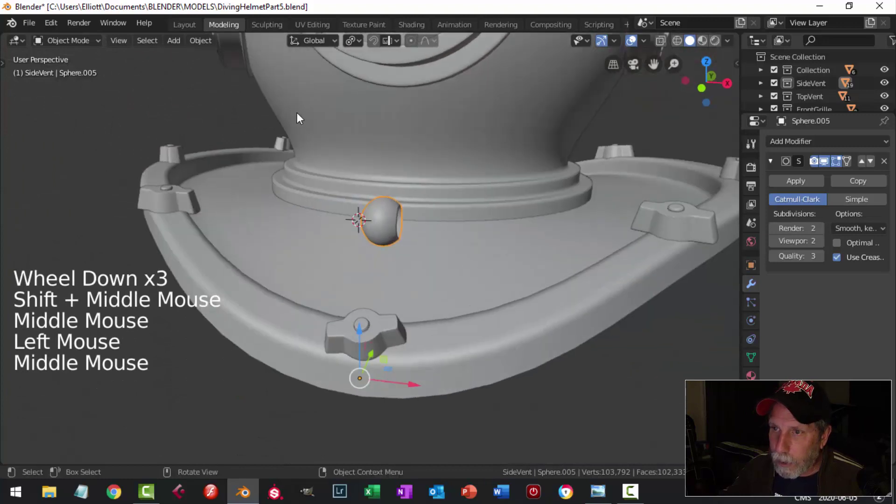
- Set the vent's origin to its geometry, snap the cursor there and add a 12-vertex circle
click(209, 45)
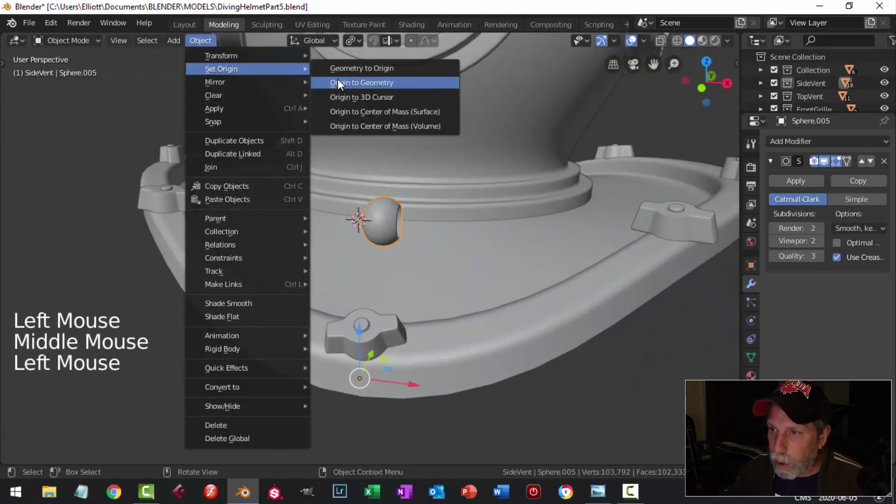
middle_click(383, 189)
key(shift+s)
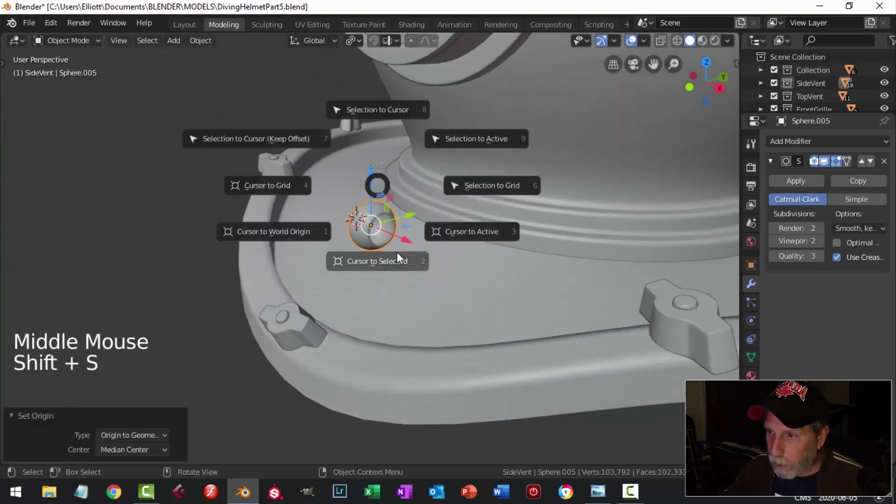
key(shift+a)
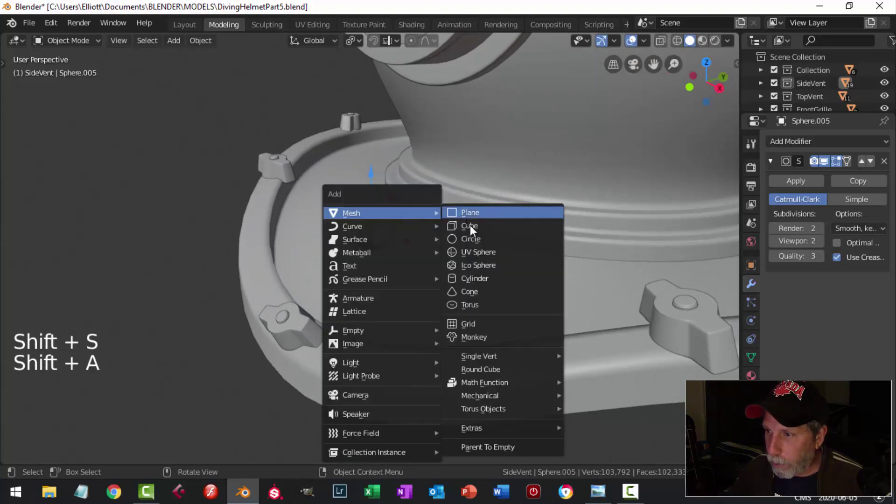
scroll(down, 3)
- Scale the new circle down to about 0.11 at the vent and enter Edit Mode on it
key(Tab)
key(a)
key(s)
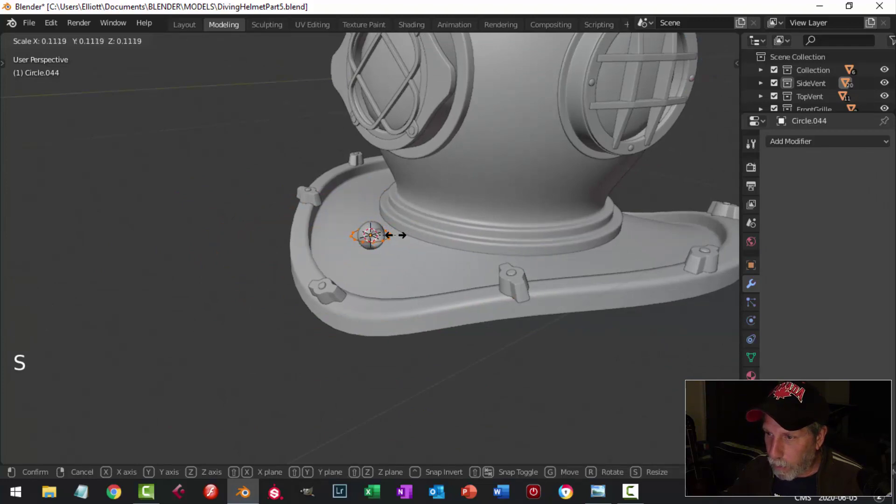
middle_click(412, 223)
scroll(up, 3)
middle_click(398, 243)
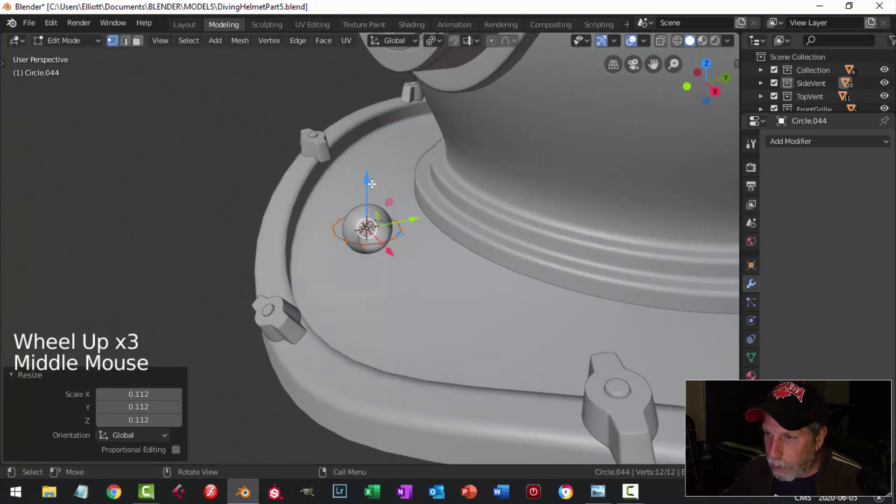
- Extrude and scale the circle's ring outward and lower the rim to form a flat disc base
click(375, 185)
scroll(up, 3)
scroll(up, 3)
key(e)
key(s)
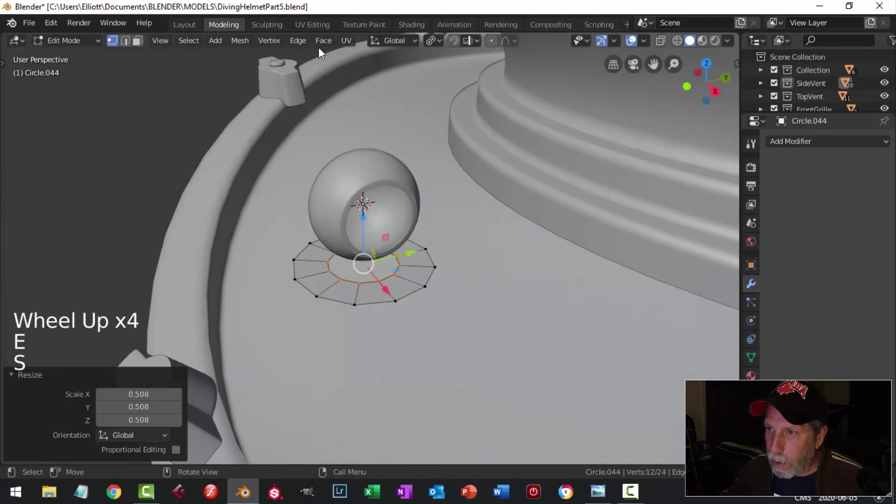
click(324, 47)
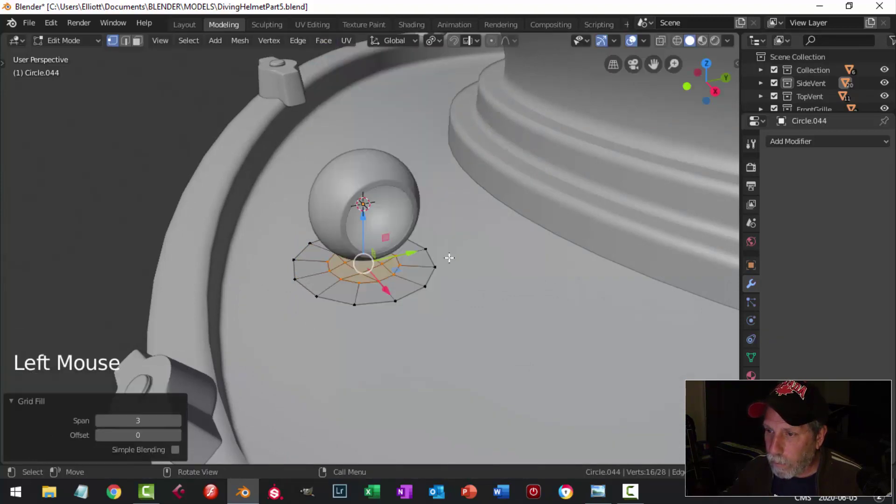
key(alt+a)
click(408, 292)
middle_click(475, 290)
key(e)
click(359, 199)
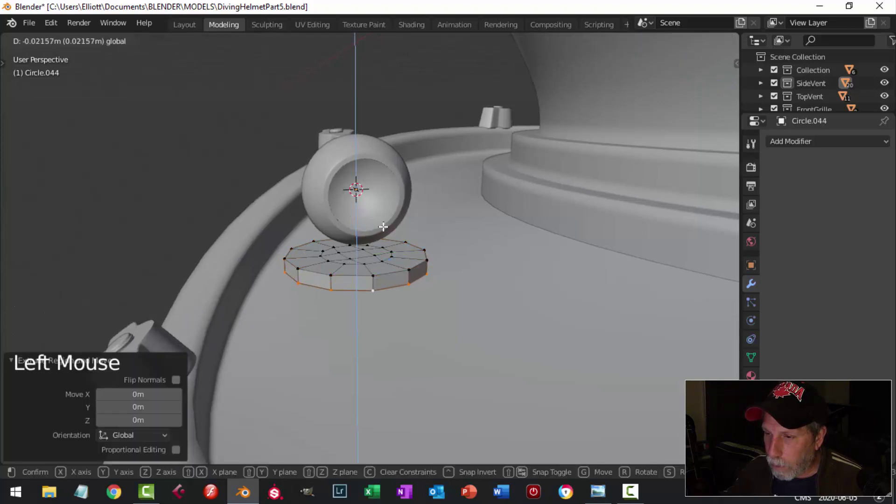
key(Tab)
- Add a Subdivision Surface modifier (Ctrl+2) to the base disc and shade it smooth
key(ctrl+2)
right_click(385, 262)
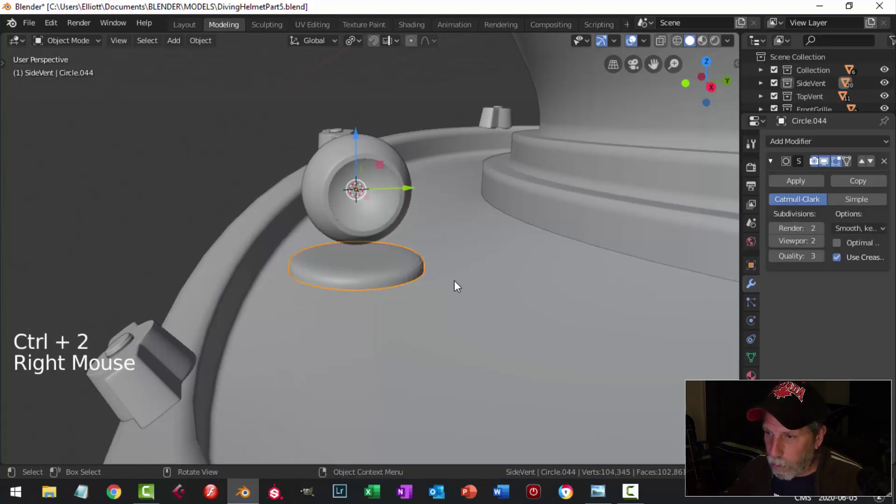
key(alt+a)
click(369, 274)
- Add a tighter loop cut to sharpen the disc's rim and inspect the flat base
key(Tab)
scroll(up, 3)
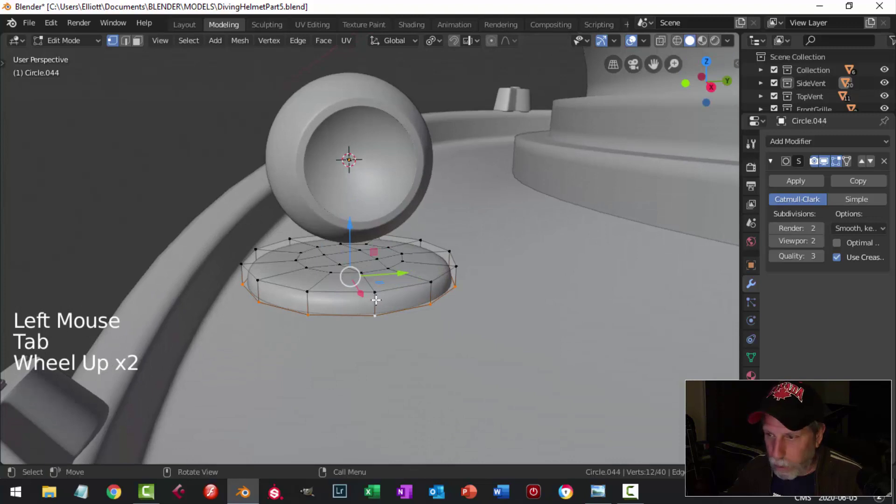
key(ctrl+r)
key(Tab)
key(alt+a)
scroll(down, 3)
middle_click(393, 283)
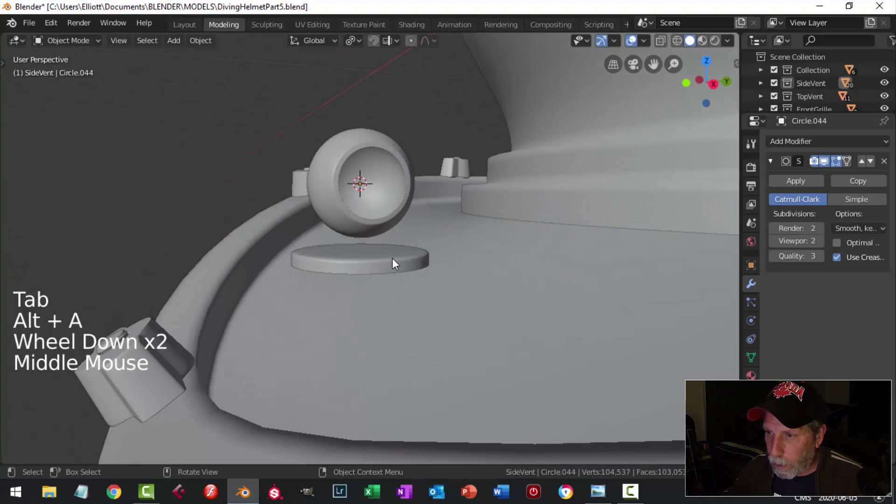
- Select the vent sphere and start lowering it onto the new base
click(374, 236)
click(364, 129)
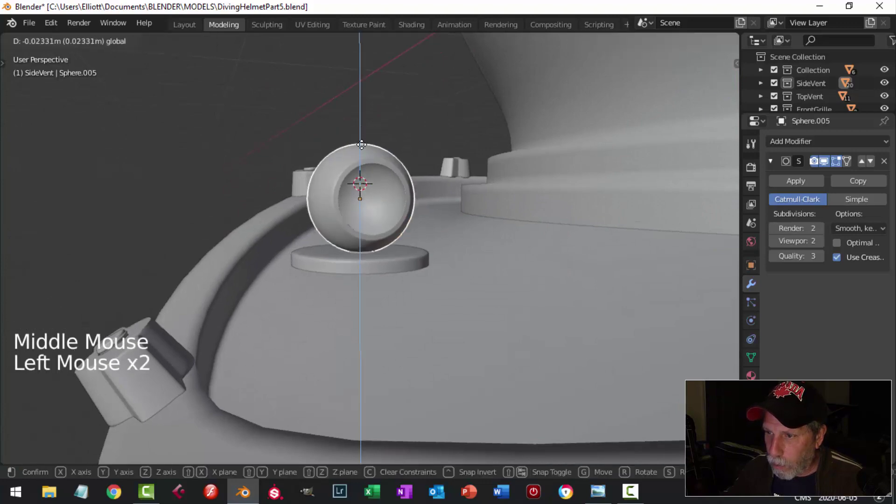
- Lower the sphere onto the base disc and shrink the disc to fit beneath the sphere
key(alt+a)
scroll(down, 3)
middle_click(348, 213)
scroll(up, 3)
click(408, 284)
key(Tab)
key(a)
middle_click(497, 266)
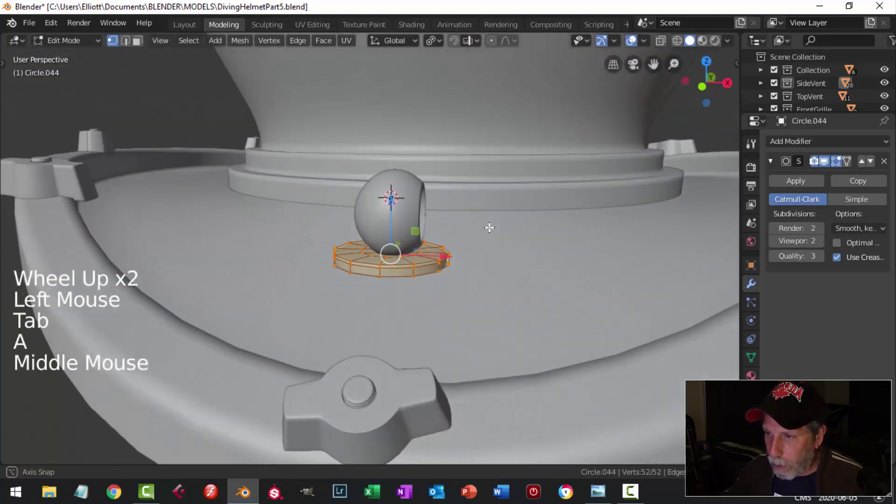
key(s)
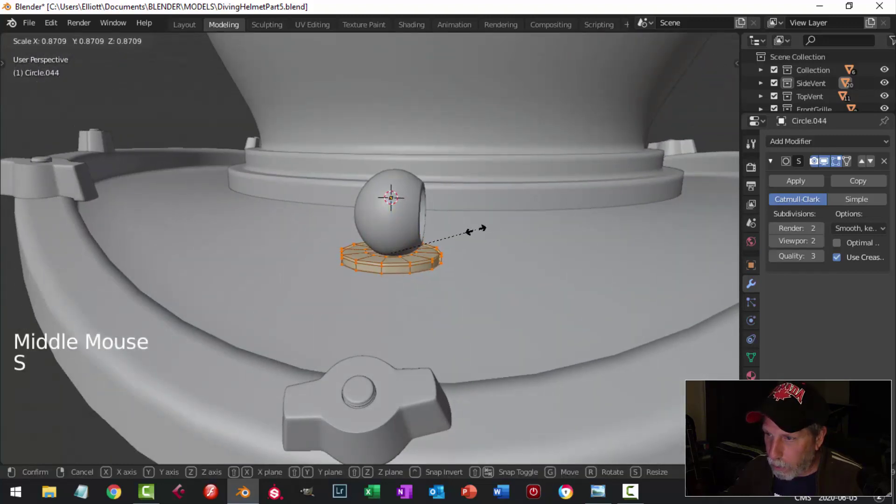
key(alt+a)
middle_click(478, 228)
key(Tab)
key(alt+a)
- Select the vent sphere together with its base and move them toward the helmet flange
middle_click(426, 242)
scroll(down, 3)
middle_click(433, 259)
middle_click(389, 233)
scroll(up, 3)
click(297, 180)
click(306, 209)
middle_click(377, 216)
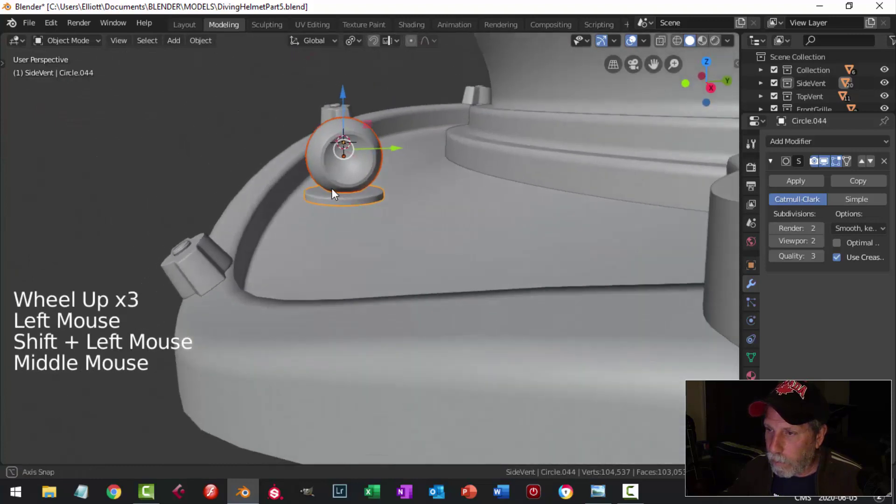
middle_click(395, 220)
key(KP_7)
scroll(down, 3)
key(g)
middle_click(370, 233)
click(387, 153)
middle_click(363, 177)
scroll(up, 3)
middle_click(282, 217)
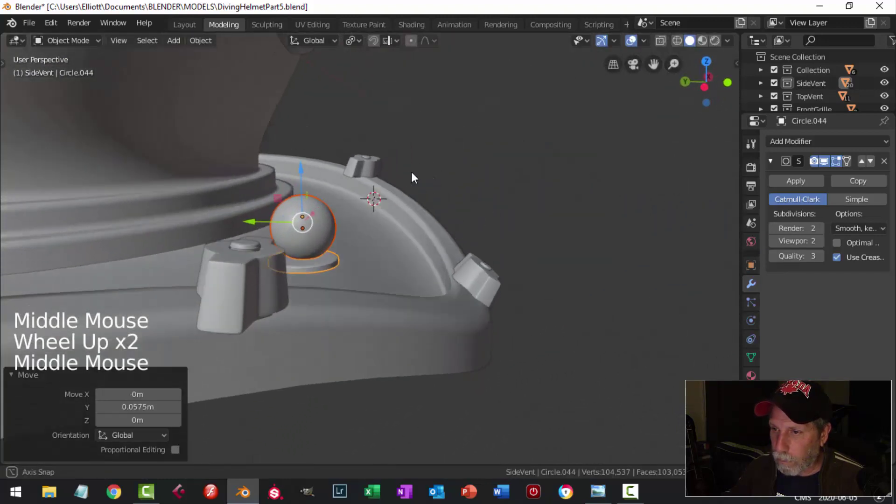
scroll(up, 3)
- Set the pivot point, enable snapping, and seat the vent assembly onto the flange surface
middle_click(453, 158)
middle_click(461, 159)
middle_click(402, 163)
middle_click(378, 180)
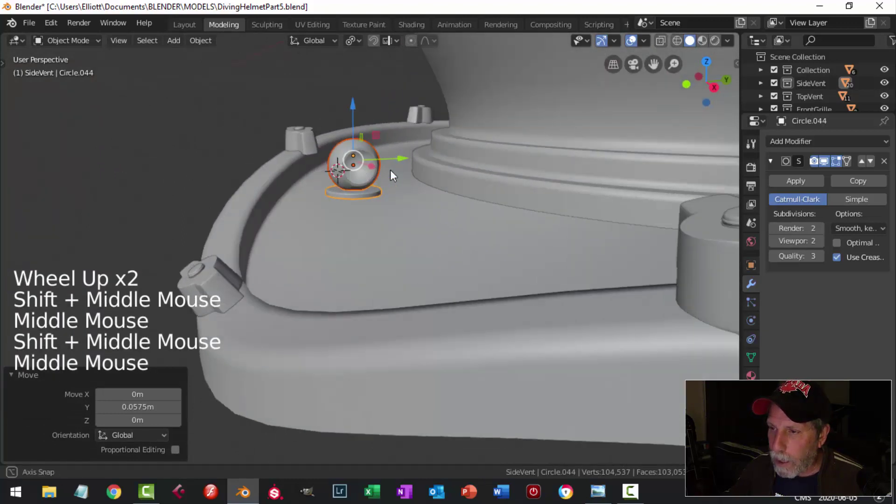
click(357, 41)
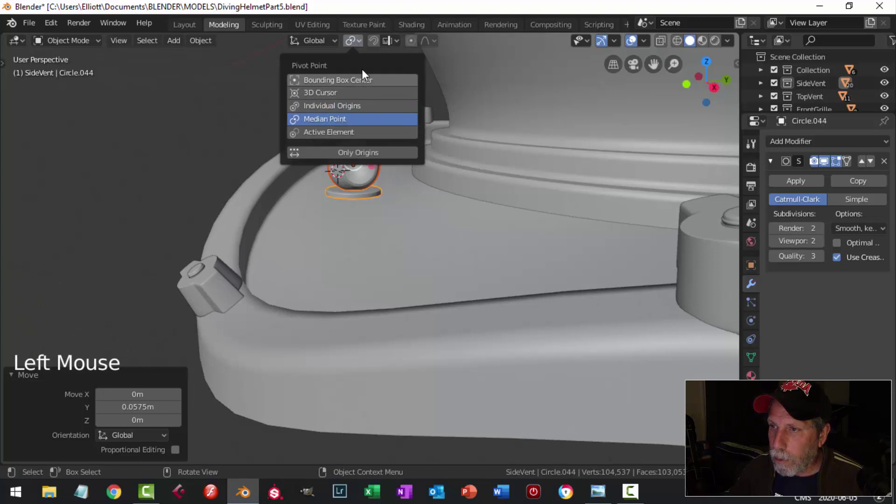
click(381, 48)
click(395, 49)
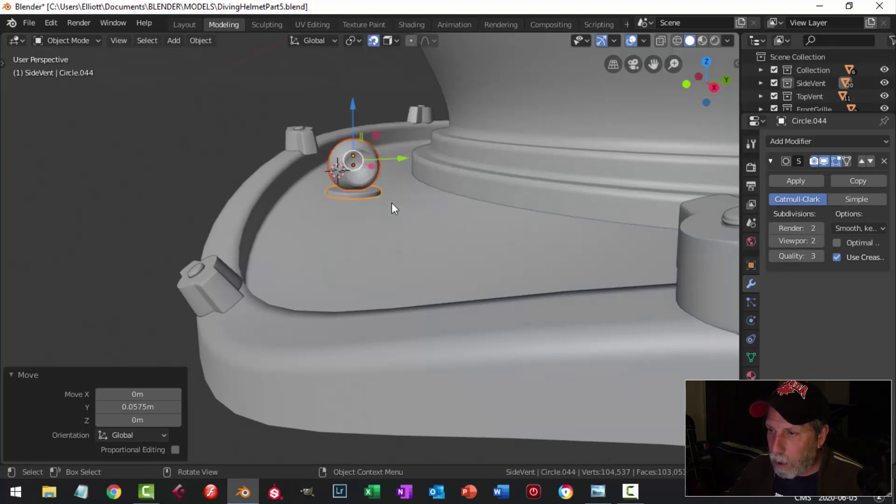
click(370, 133)
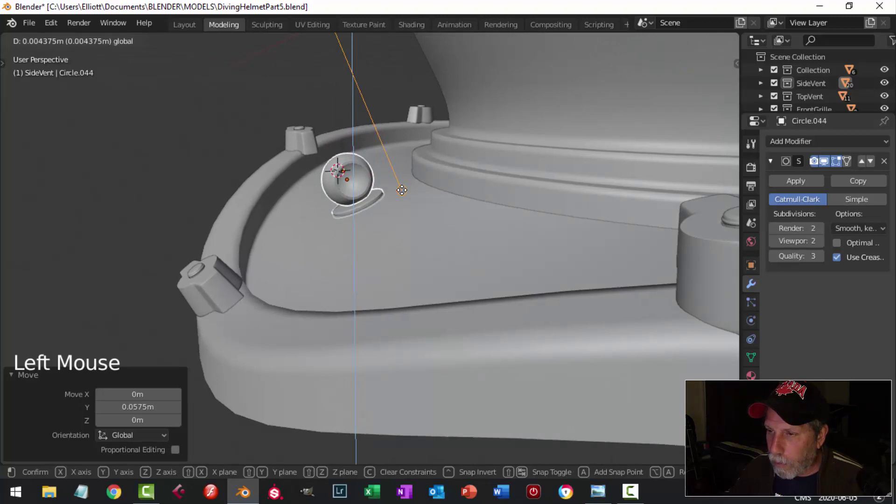
click(377, 43)
middle_click(414, 183)
scroll(up, 3)
middle_click(276, 193)
middle_click(299, 189)
middle_click(308, 205)
middle_click(336, 196)
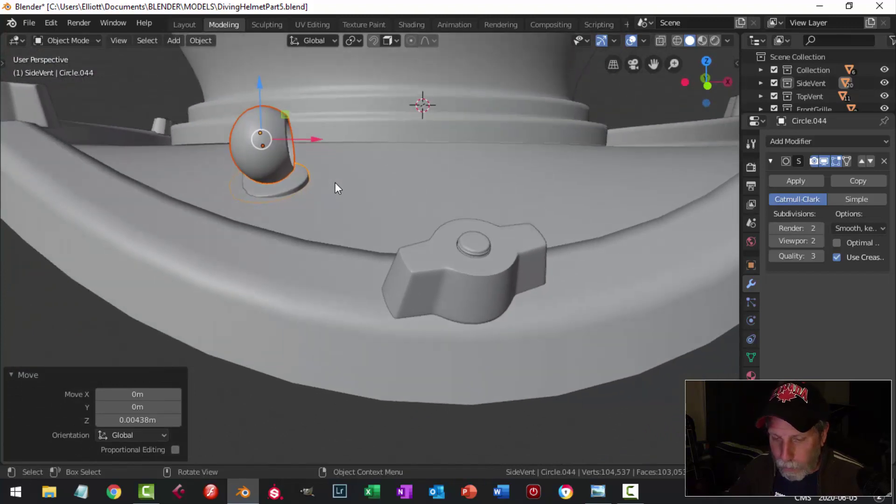
- Tilt the seated vent and base a few degrees and check the placement over the flange
key(r)
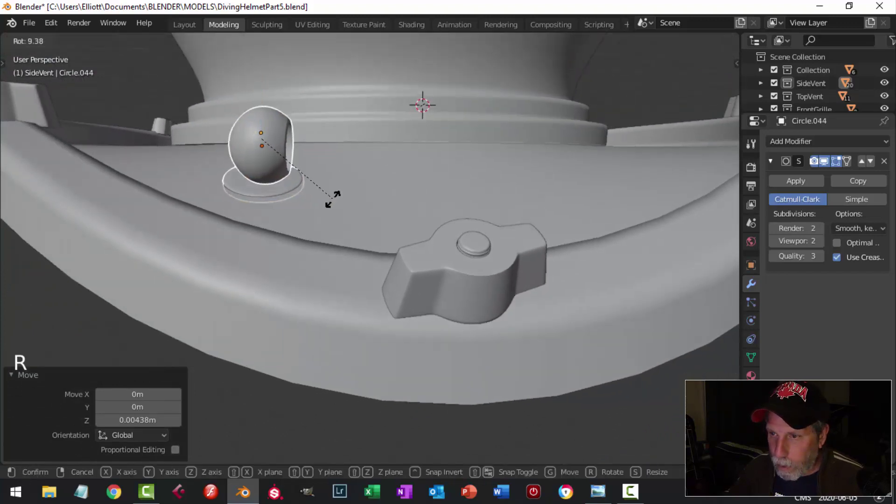
middle_click(365, 194)
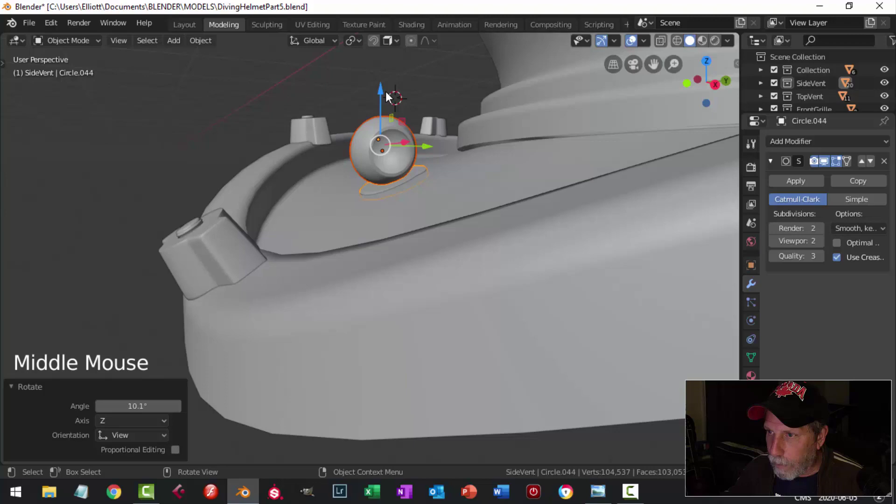
click(382, 86)
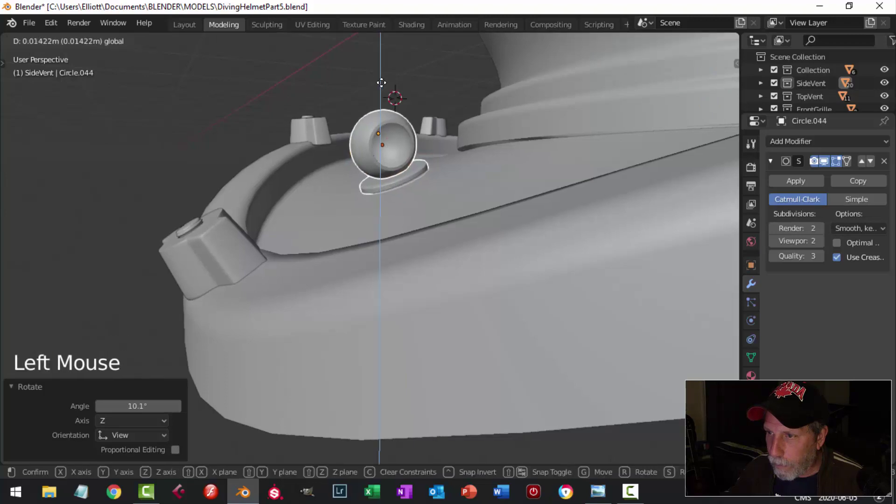
middle_click(399, 189)
middle_click(328, 212)
middle_click(340, 227)
key(alt+a)
scroll(down, 3)
middle_click(342, 192)
middle_click(369, 190)
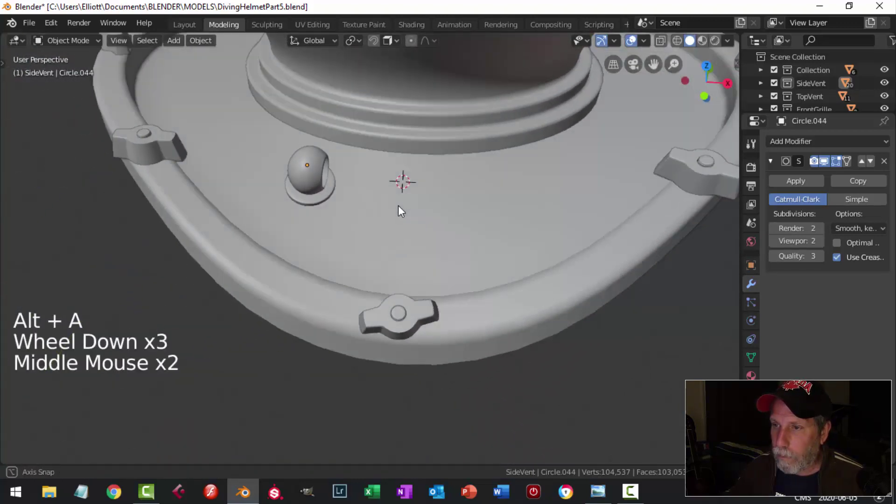
- Join the vent sphere and its base into a single object and enter its mesh for editing
scroll(down, 3)
middle_click(391, 224)
scroll(up, 3)
click(285, 141)
click(302, 182)
double_click(316, 166)
middle_click(413, 175)
middle_click(455, 129)
key(Tab)
key(a)
- Switch to Local transform orientation, nudge the vent along its own axis, and return to object level
click(392, 46)
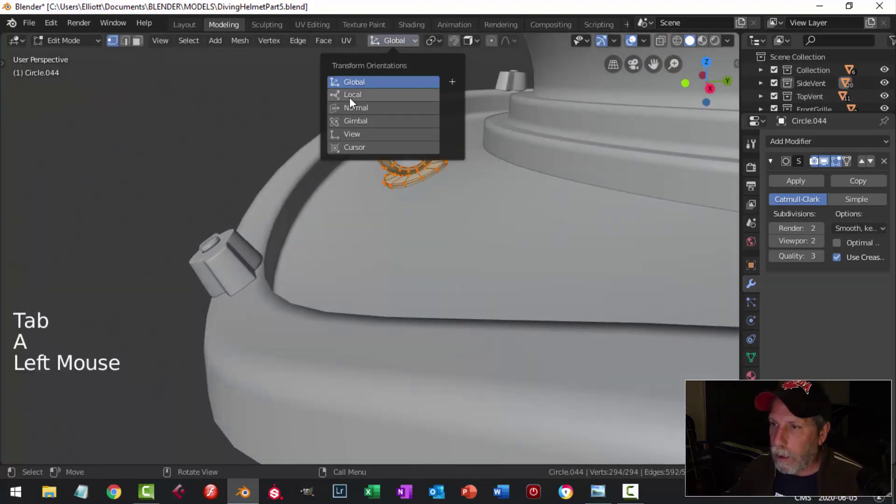
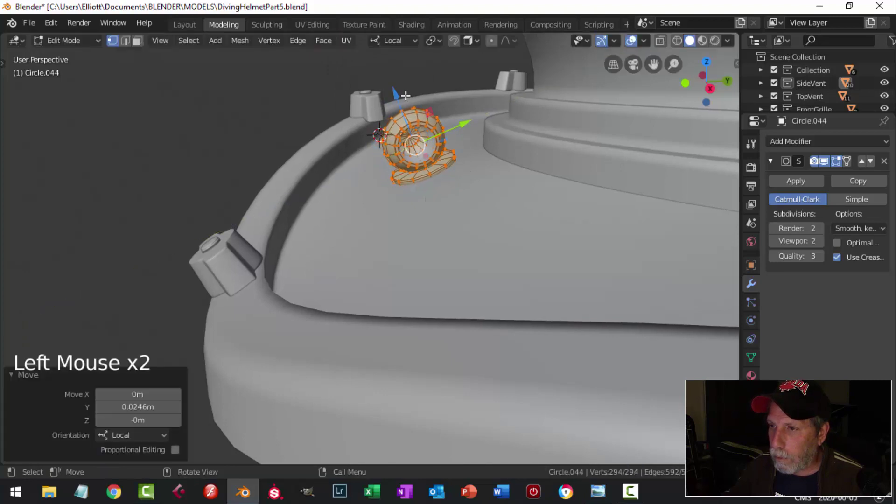
click(399, 94)
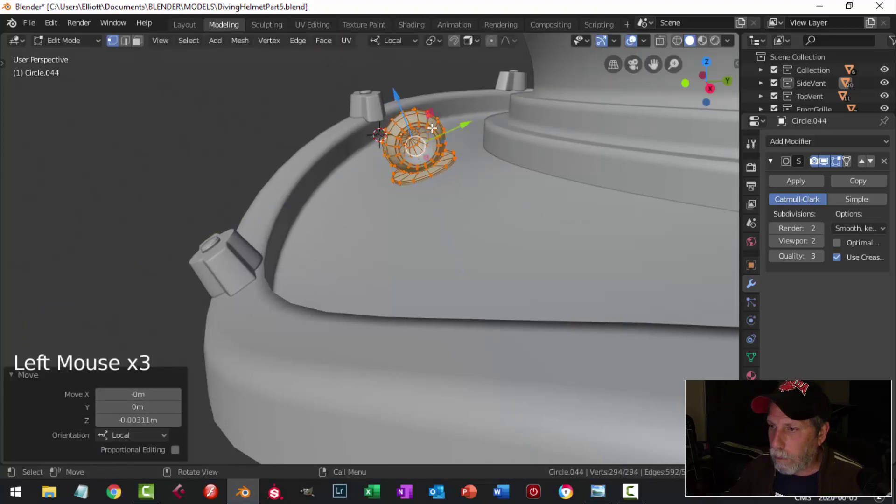
key(alt+a)
scroll(down, 3)
middle_click(347, 158)
key(Tab)
key(alt+a)
middle_click(351, 178)
scroll(up, 3)
click(317, 43)
- From front view, duplicate the vent assembly and place the copy on the opposite side of the flange
key(shift+KP_1)
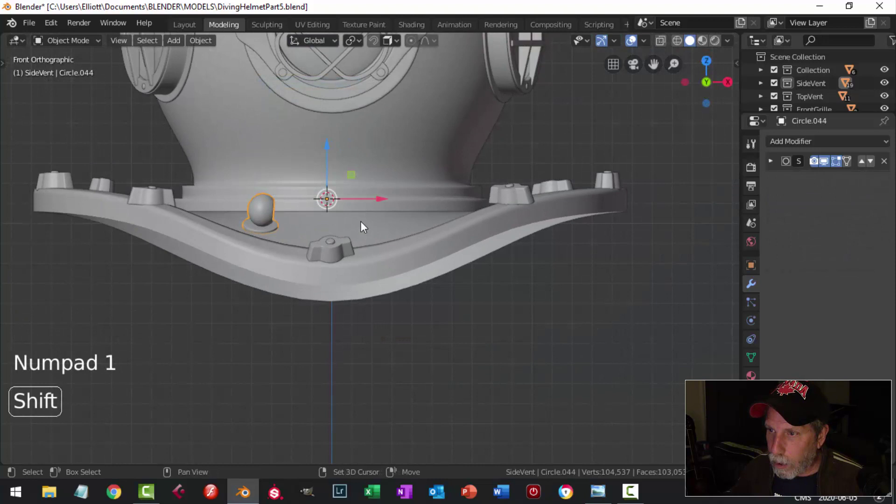
key(shift+d)
click(406, 194)
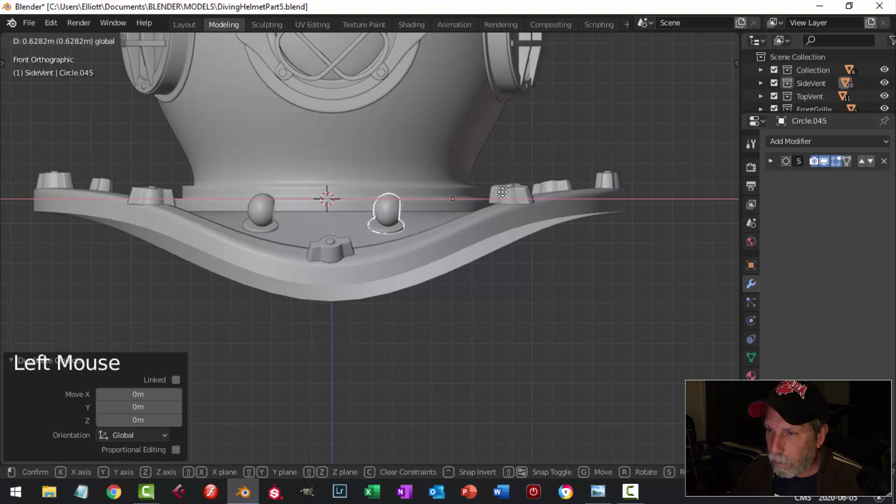
key(Tab)
key(a)
middle_click(485, 200)
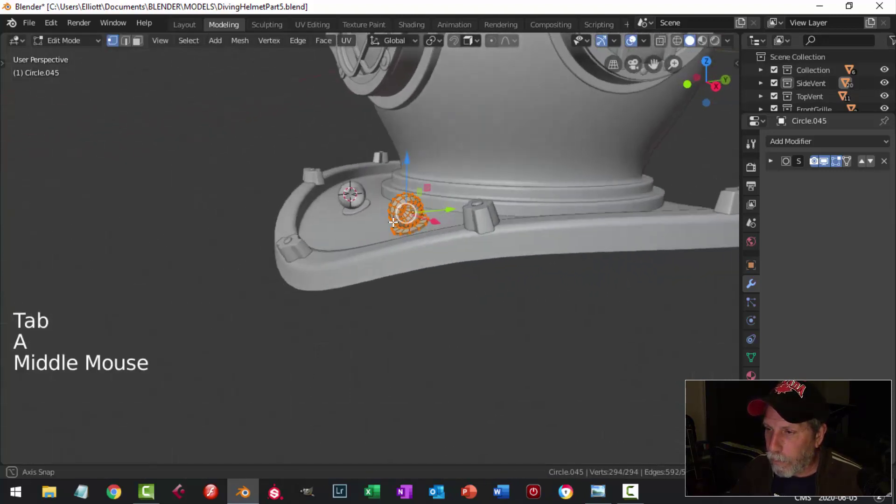
- Rotate the second vent 18° about its local vertical axis and return to object level
click(408, 46)
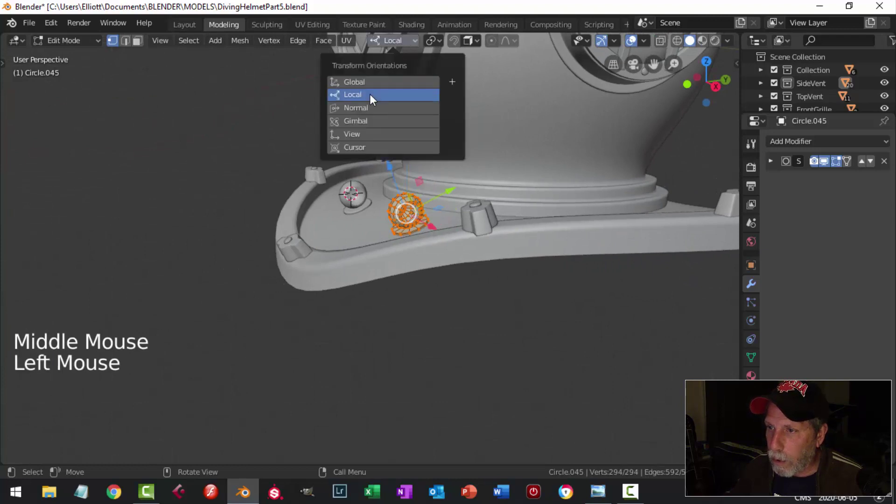
middle_click(413, 207)
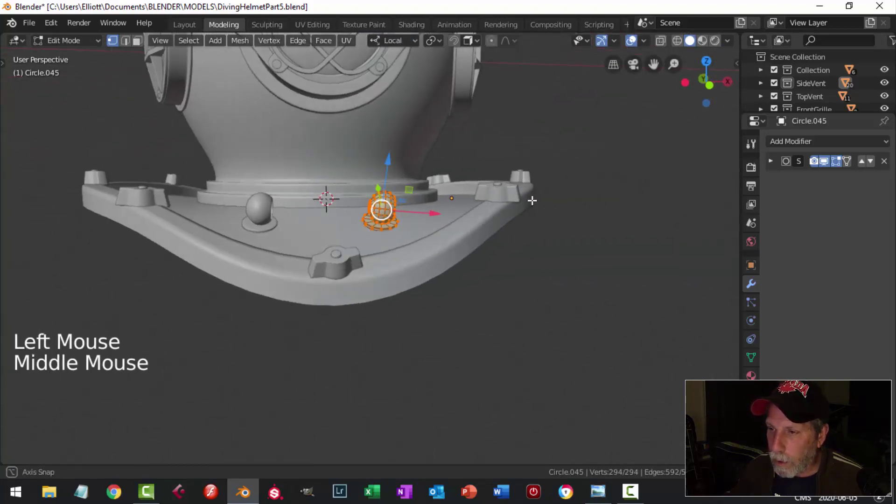
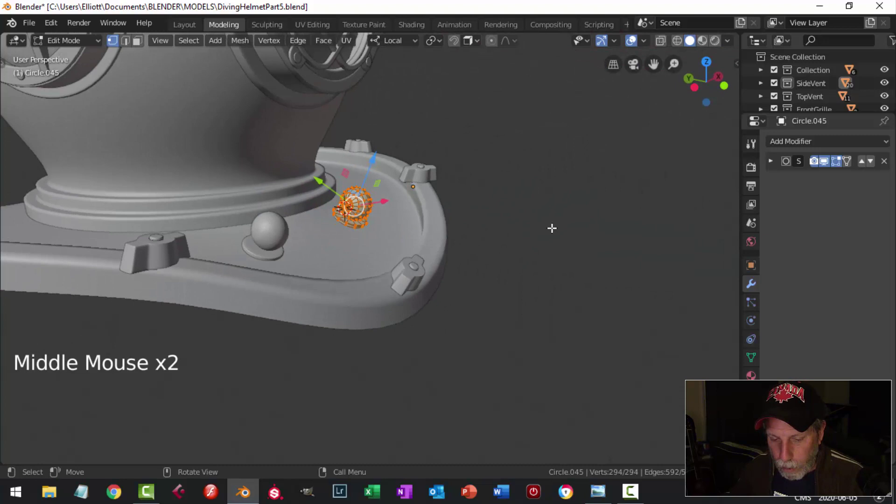
key(r)
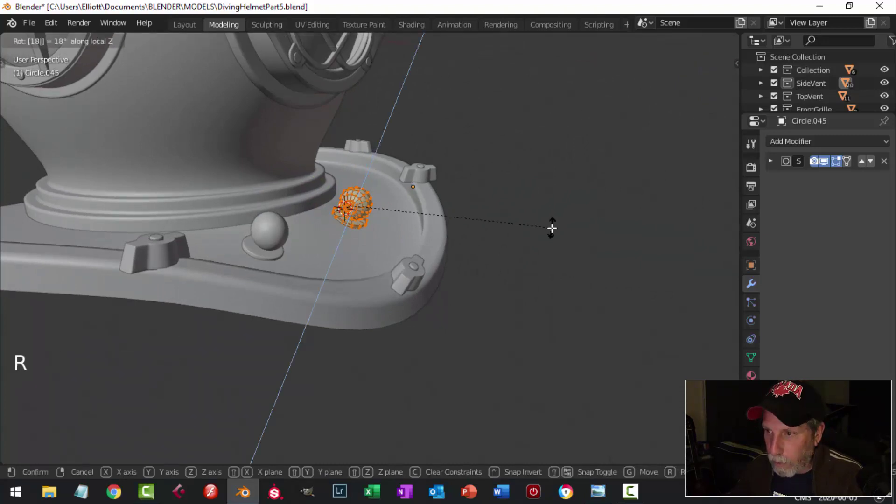
middle_click(451, 205)
key(alt+a)
middle_click(426, 219)
key(Tab)
key(alt+a)
- Select the second side vent and switch the transform orientation back to Global
middle_click(393, 250)
scroll(up, 3)
middle_click(399, 223)
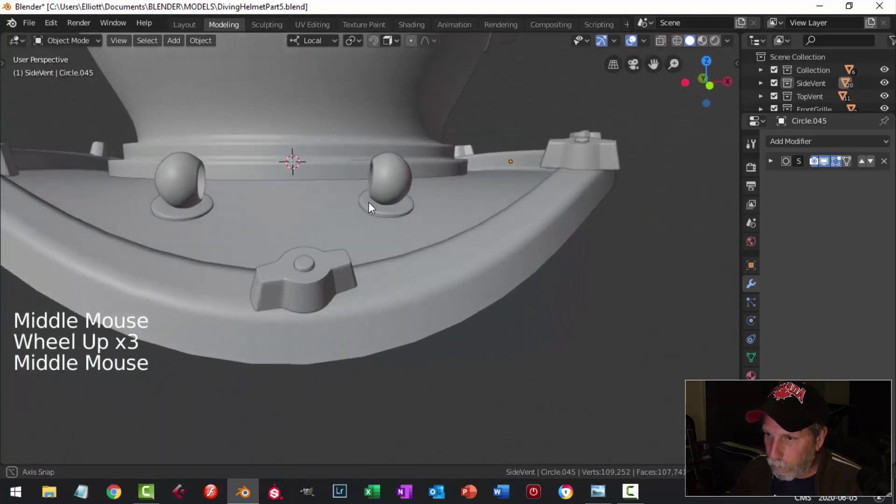
scroll(down, 3)
scroll(up, 3)
click(392, 169)
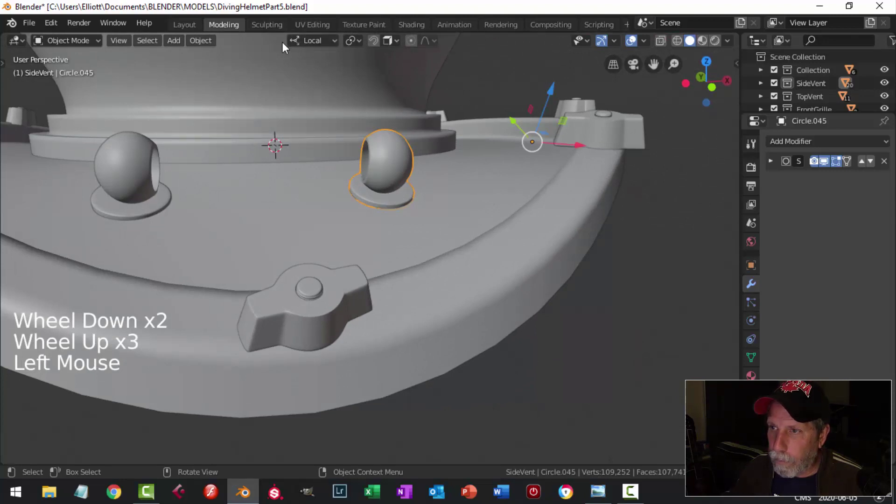
click(319, 46)
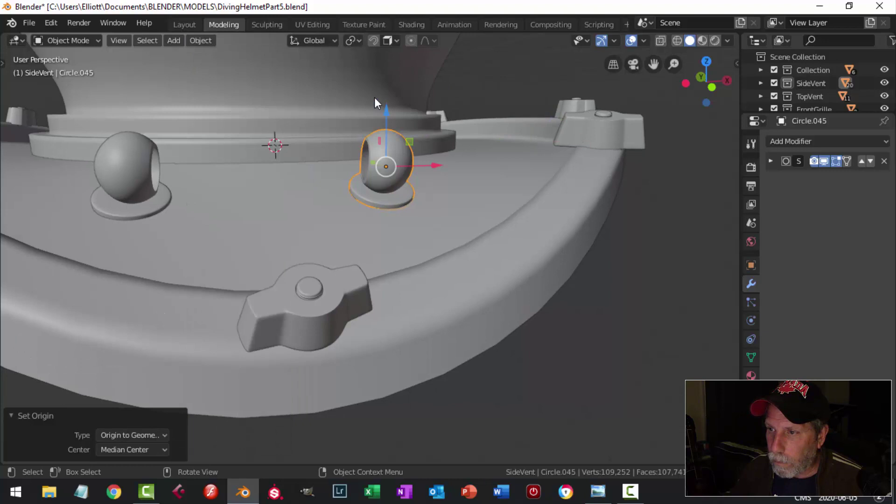
- From front view, rotate the second vent to a slight tilt on its round base
middle_click(418, 125)
key(KP_1)
key(r)
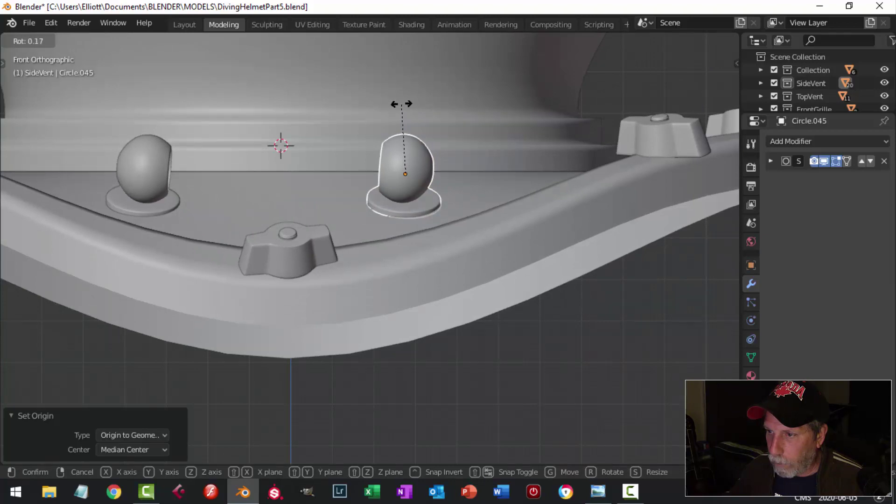
key(alt+a)
scroll(down, 3)
middle_click(400, 217)
middle_click(405, 255)
scroll(up, 3)
middle_click(339, 266)
- Inspect the tilted vent up close, then select it and enter Edit Mode on its mesh
scroll(up, 3)
middle_click(388, 221)
scroll(up, 3)
middle_click(342, 131)
scroll(up, 3)
scroll(up, 3)
scroll(down, 3)
middle_click(290, 114)
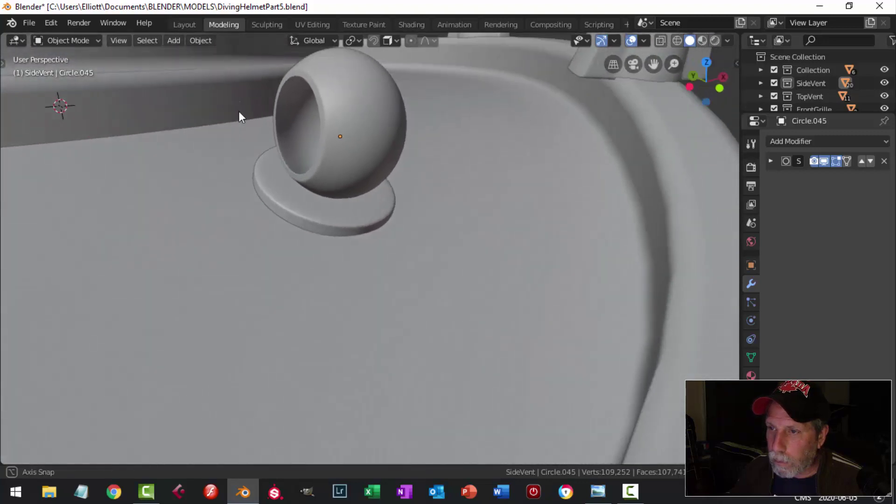
click(264, 94)
key(Tab)
- Adjust the base edge ring of the second vent (Circle.045) in edge select mode
middle_click(286, 127)
scroll(up, 3)
scroll(up, 3)
middle_click(265, 129)
scroll(up, 3)
key(2)
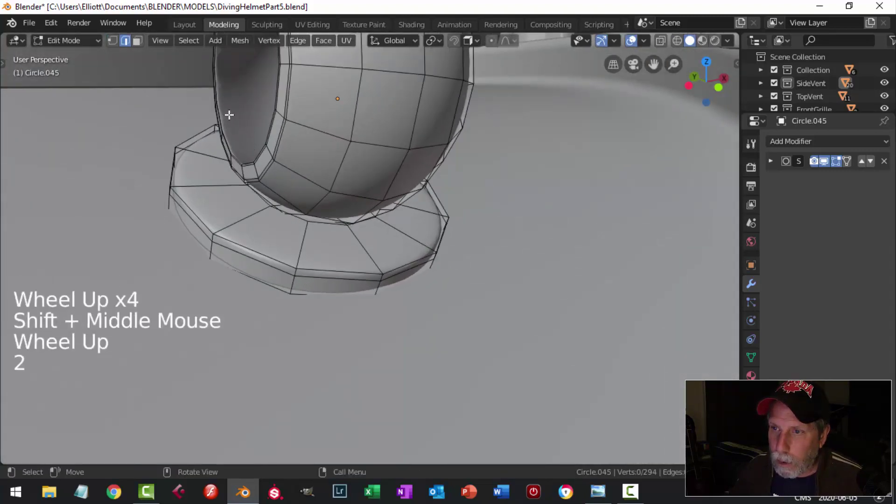
middle_click(249, 133)
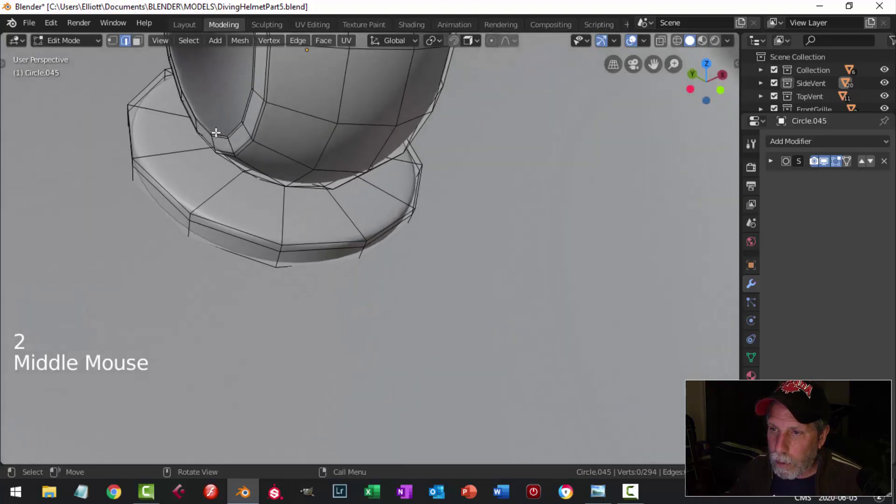
click(203, 119)
key(alt+a)
middle_click(228, 126)
click(230, 109)
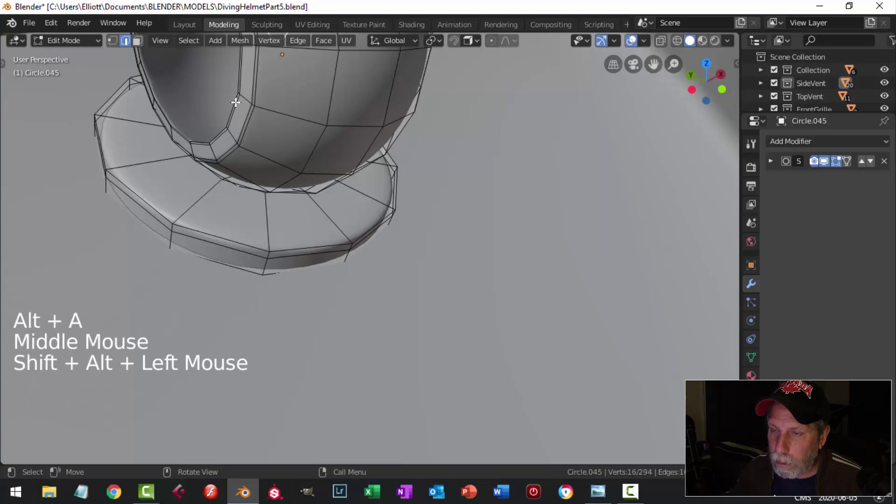
scroll(down, 3)
click(269, 75)
middle_click(331, 131)
click(381, 103)
key(Tab)
scroll(down, 3)
key(alt+a)
- Adjust the base edge ring of the first vent (Circle.044) the same way
middle_click(340, 168)
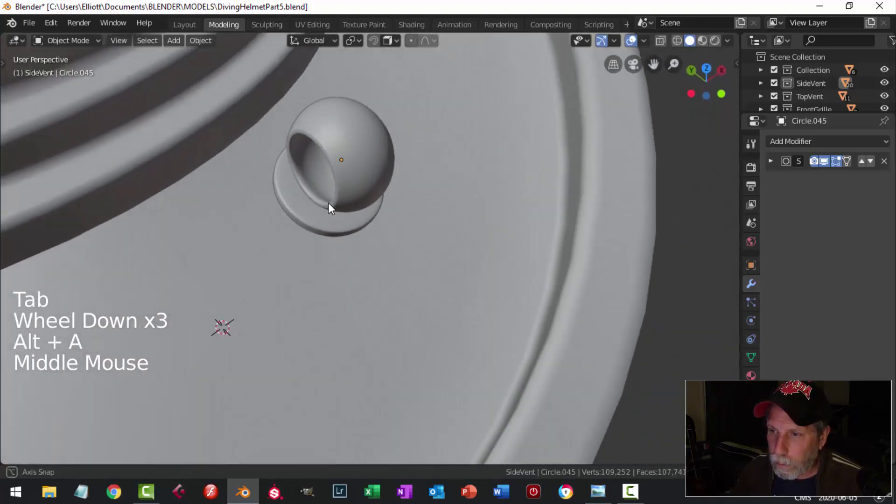
scroll(up, 3)
middle_click(321, 230)
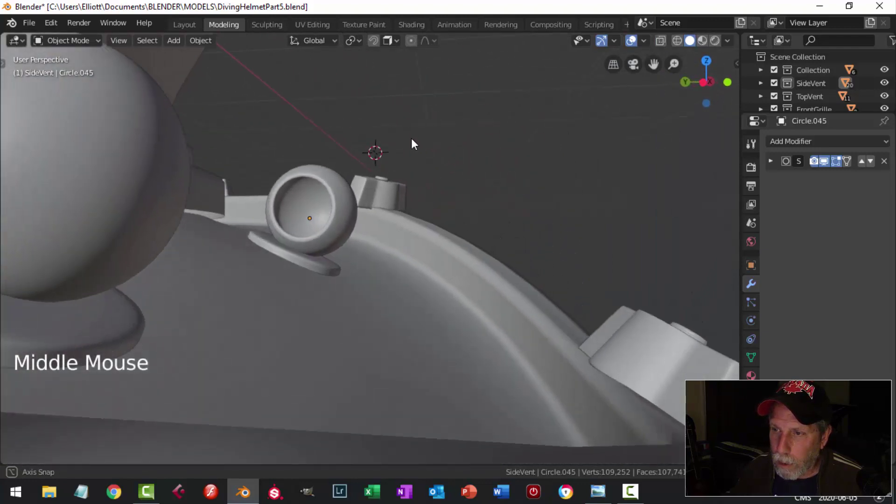
click(113, 124)
key(Tab)
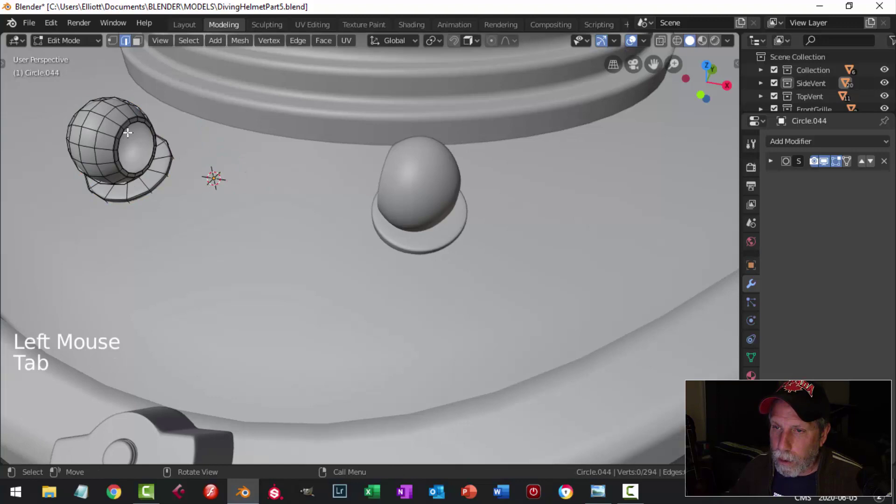
click(126, 127)
key(KP_Decimal)
scroll(down, 3)
middle_click(366, 211)
key(alt+a)
click(371, 191)
middle_click(446, 194)
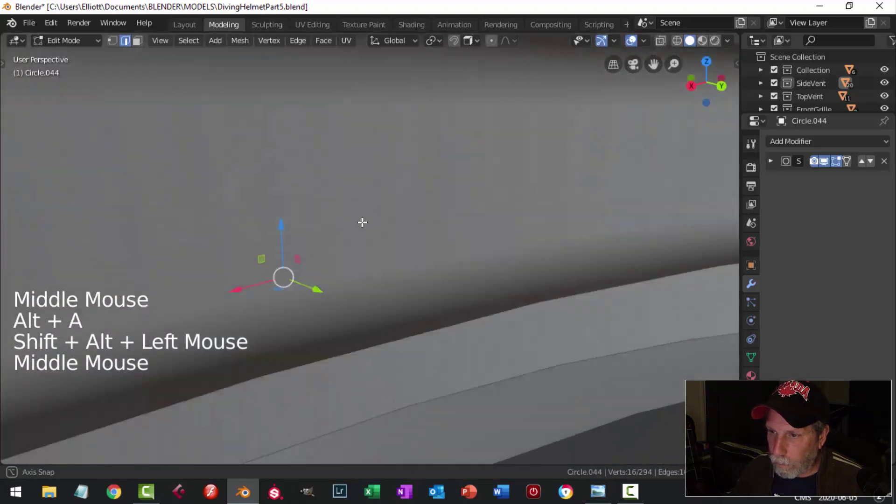
click(286, 317)
key(Tab)
scroll(down, 3)
key(alt+a)
- Save the helmet as DivingHelmetPart5.blend and pull the view back to the whole helmet
middle_click(287, 257)
key(ctrl+s)
scroll(down, 3)
middle_click(363, 297)
middle_click(324, 263)
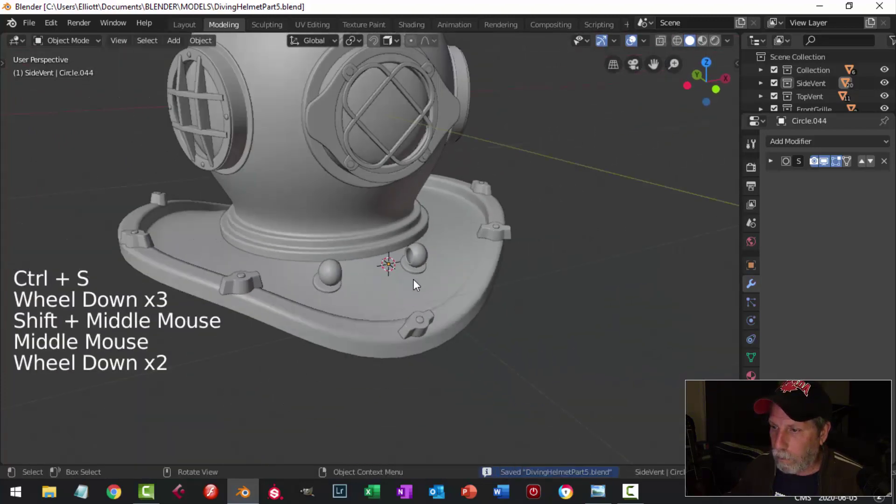
- Set viewport shading colour to a single green with Cavity enabled
scroll(down, 3)
middle_click(414, 324)
middle_click(405, 275)
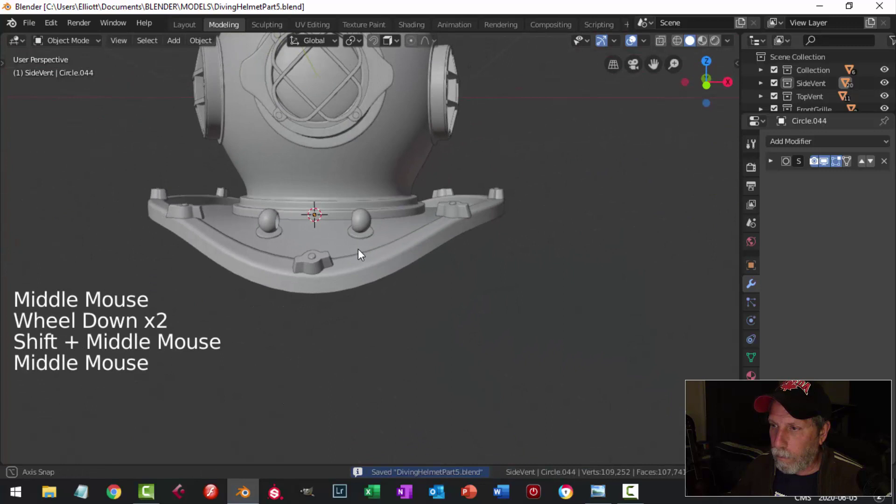
middle_click(423, 216)
click(731, 43)
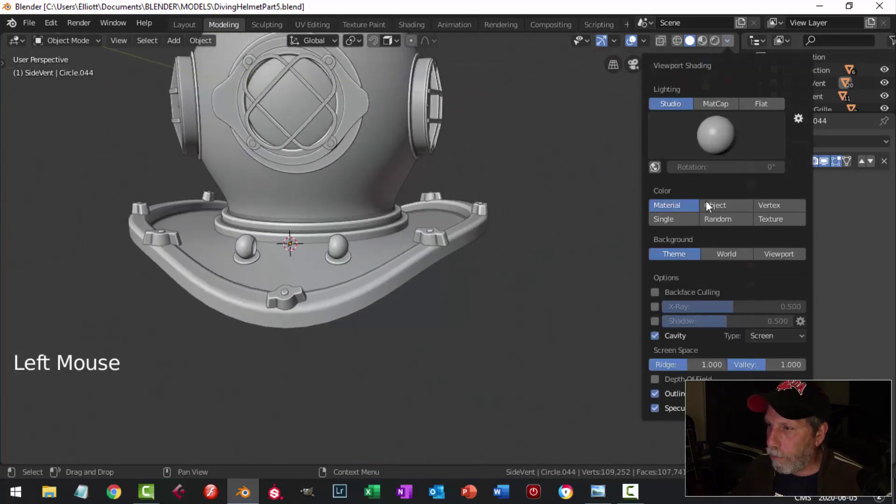
middle_click(368, 254)
scroll(down, 3)
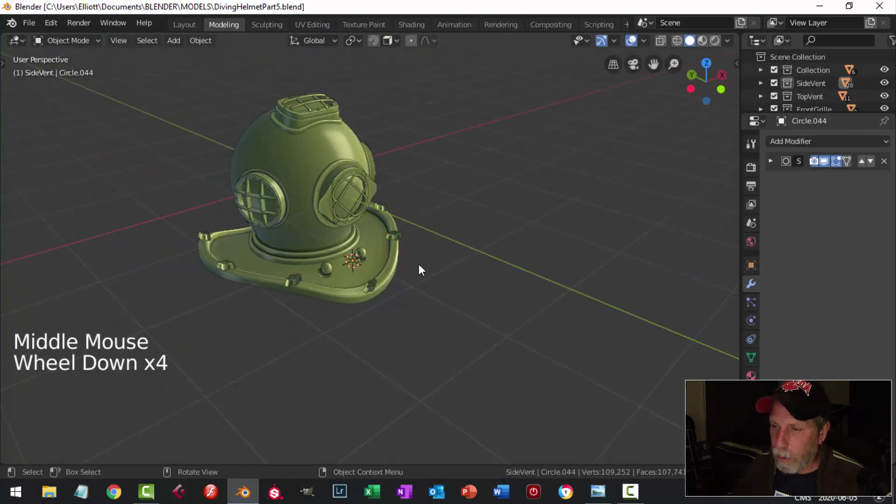
- Recalculate normals across all vertices of the helmet mesh and inspect the result
key(a)
key(Tab)
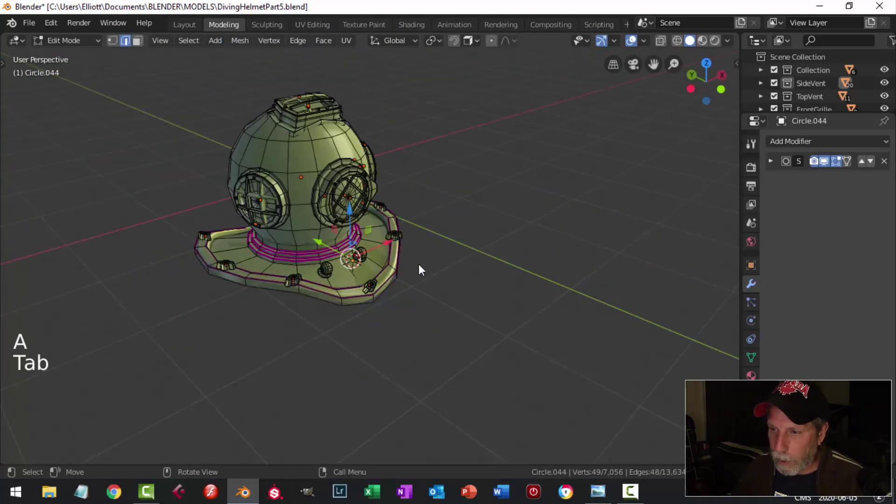
key(a)
key(alt+n)
key(alt+a)
key(Tab)
key(alt+a)
scroll(down, 3)
middle_click(392, 271)
scroll(up, 3)
middle_click(402, 278)
scroll(up, 3)
middle_click(367, 258)
middle_click(386, 280)
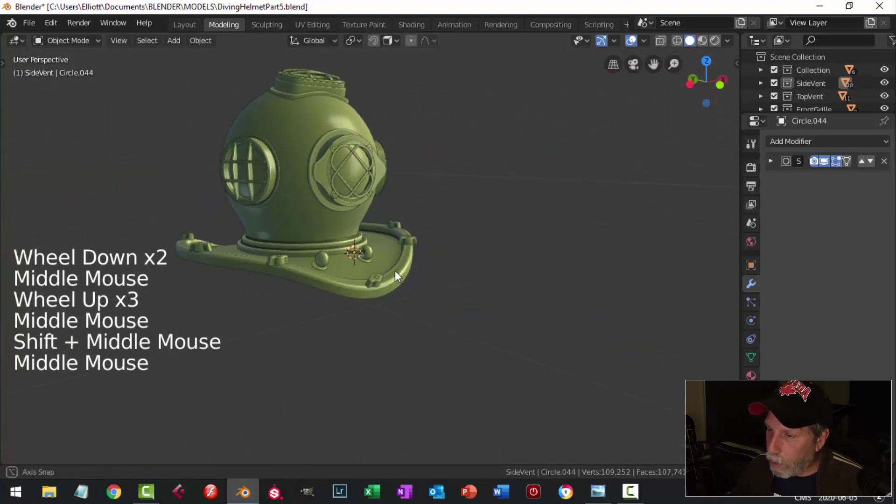
scroll(up, 3)
middle_click(466, 314)
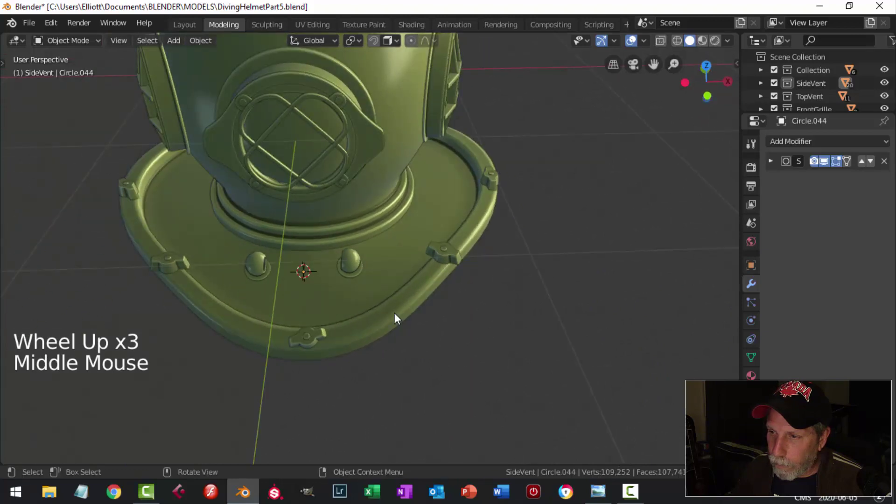
- Add a loop cut on the helmet Sphere's neck just above its base ring
scroll(up, 3)
click(346, 217)
key(Tab)
middle_click(381, 227)
middle_click(378, 239)
scroll(up, 3)
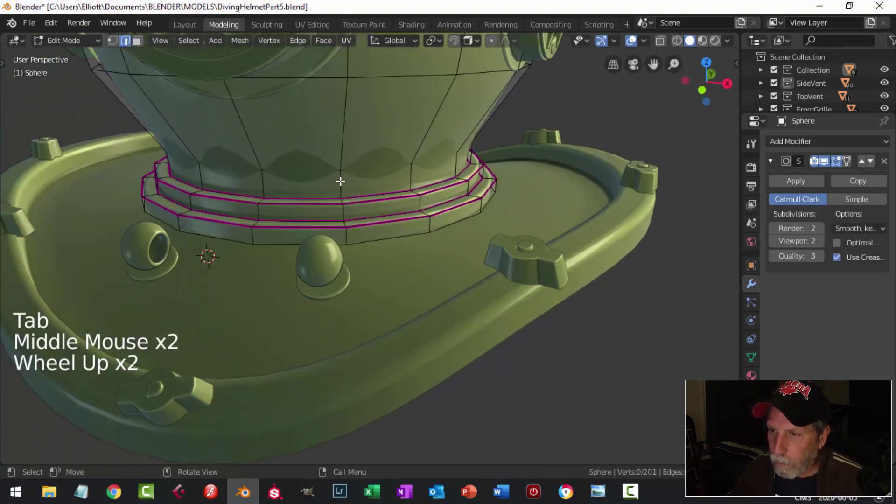
key(ctrl+r)
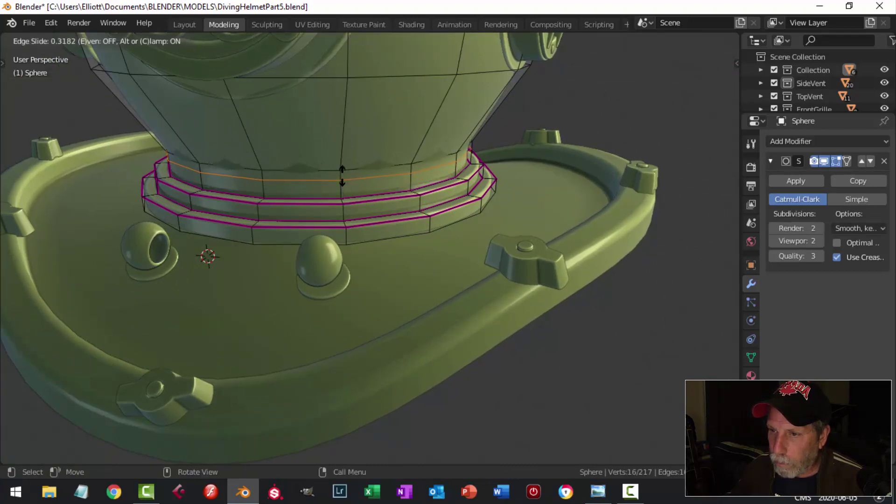
key(Tab)
scroll(down, 3)
middle_click(436, 212)
key(ctrl+z)
key(ctrl+z)
key(Tab)
key(alt+a)
scroll(down, 3)
middle_click(387, 225)
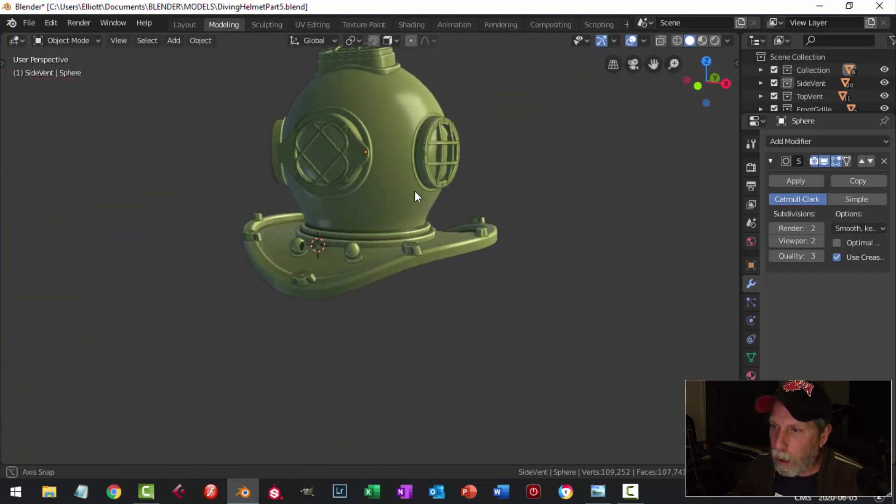
- Orbit around the finished helmet to review it before saving
middle_click(399, 179)
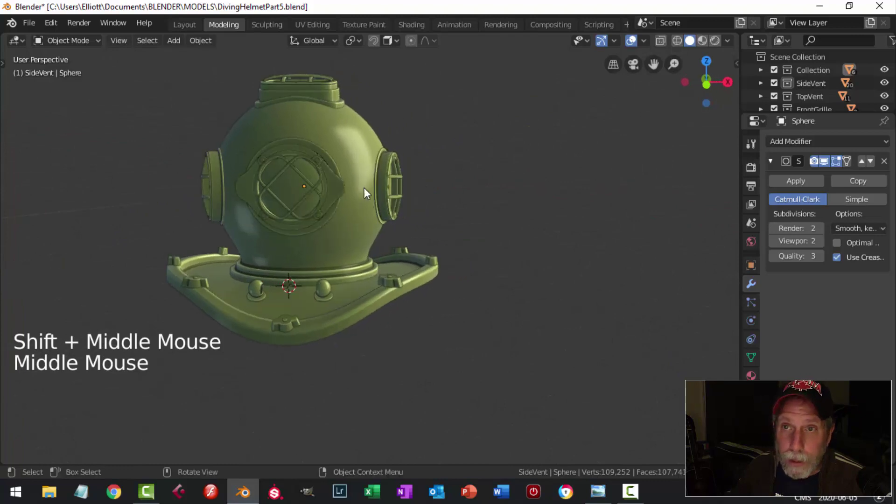
middle_click(414, 211)
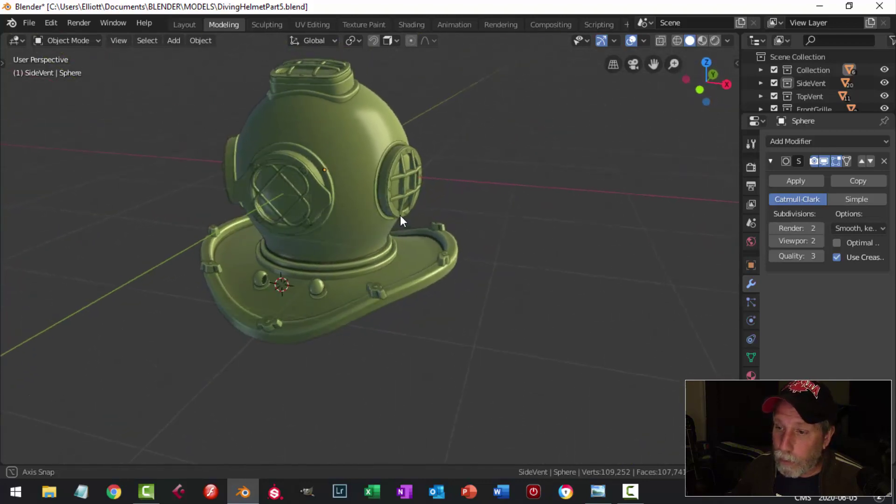
scroll(down, 3)
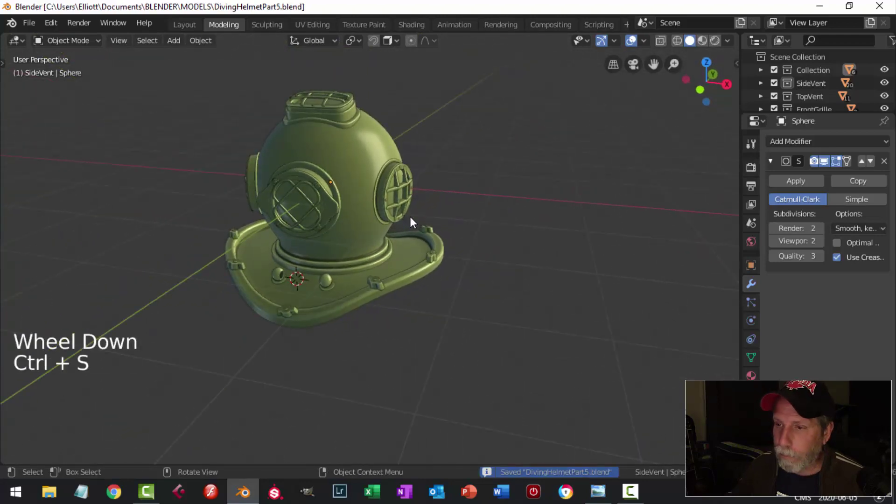